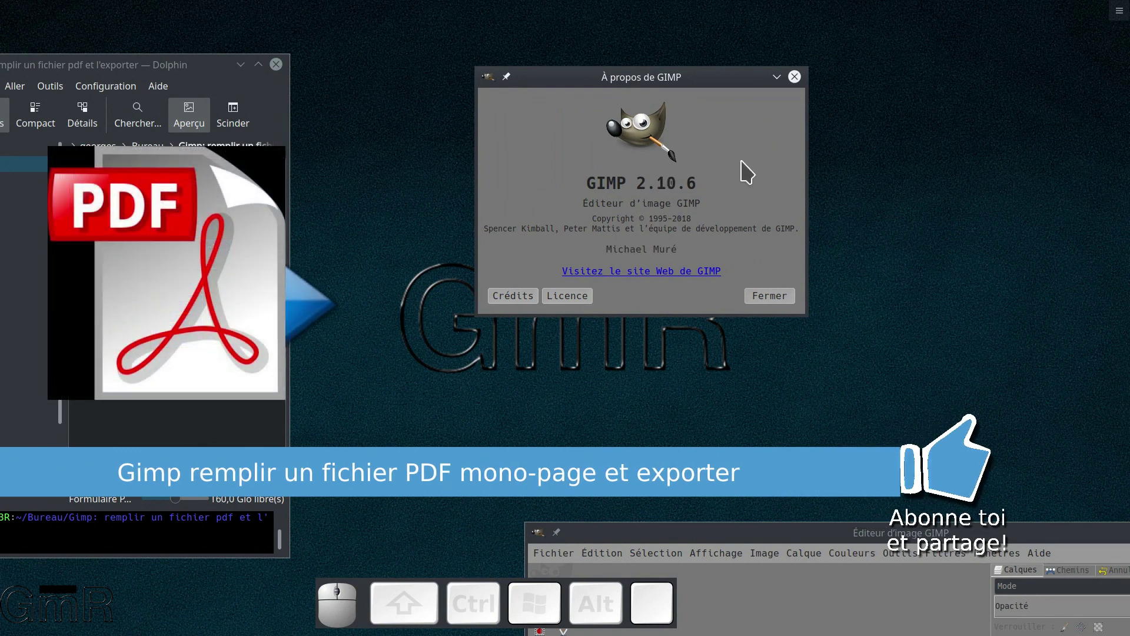
# - From the widened file manager, open Formulaire PDF original.pdf in Okular
pyautogui.click(803, 85)
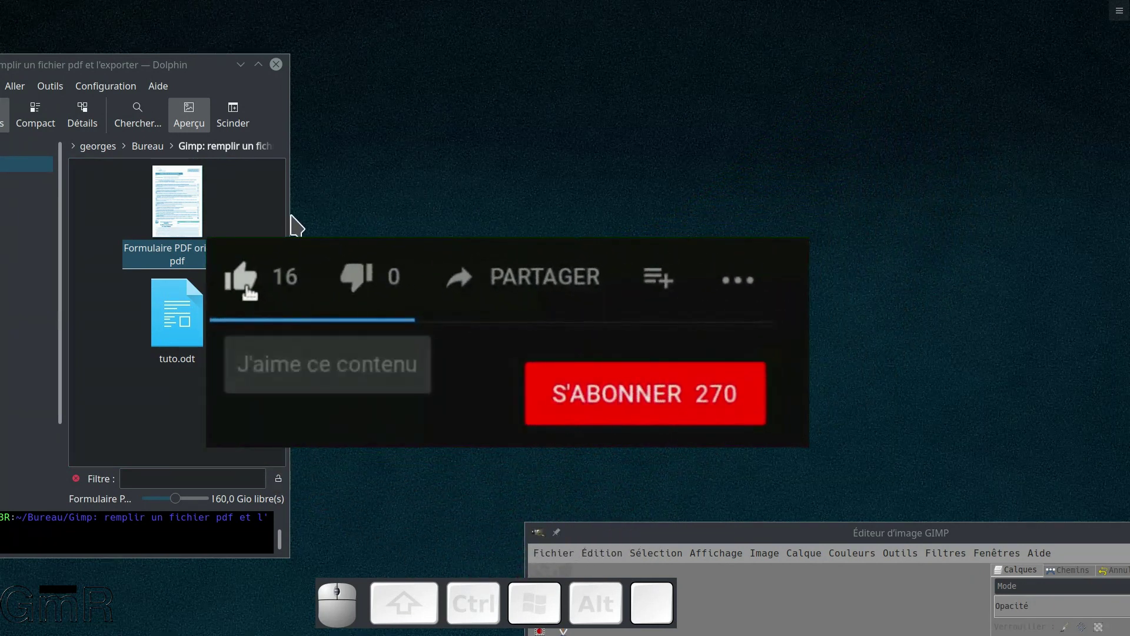
pyautogui.click(296, 221)
pyautogui.moveTo(526, 420); pyautogui.dragTo(344, 217)
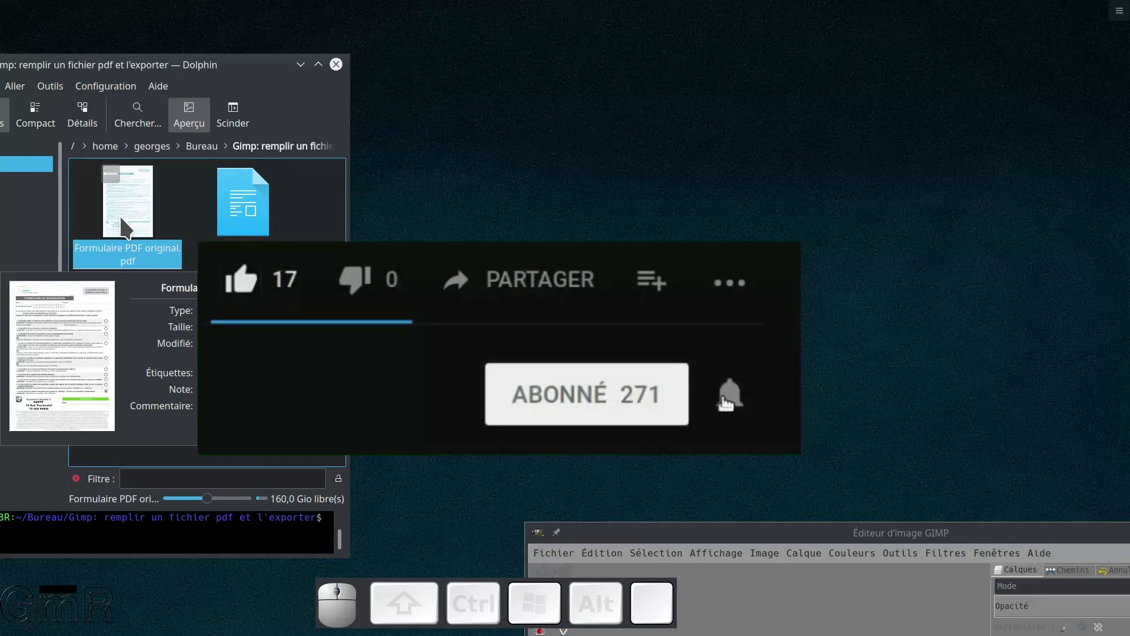
pyautogui.click(137, 212)
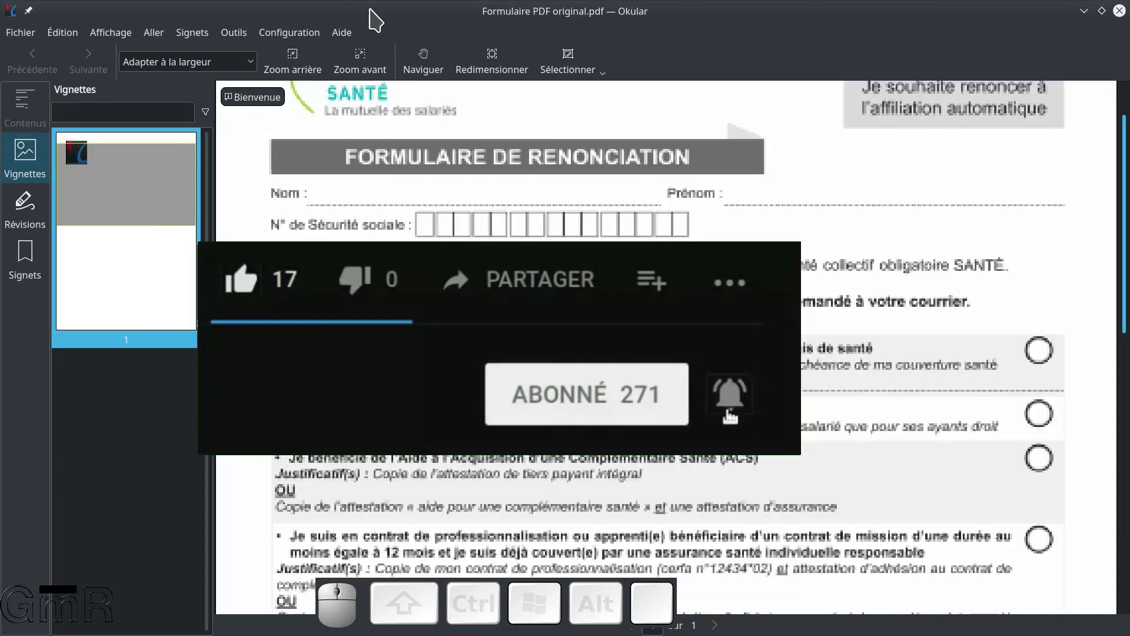
# - Read through the renunciation form down to the signature area and back to the top
pyautogui.click(385, 18)
pyautogui.click(342, 71)
pyautogui.click(542, 156)
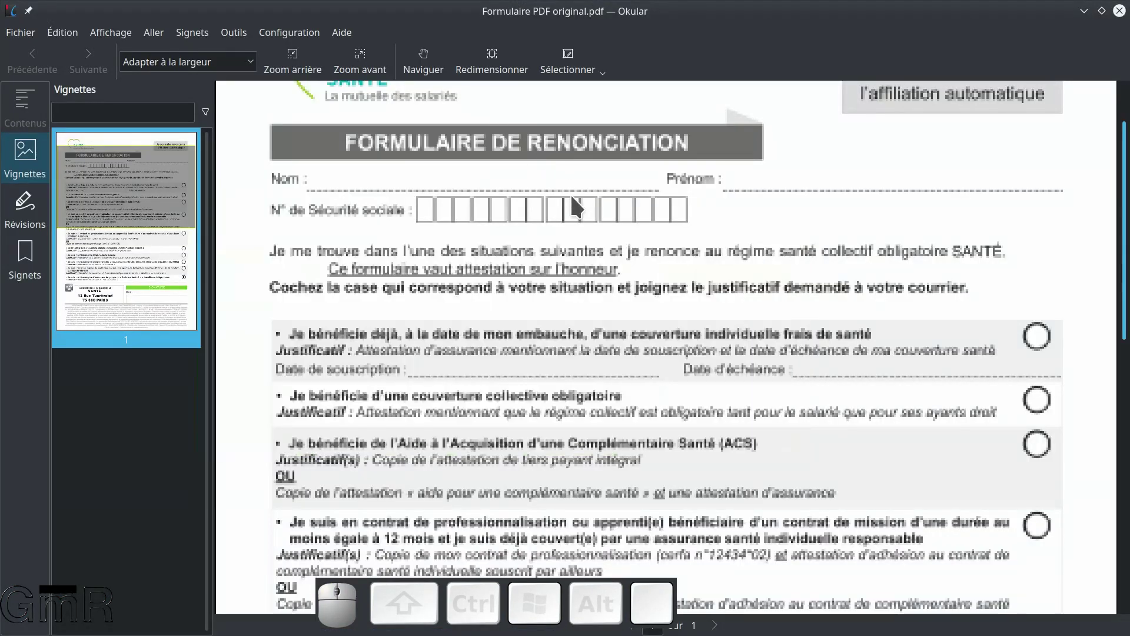
pyautogui.scroll(3)
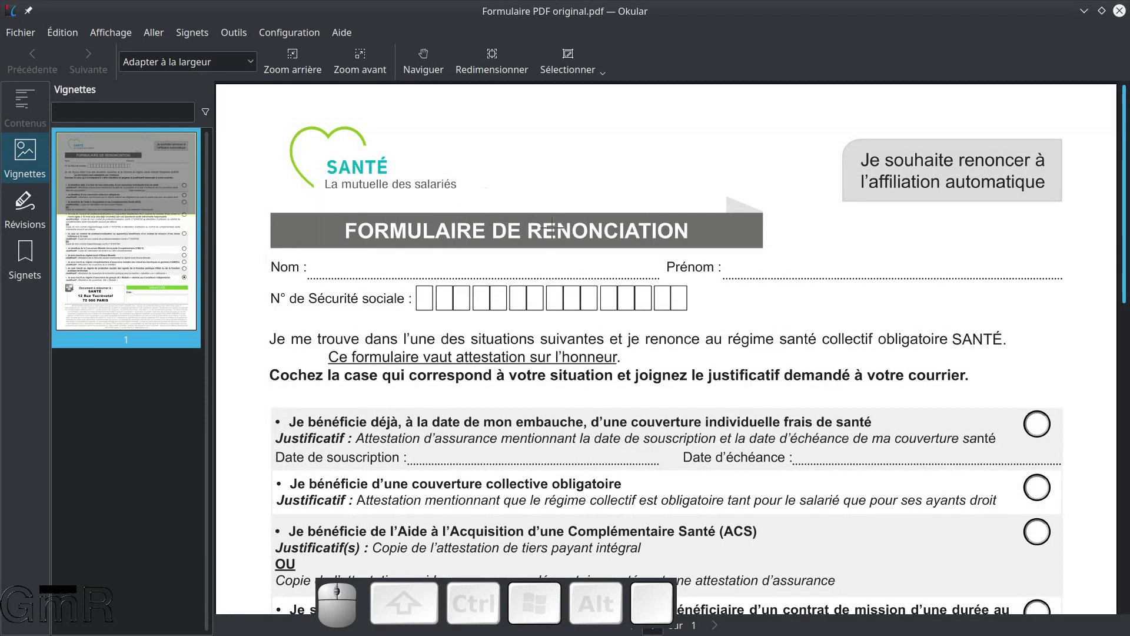
pyautogui.scroll(-3)
pyautogui.scroll(3)
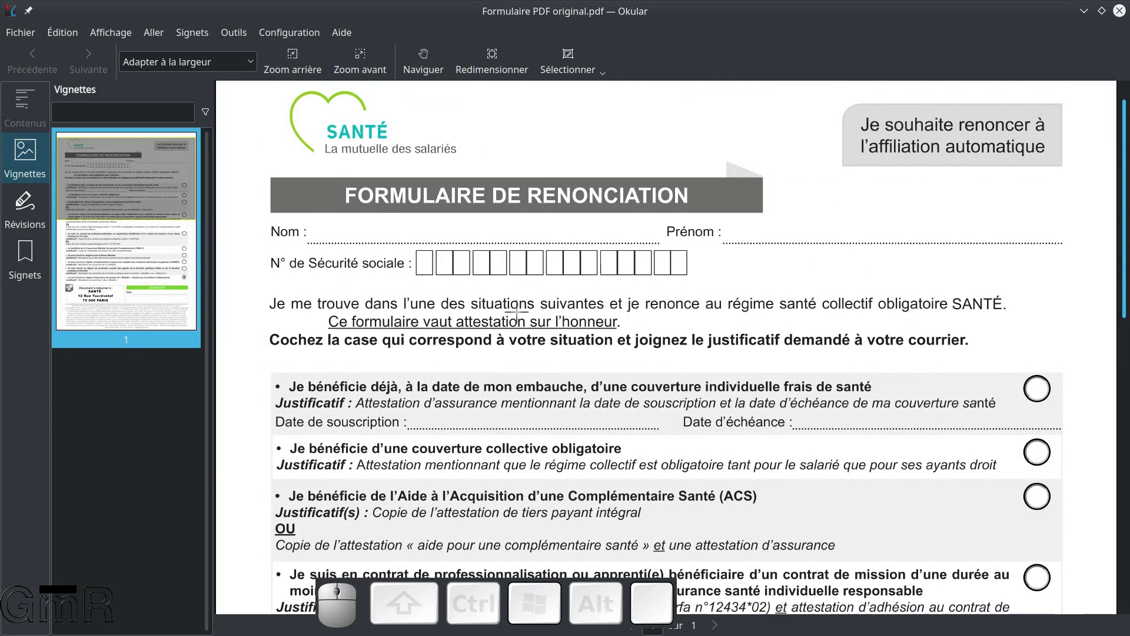
pyautogui.scroll(-3)
pyautogui.scroll(-3)
pyautogui.scroll(-3)
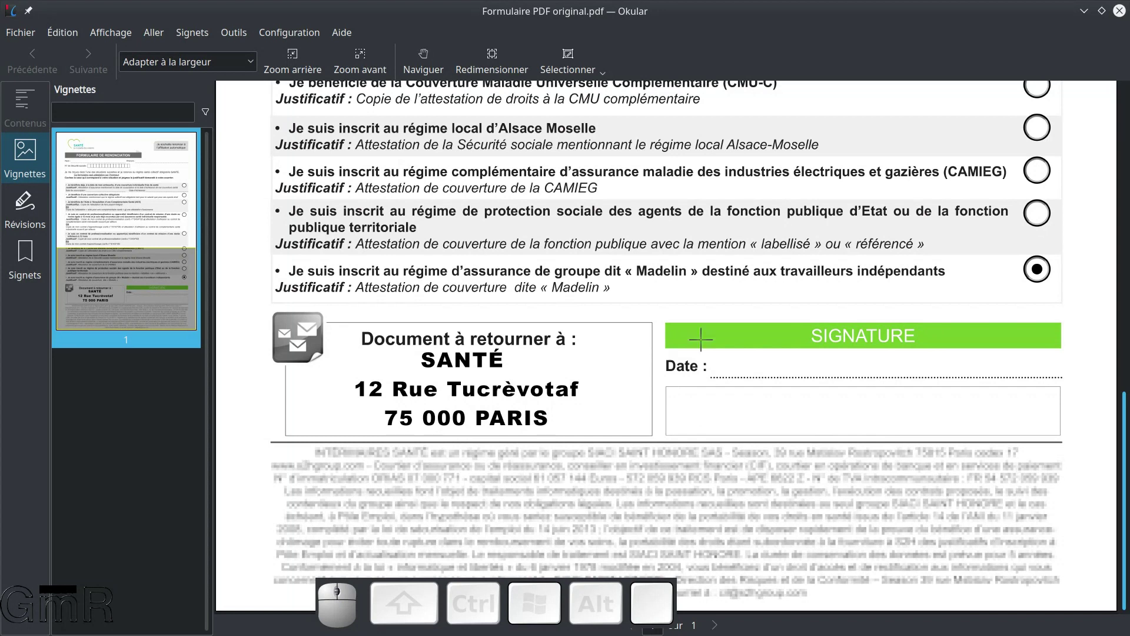
pyautogui.scroll(3)
pyautogui.scroll(-3)
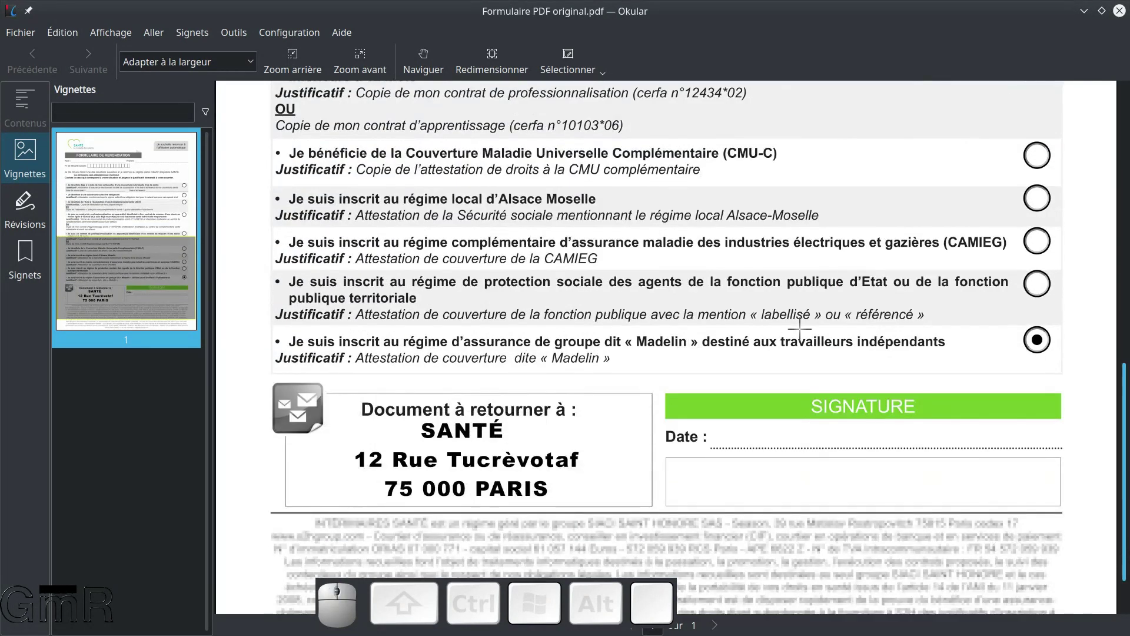
pyautogui.scroll(3)
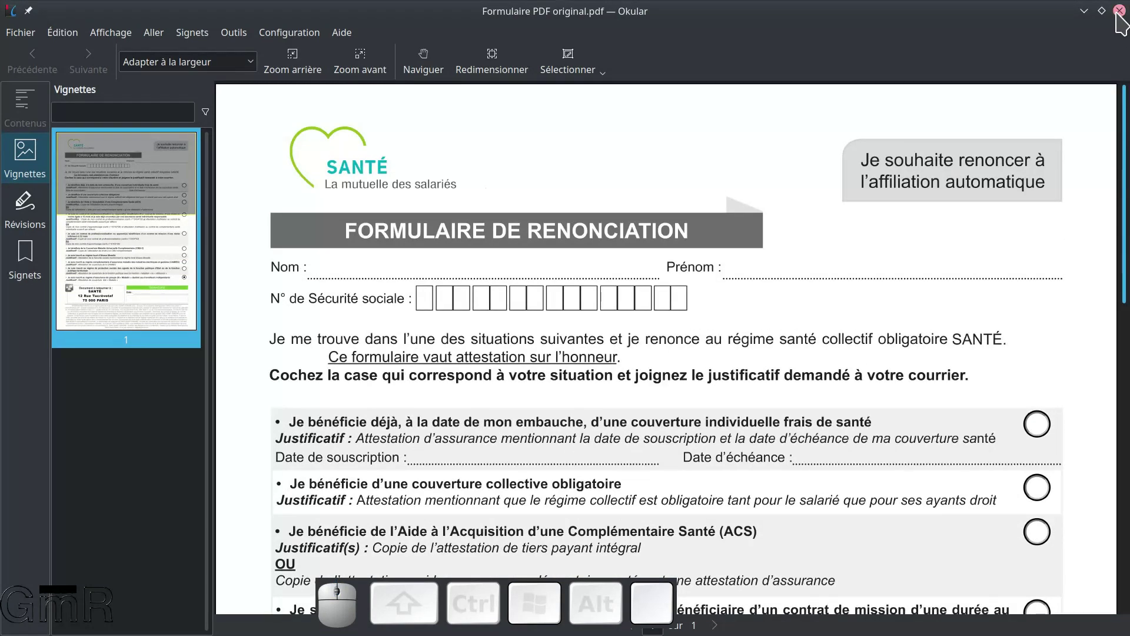
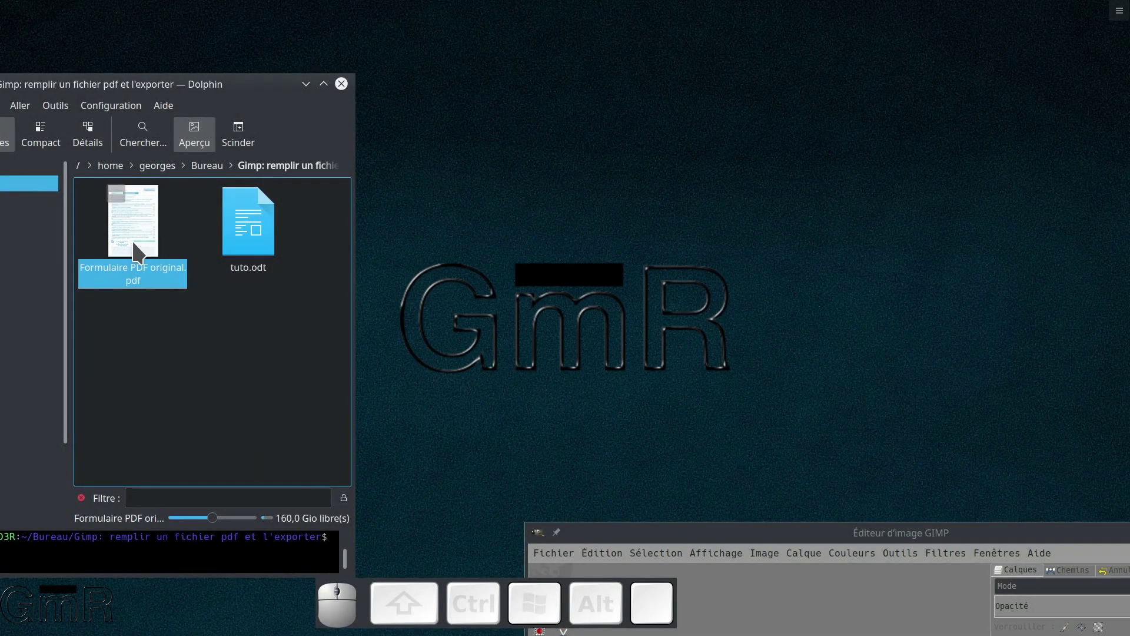
# - Open Formulaire PDF original.pdf with GNU Image Manipulation Program via Ouvrir avec
pyautogui.rightClick(140, 250)
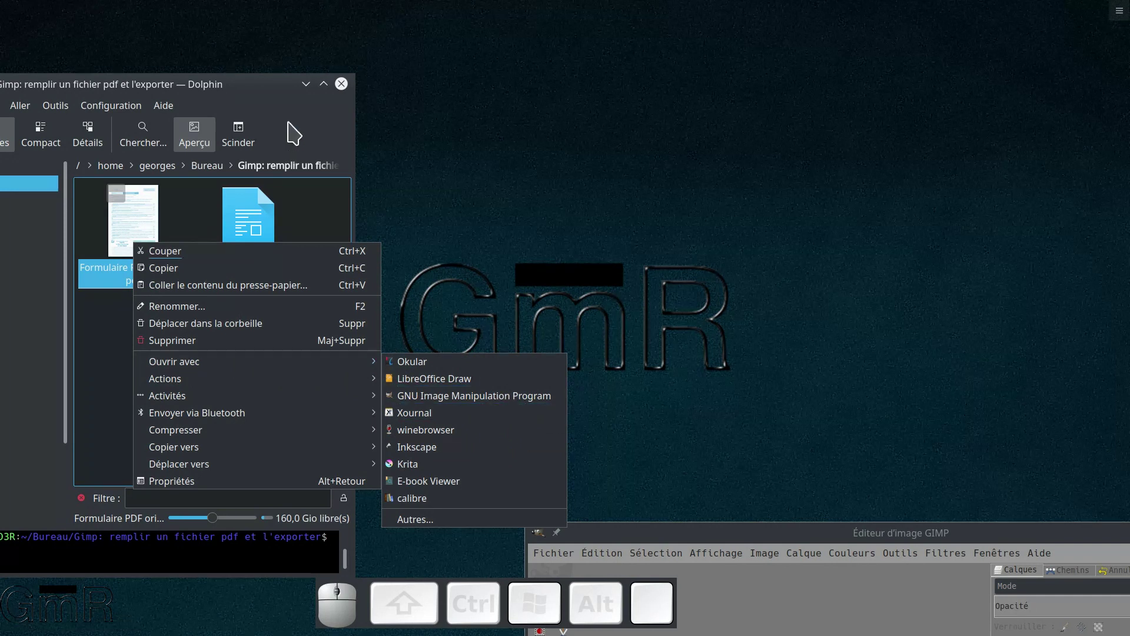
pyautogui.click(344, 89)
pyautogui.click(344, 89)
# - In Fichier > Ouvrir, browse to Bureau's 'Gimp: remplir un fichier pdf et l'exporter' folder and select the original PDF form
pyautogui.click(770, 534)
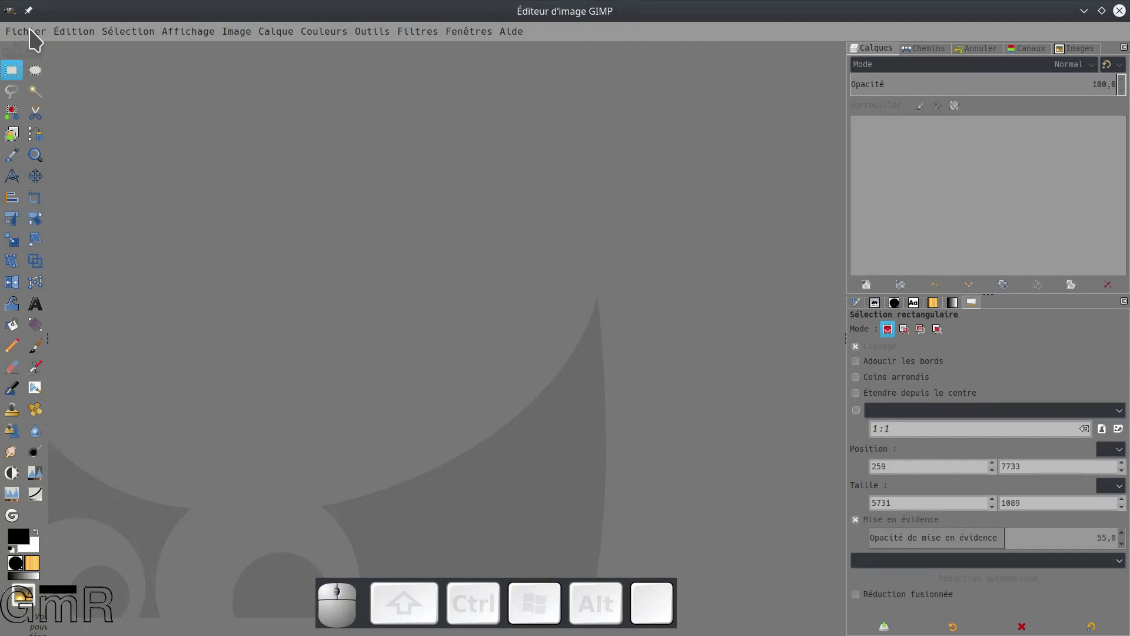
pyautogui.click(34, 39)
pyautogui.click(44, 90)
pyautogui.click(49, 129)
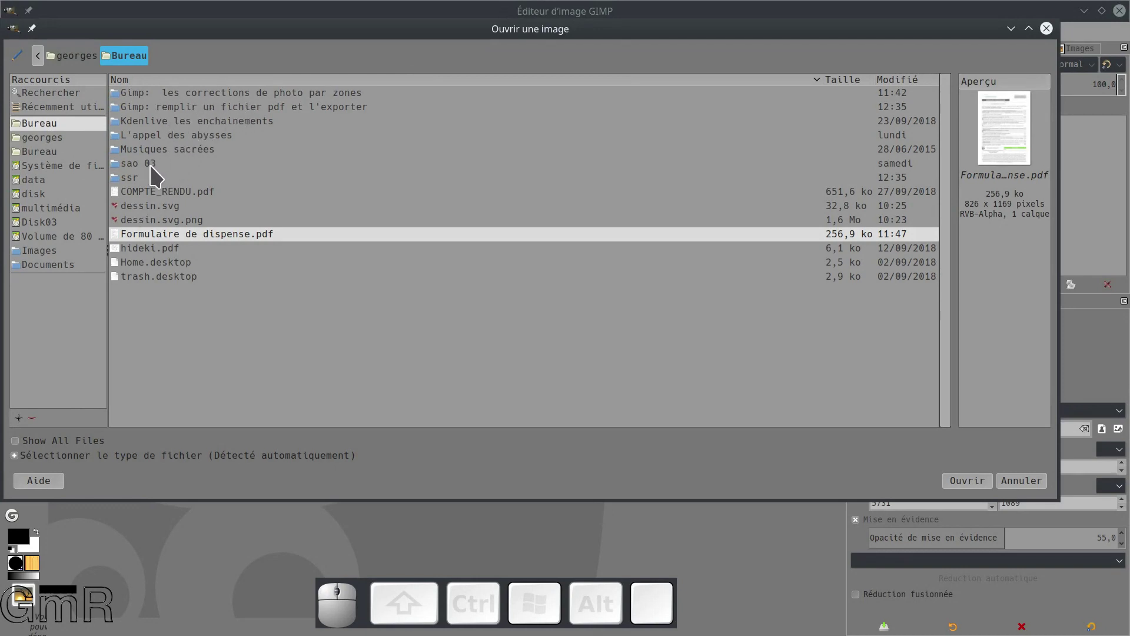
pyautogui.click(220, 115)
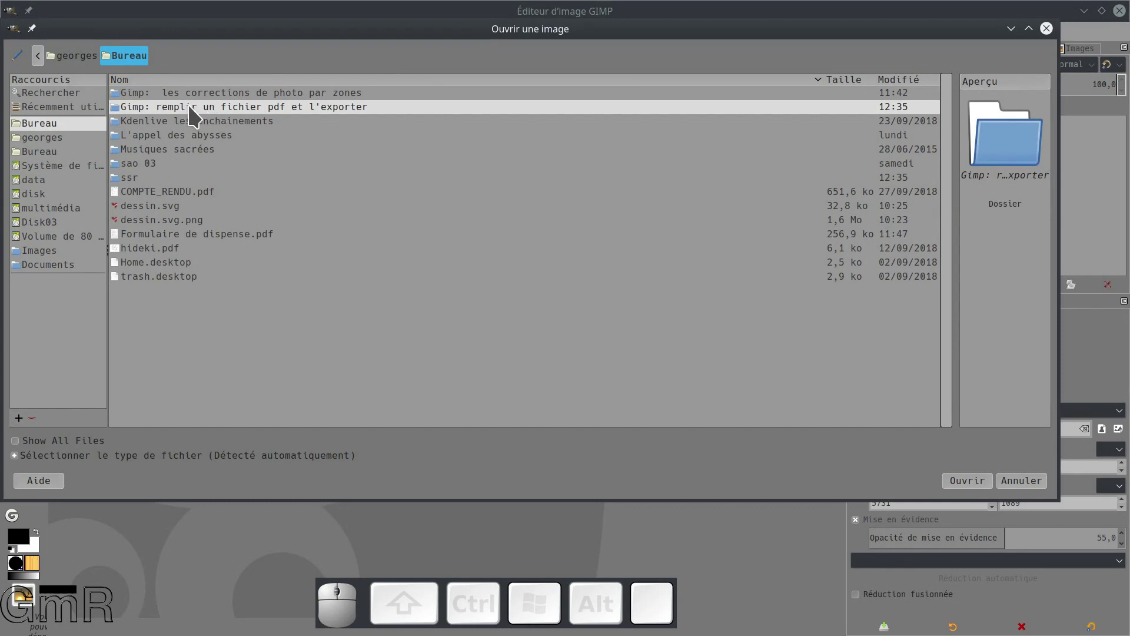
pyautogui.click(204, 113)
pyautogui.click(158, 97)
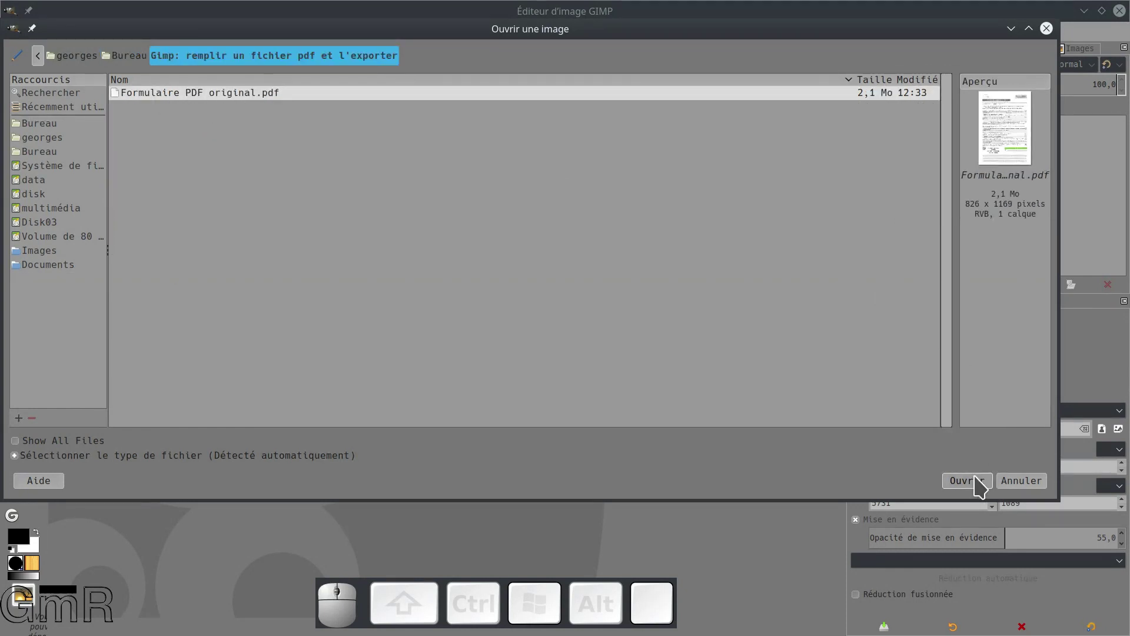
# - Import all pages of the PDF at 100 pixels/cm, giving a 2099×2969 image of the form
pyautogui.click(978, 485)
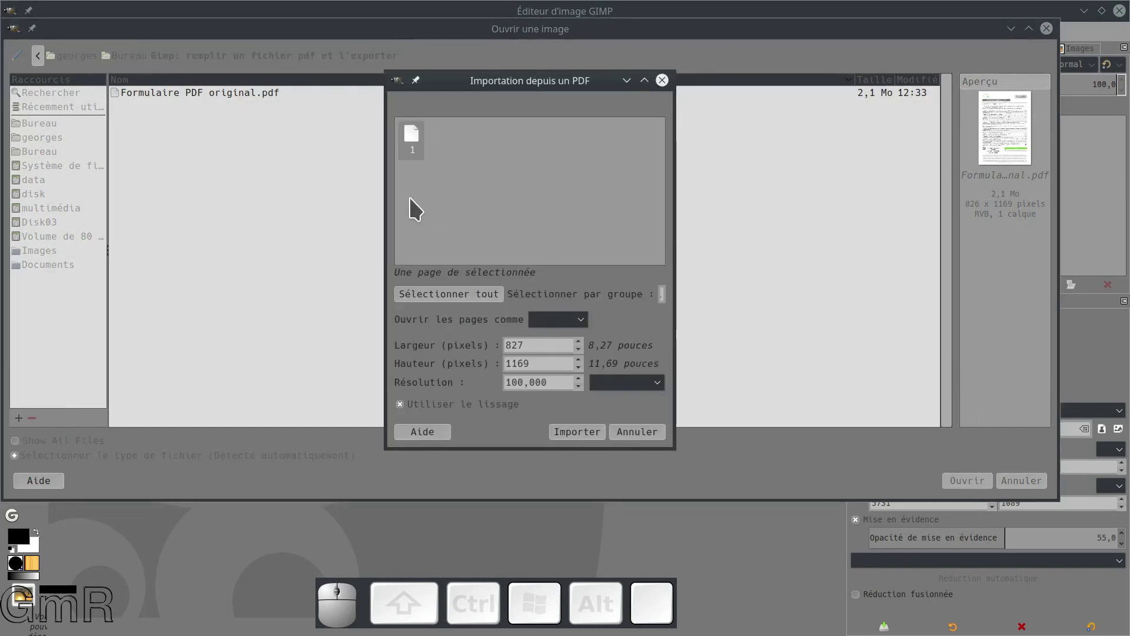
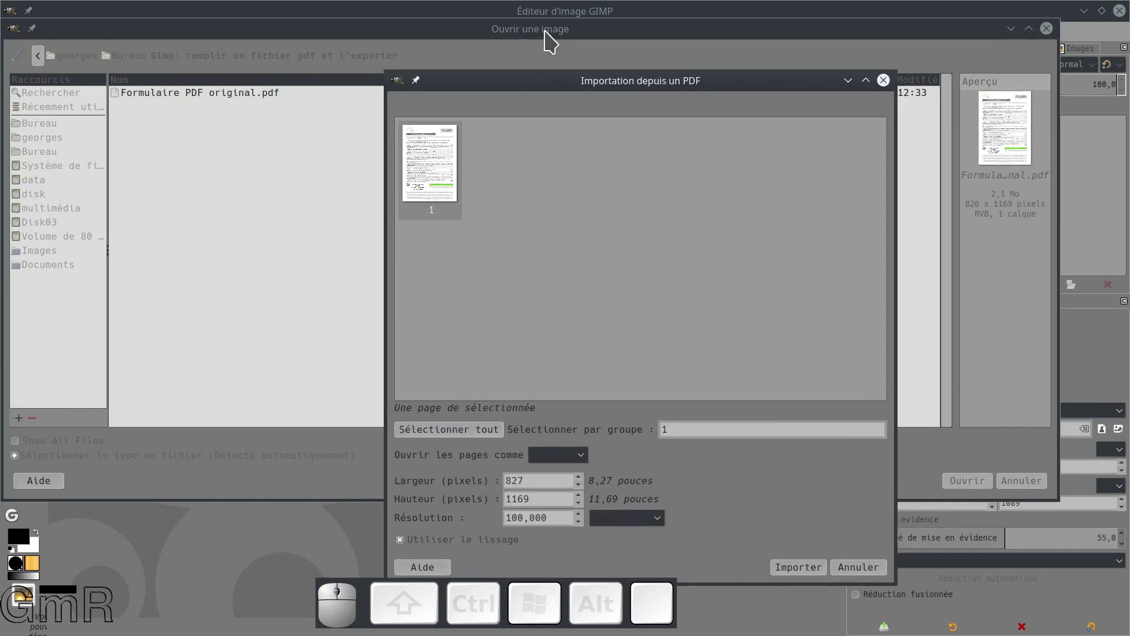
pyautogui.moveTo(572, 85); pyautogui.dragTo(404, 34)
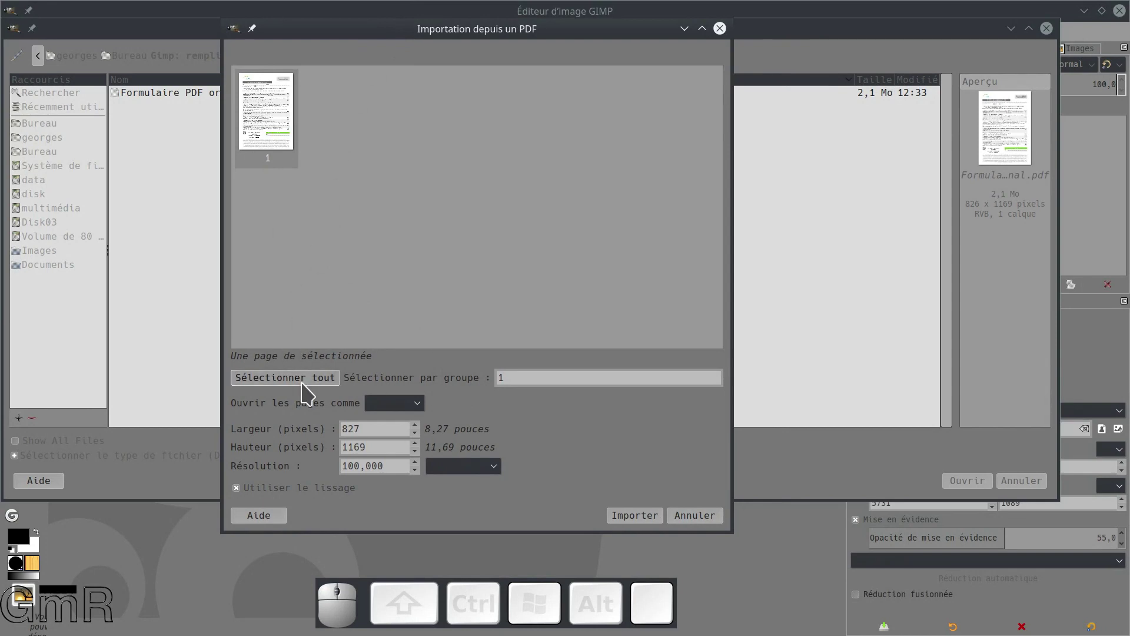
pyautogui.click(307, 393)
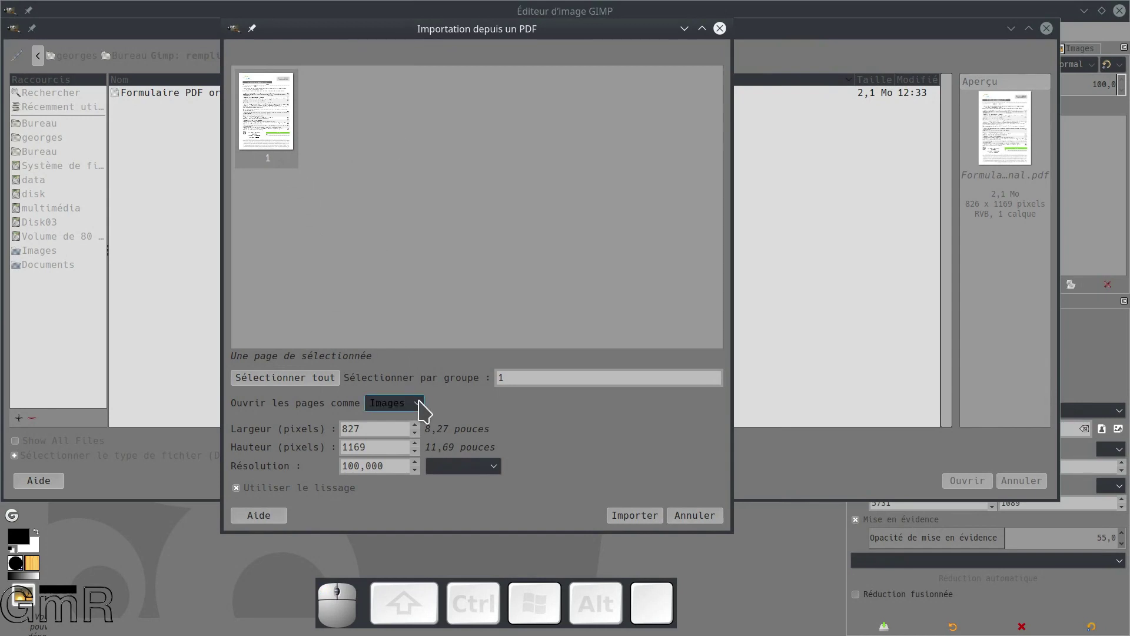
pyautogui.click(423, 410)
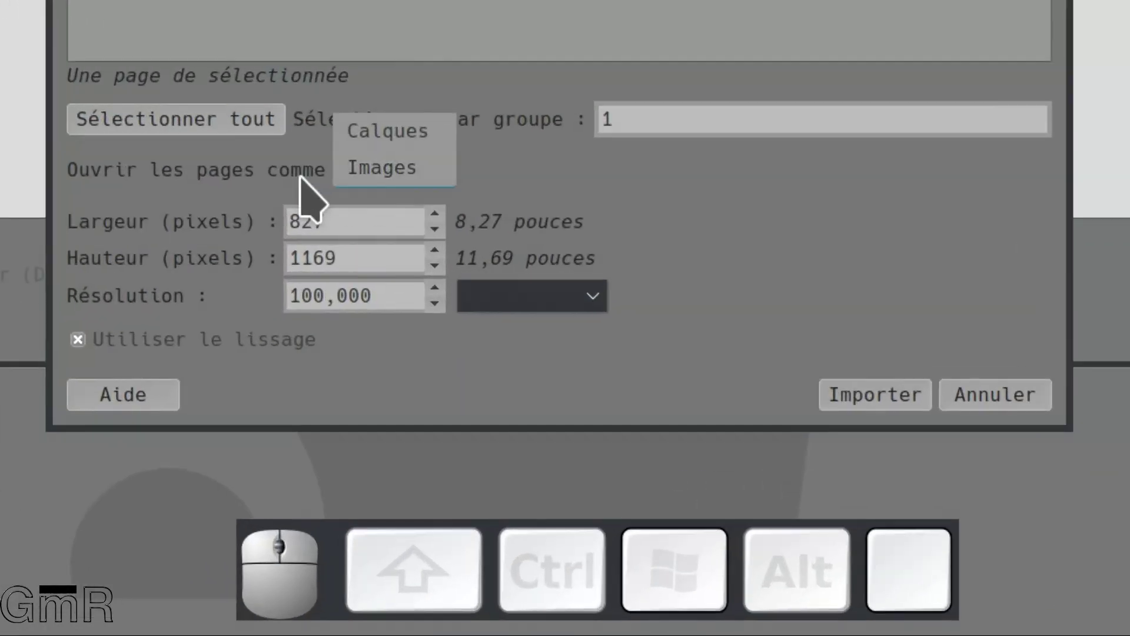
pyautogui.moveTo(410, 196); pyautogui.dragTo(396, 182)
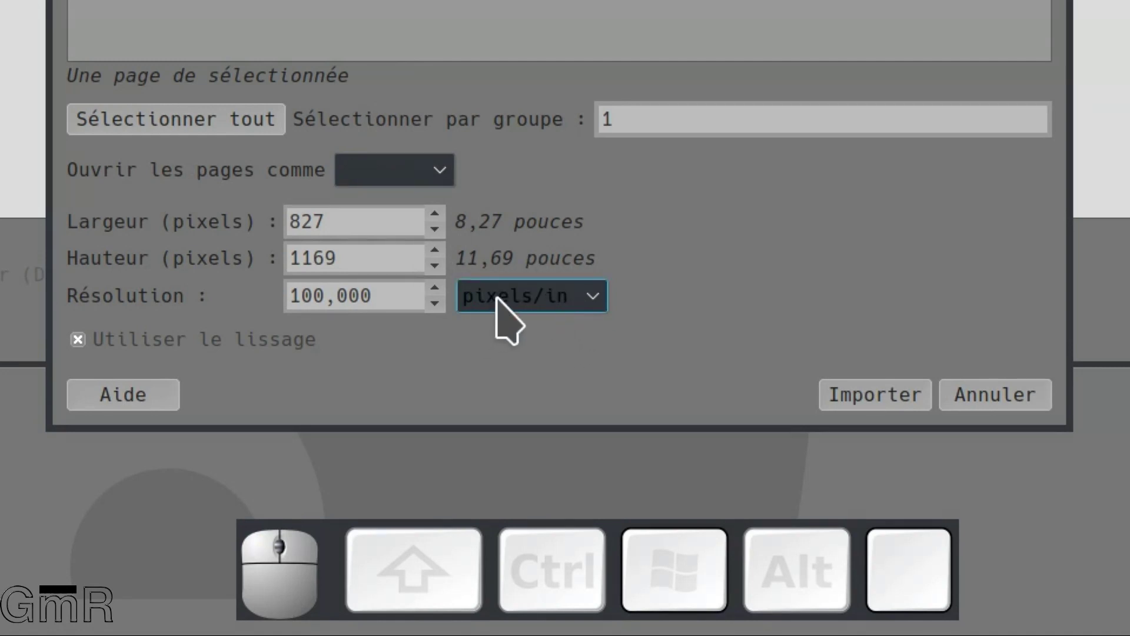
pyautogui.moveTo(591, 305); pyautogui.dragTo(605, 319)
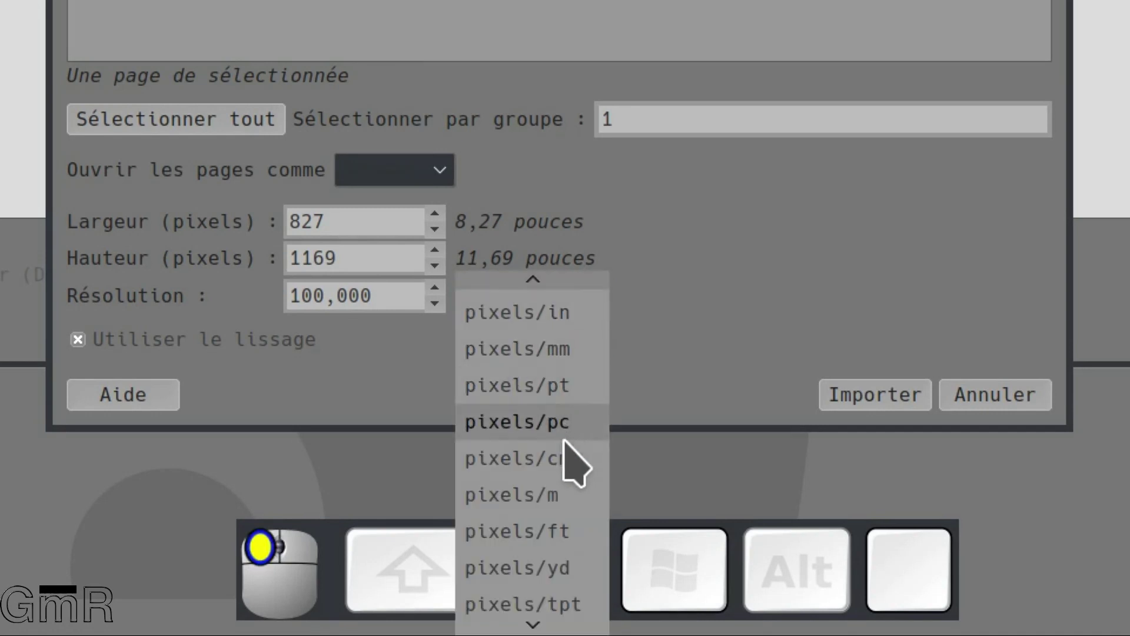
pyautogui.moveTo(570, 473); pyautogui.dragTo(566, 468)
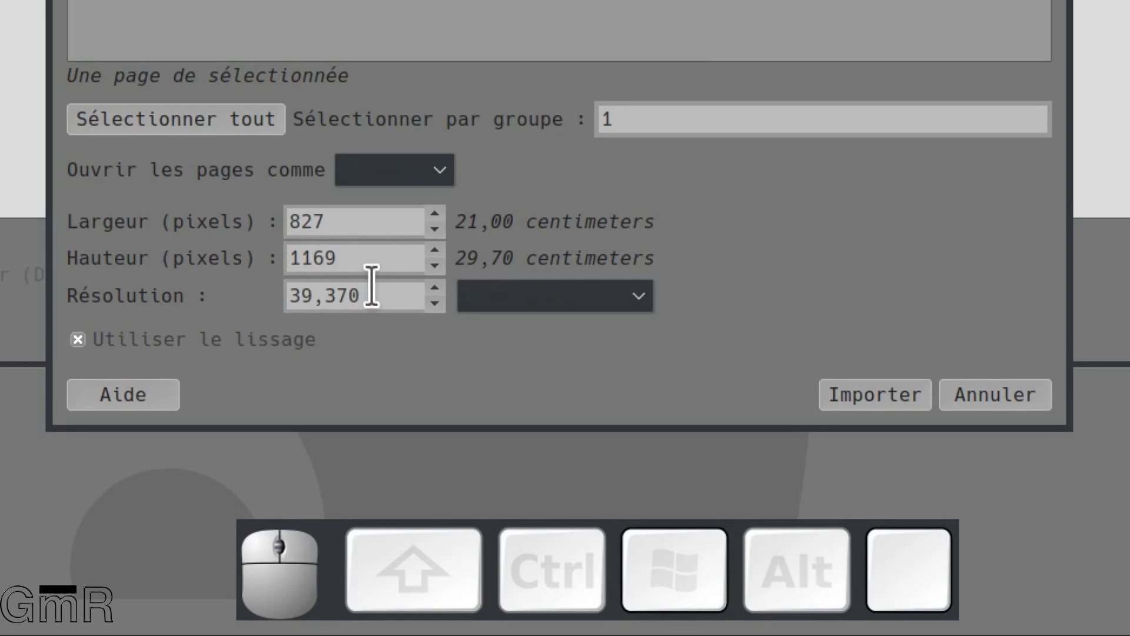
pyautogui.click(372, 281)
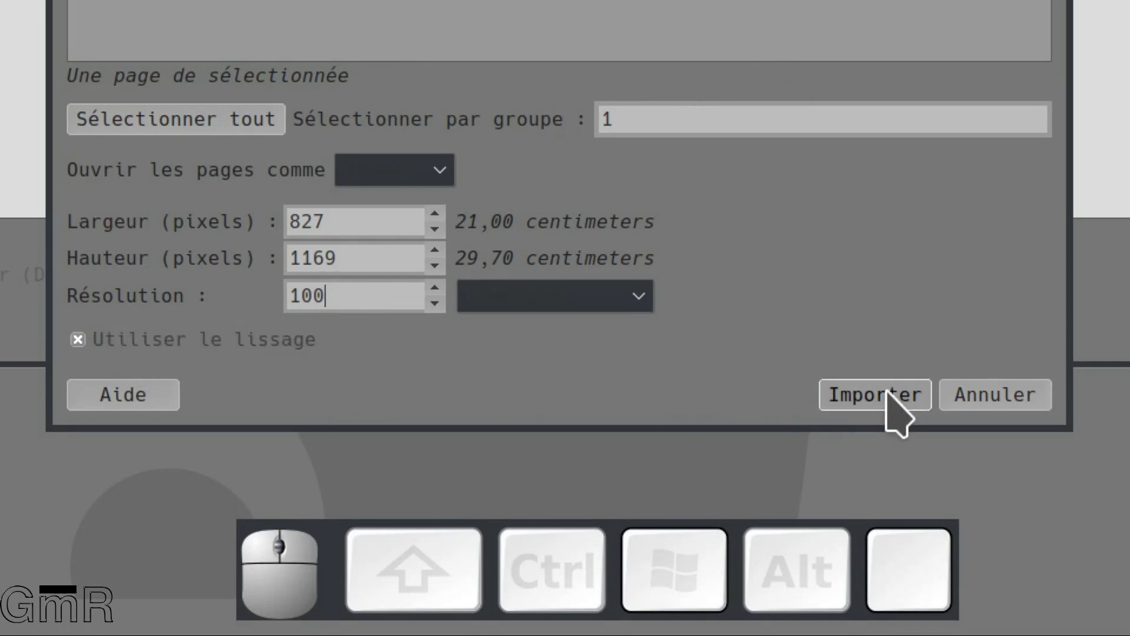
pyautogui.click(891, 401)
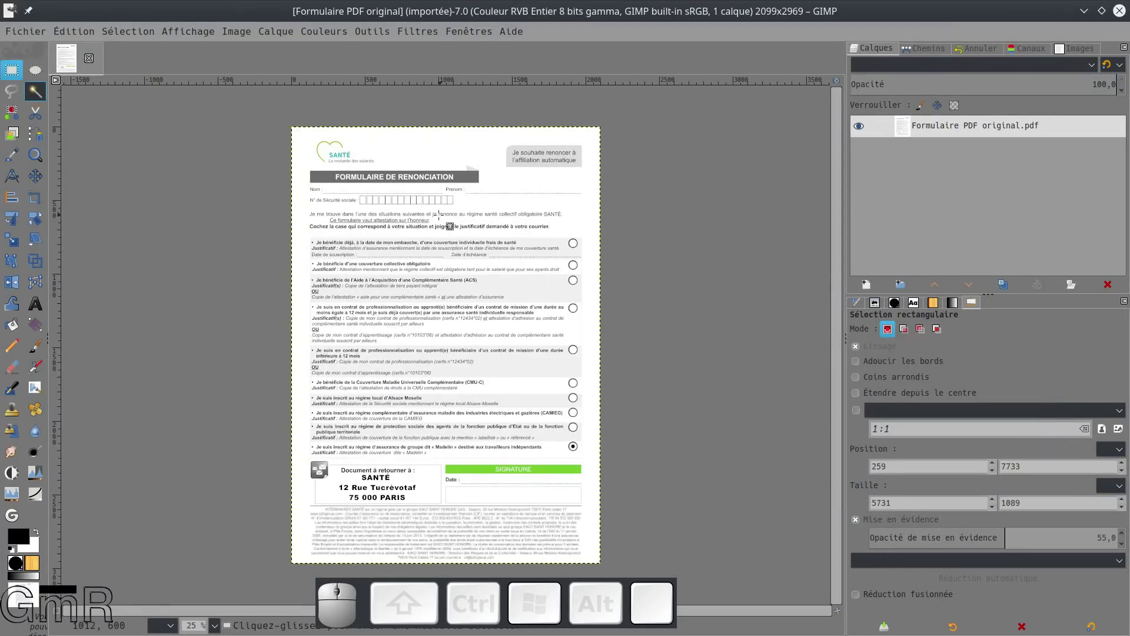
# - Scroll the canvas to view the form's header, name and social security fields up close
pyautogui.scroll(3)
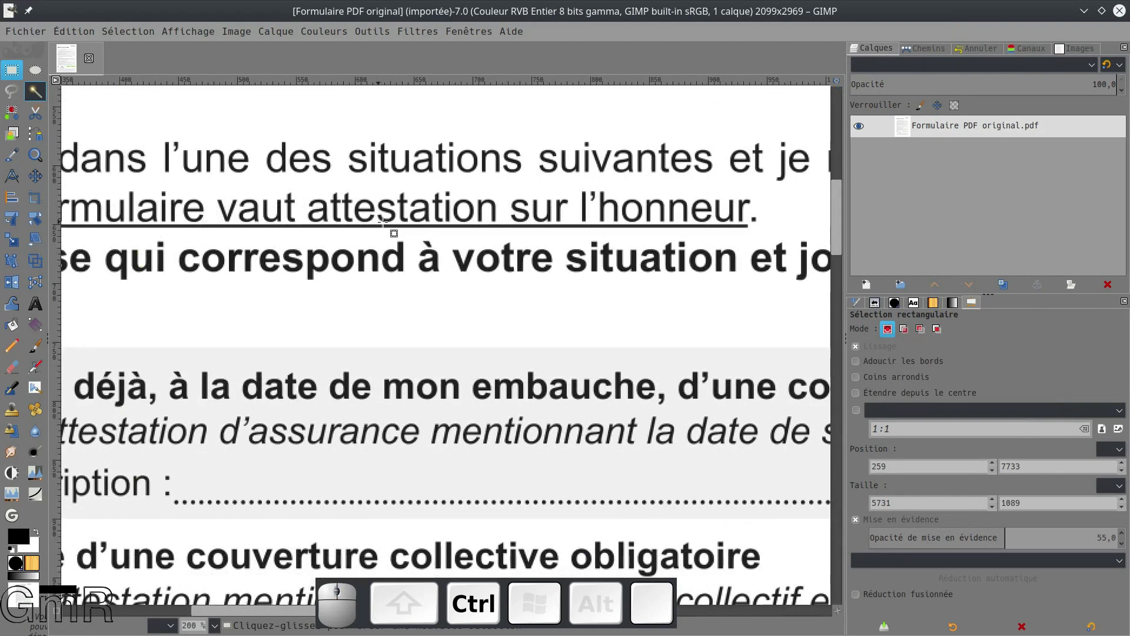
pyautogui.scroll(3)
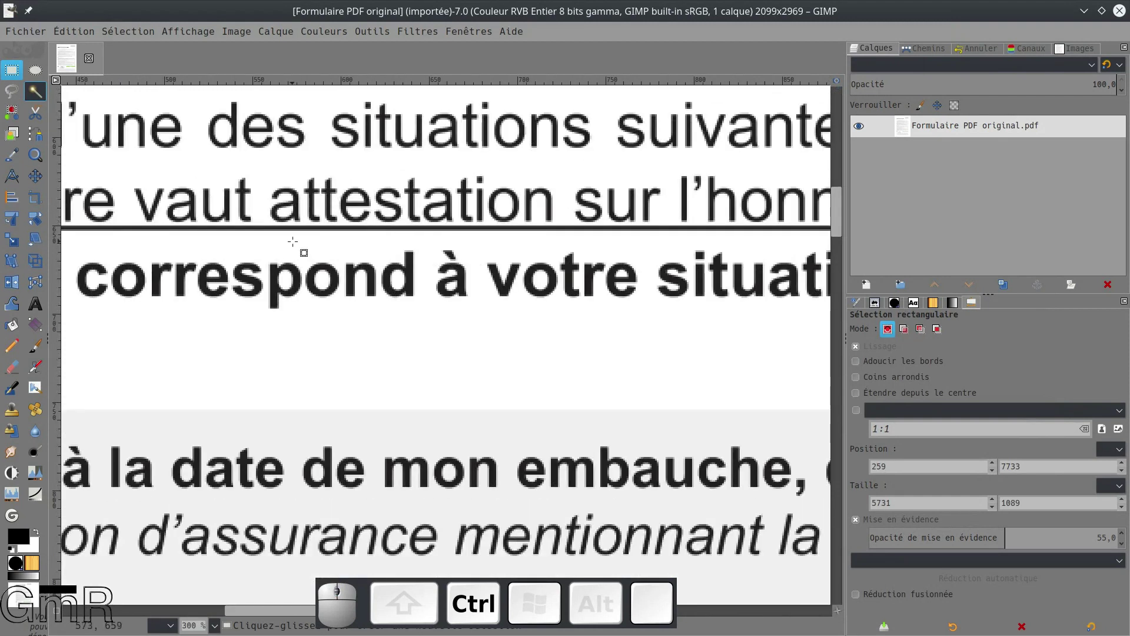
pyautogui.scroll(-3)
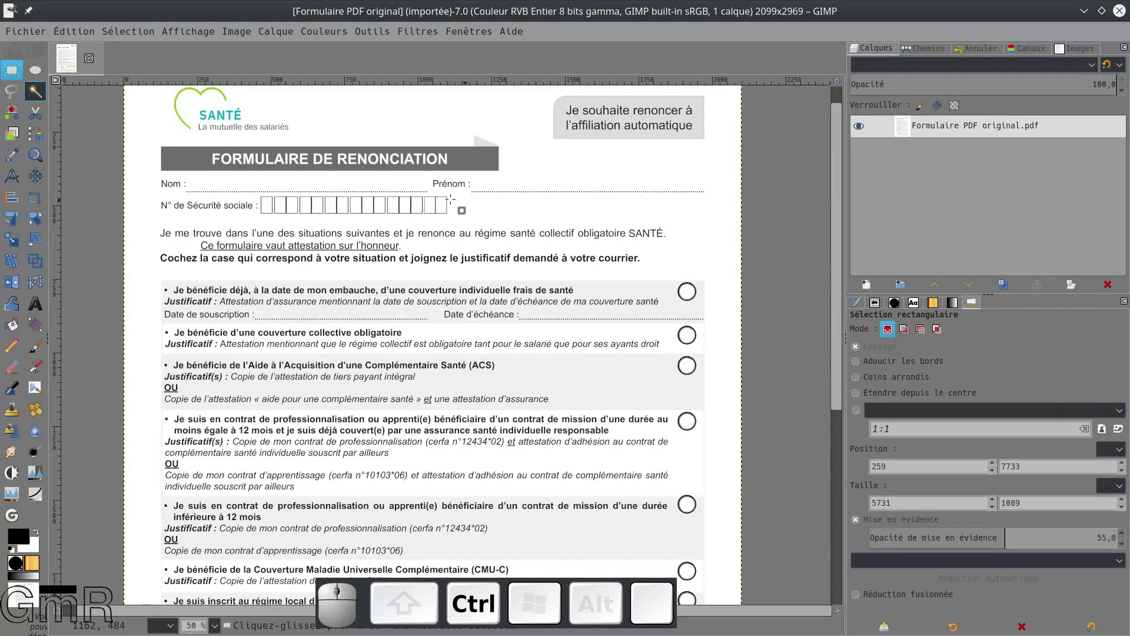
pyautogui.scroll(-3)
pyautogui.scroll(3)
pyautogui.scroll(3)
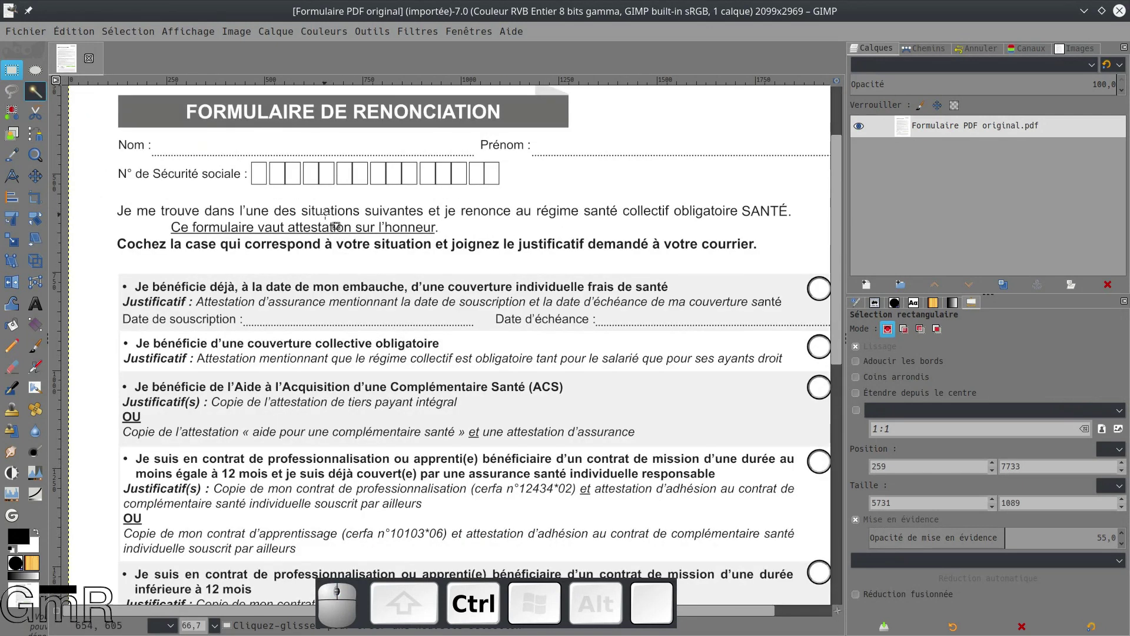
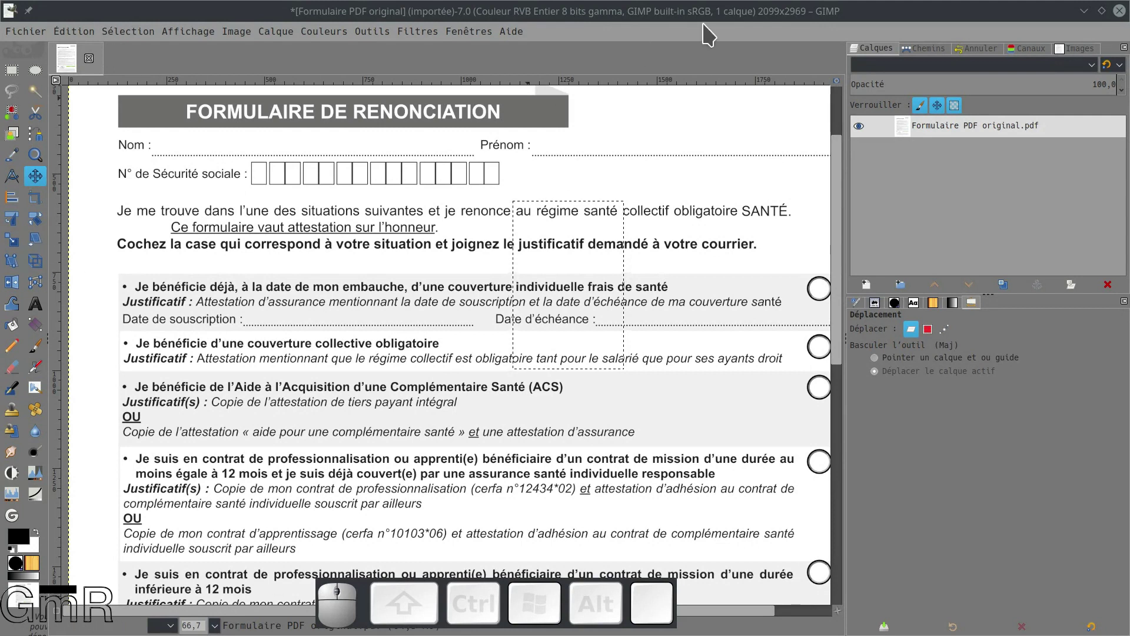
# - With the Text tool in Arial Black, place TSUKAIMAH on the form's Nom line
pyautogui.click(921, 134)
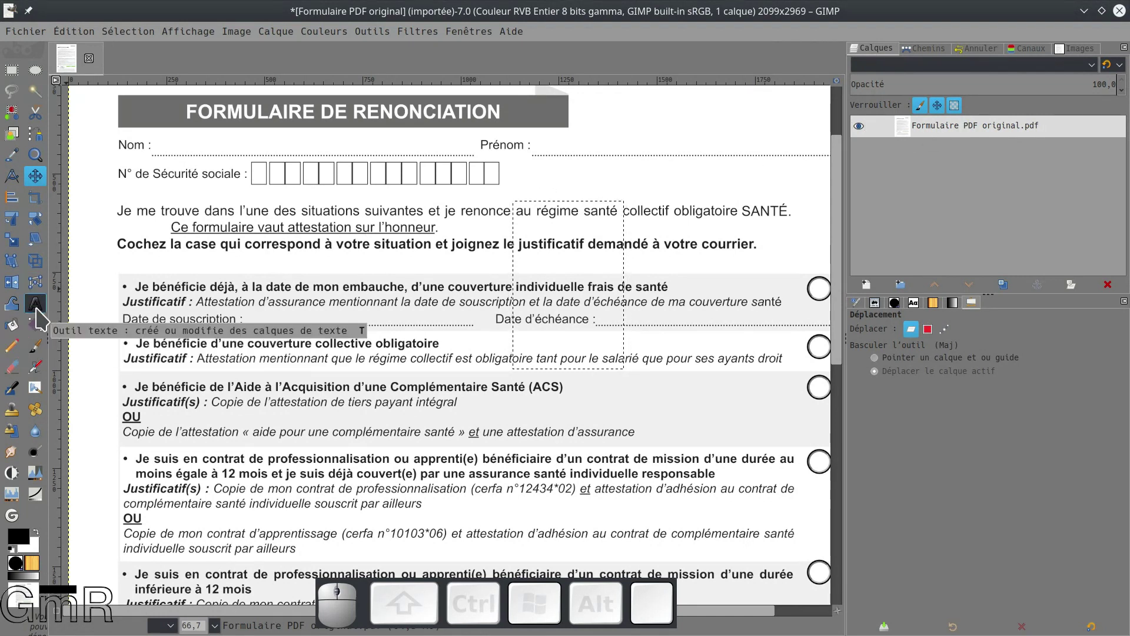
pyautogui.click(43, 316)
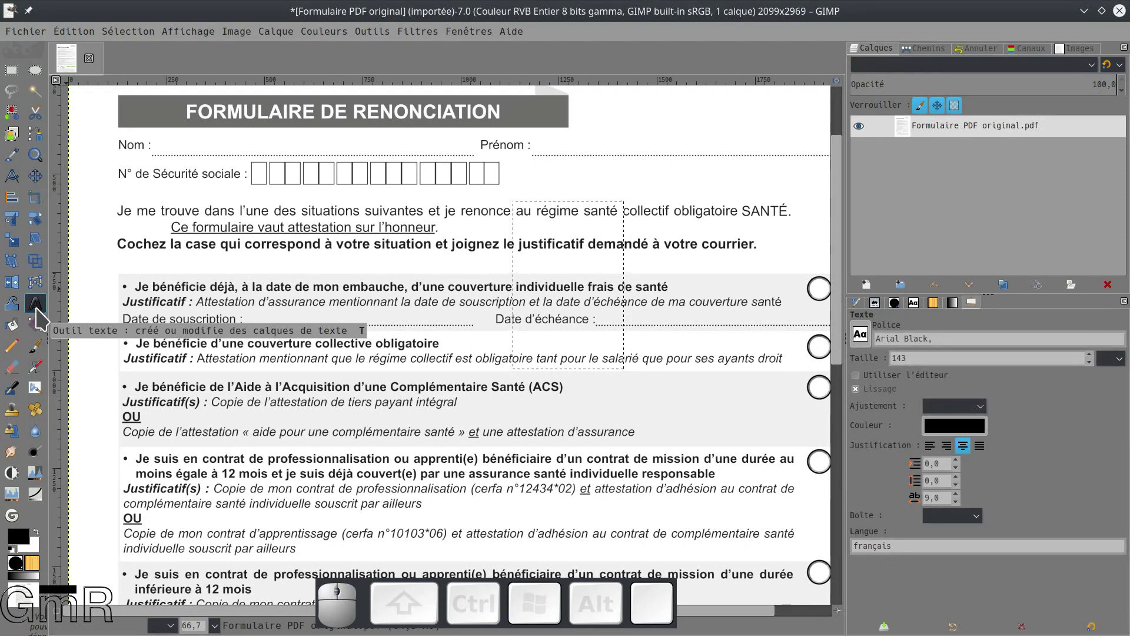
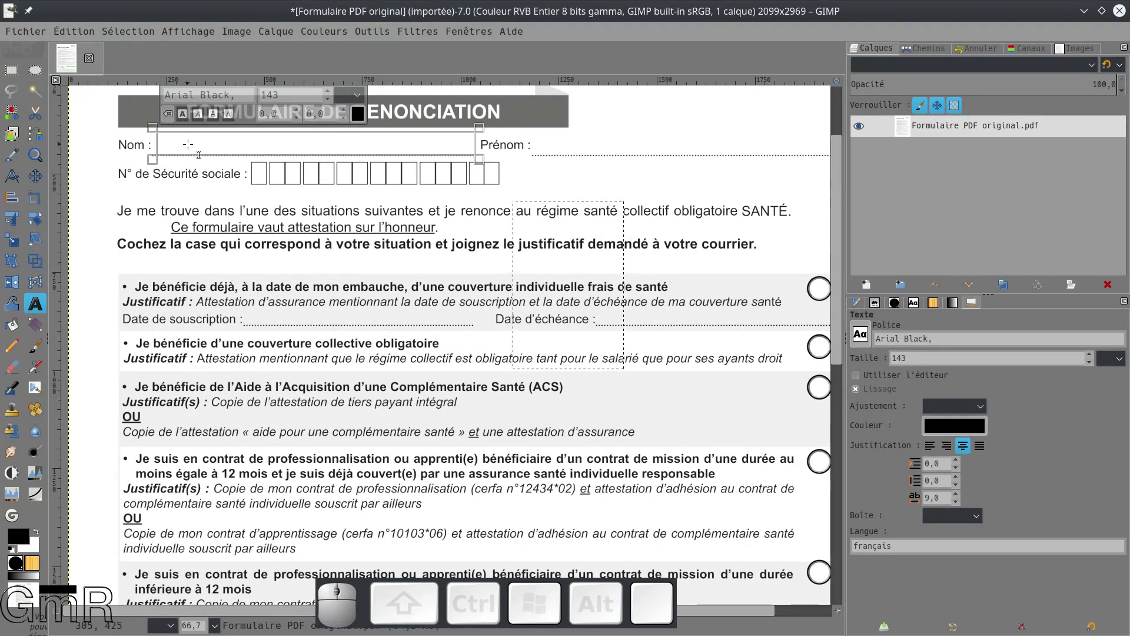
pyautogui.press('Caps_Lock')
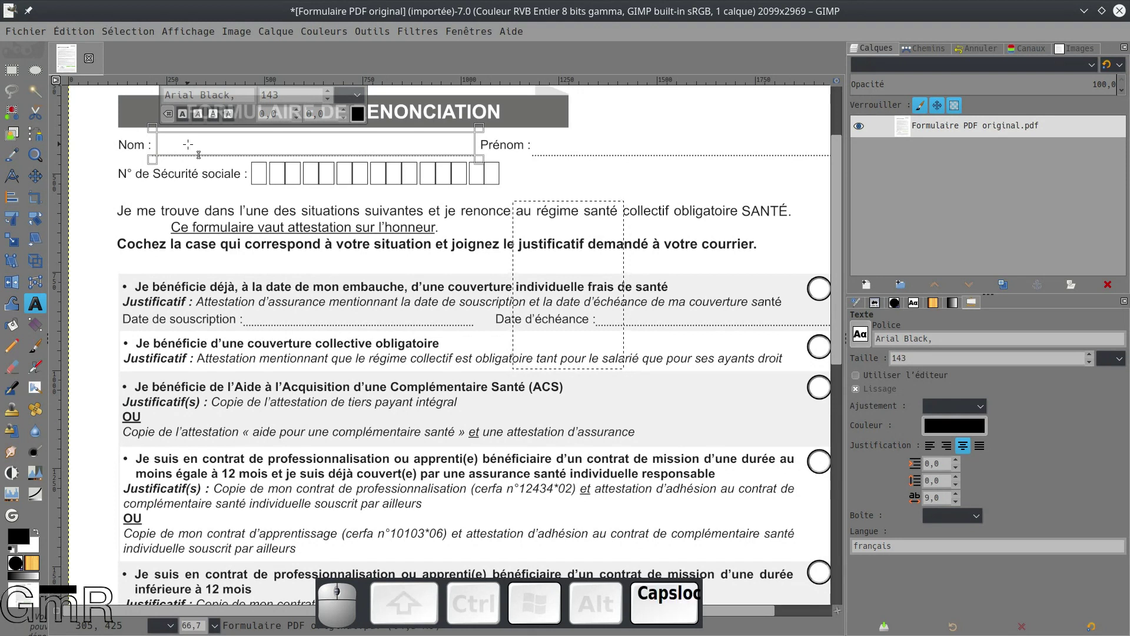
pyautogui.press('t')
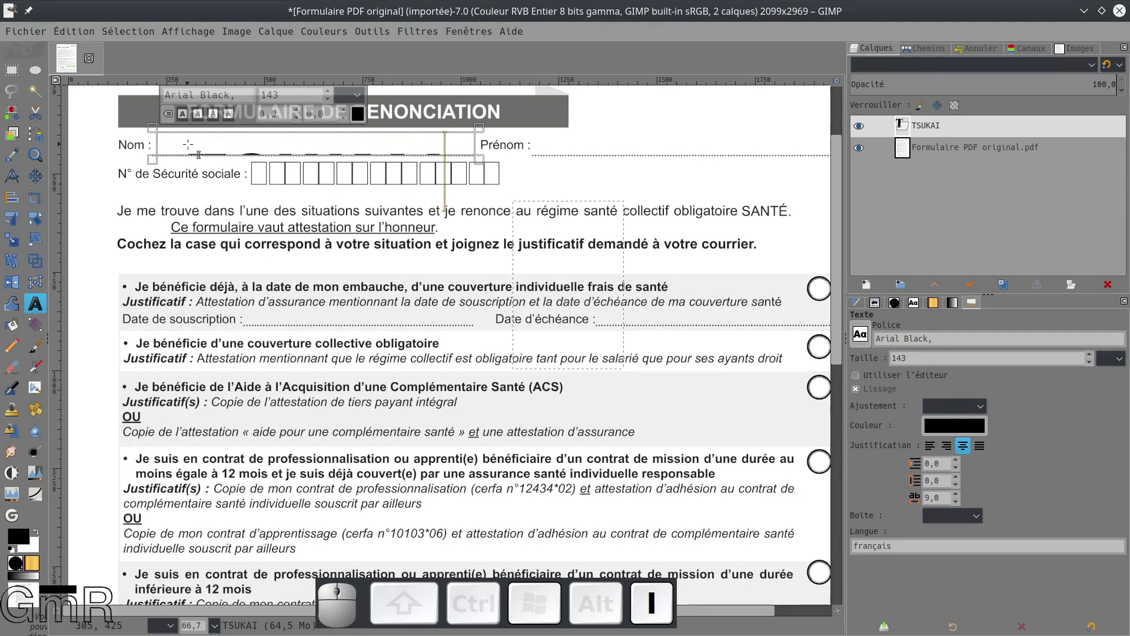
pyautogui.press('h')
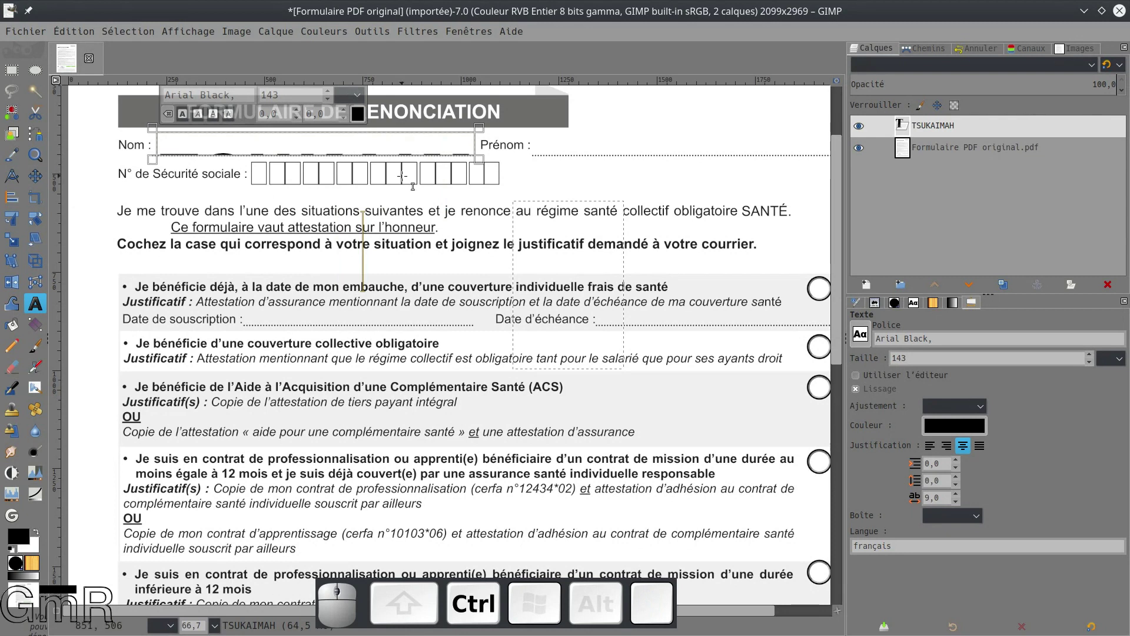
pyautogui.press('ctrl+a')
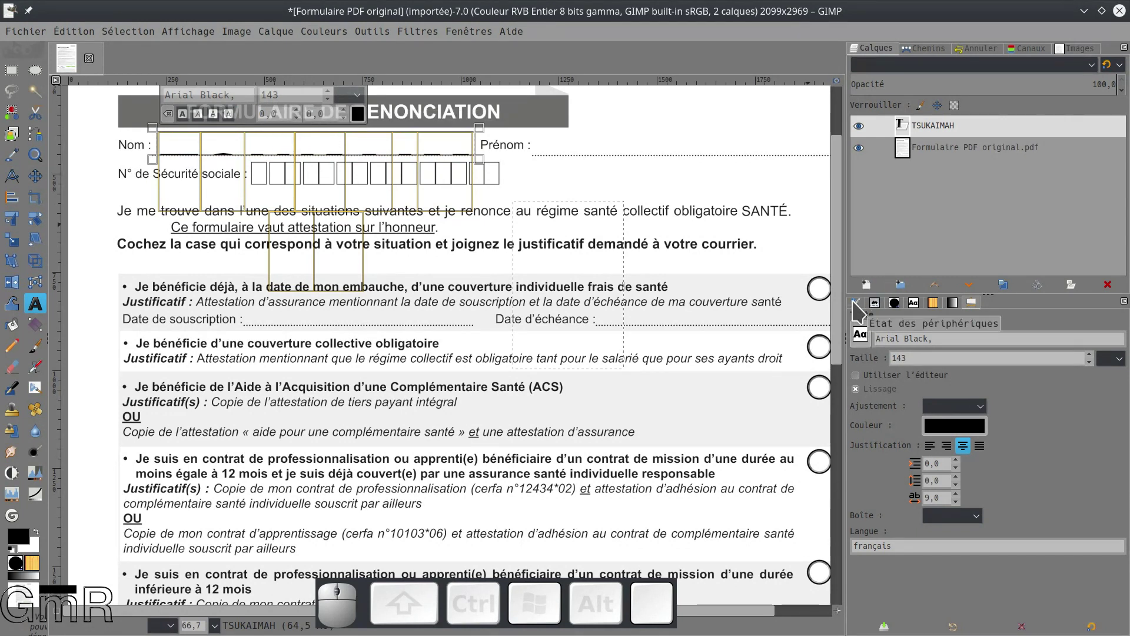
pyautogui.click(861, 310)
# - Browse the dock's device status, fonts and patterns panels beside the text options
pyautogui.click(883, 309)
pyautogui.click(863, 311)
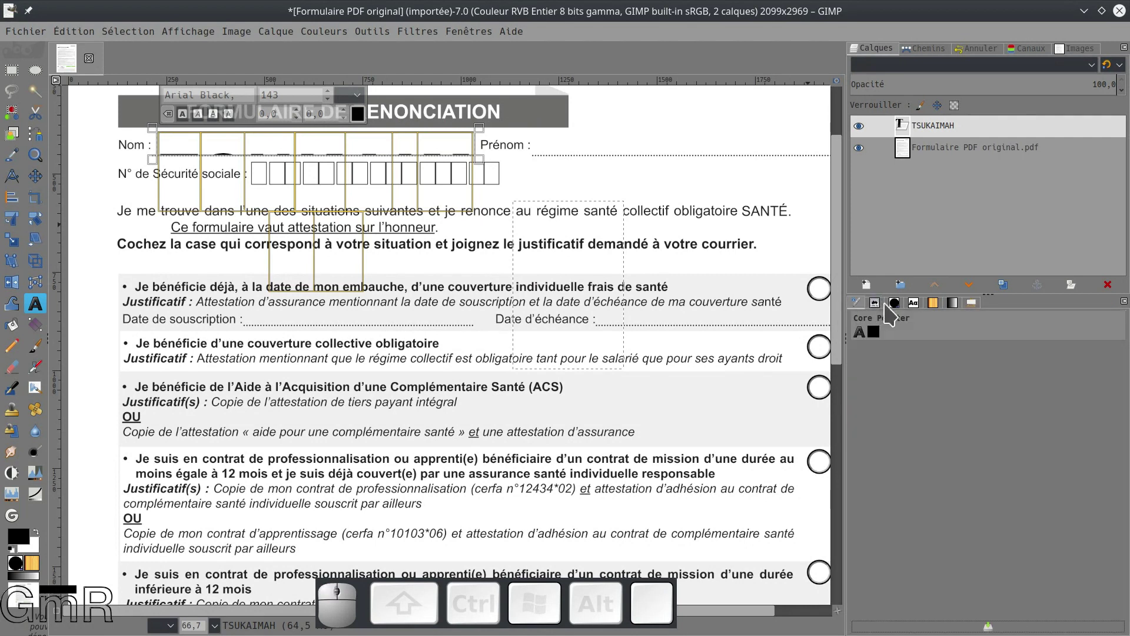
pyautogui.click(902, 308)
pyautogui.click(924, 309)
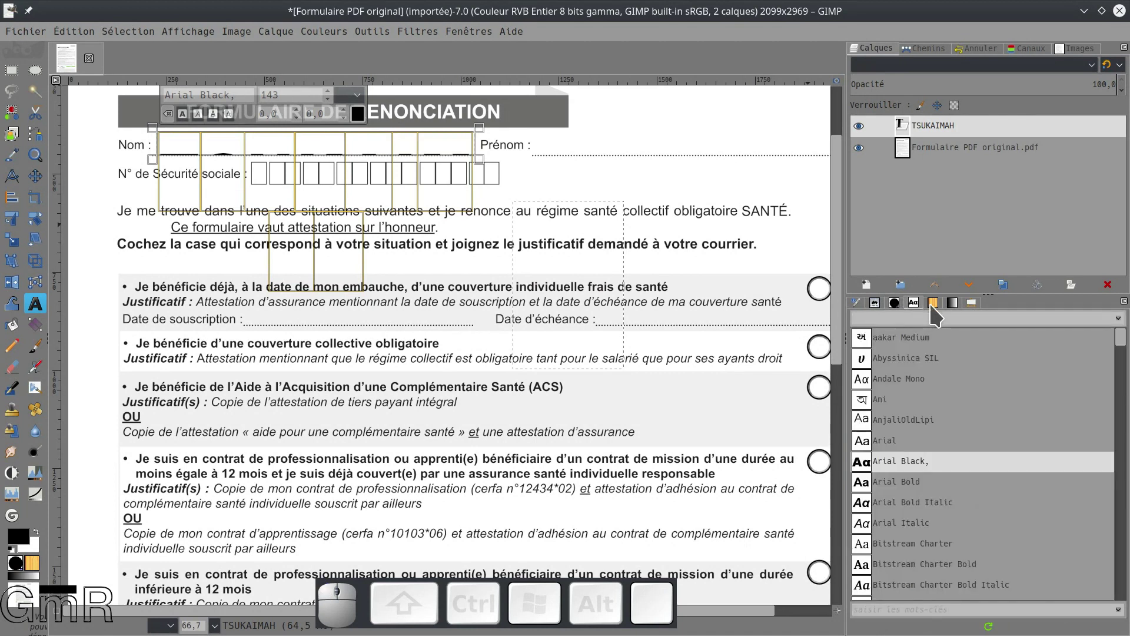
pyautogui.click(943, 313)
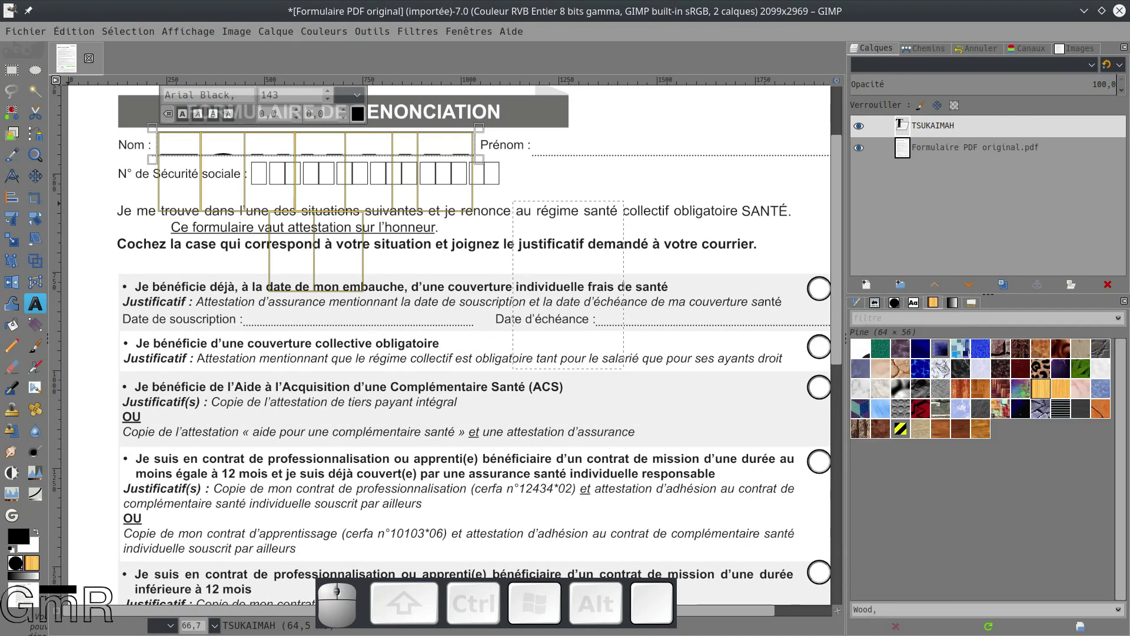
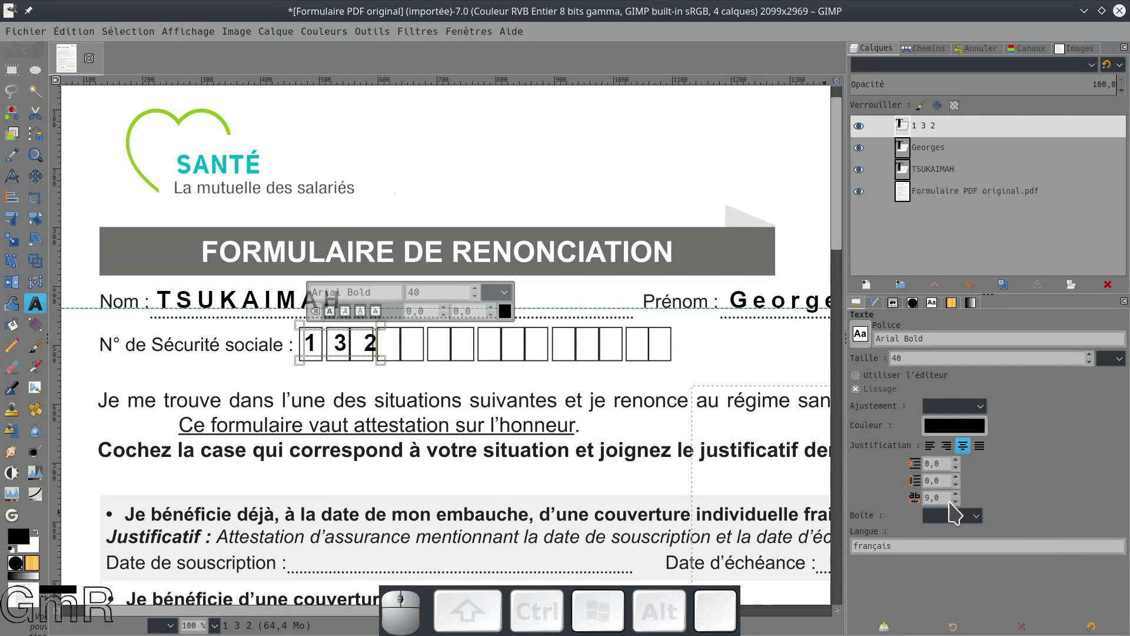
# - Add the next social security digits 2 and 3, spaced to fit their boxes
pyautogui.scroll(-3)
pyautogui.scroll(-3)
pyautogui.scroll(-3)
pyautogui.scroll(3)
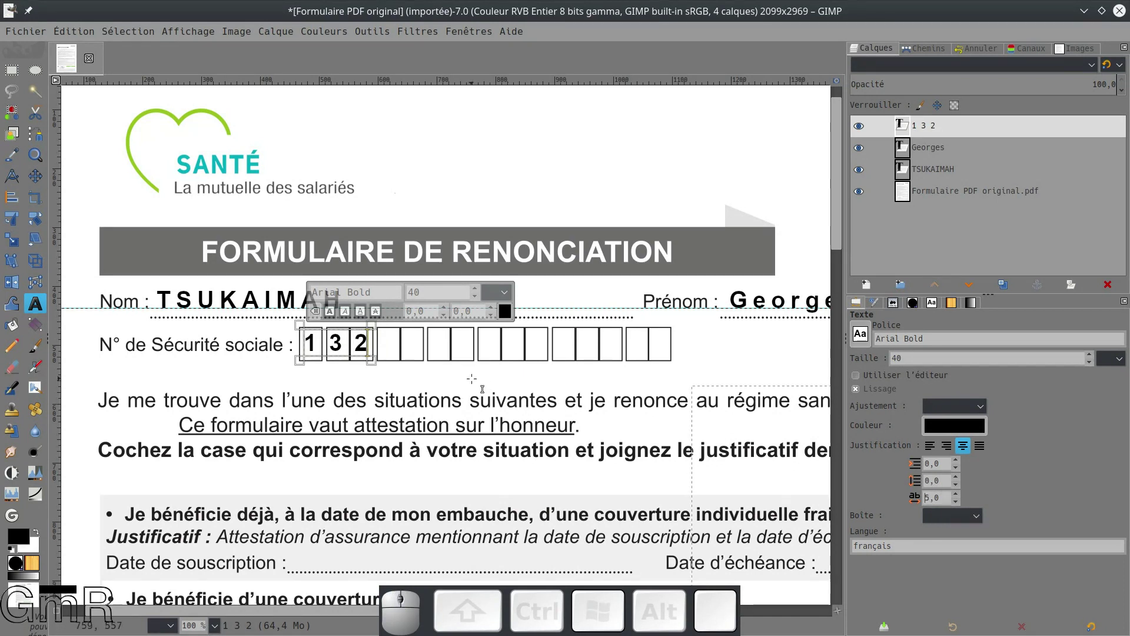
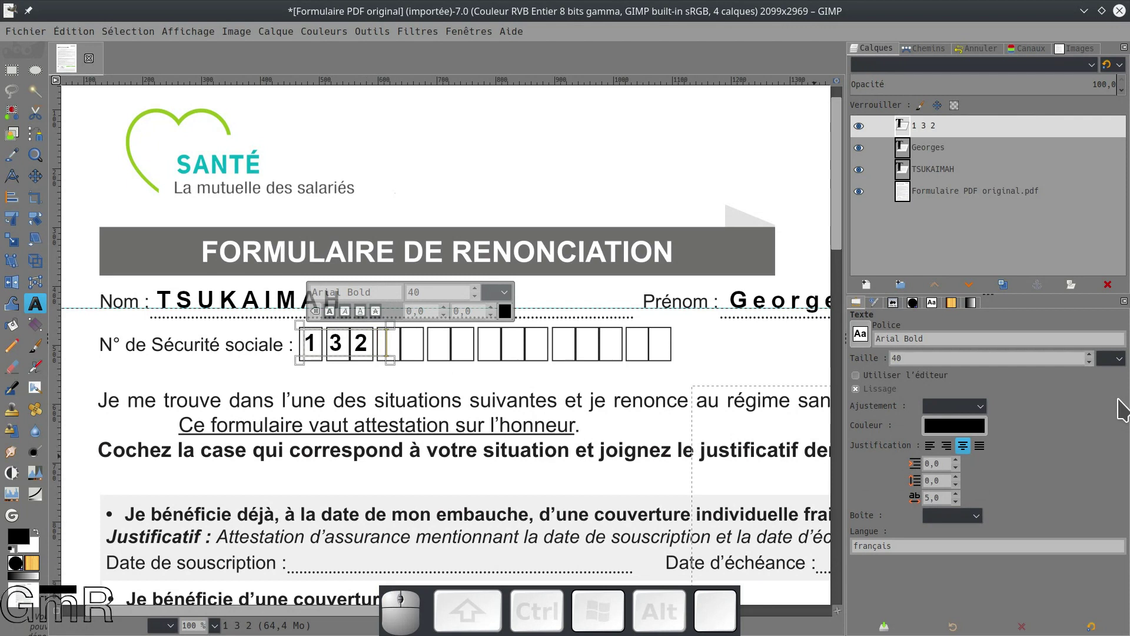
pyautogui.press('KP_2')
pyautogui.press('space')
pyautogui.press('KP_3')
pyautogui.press('Left')
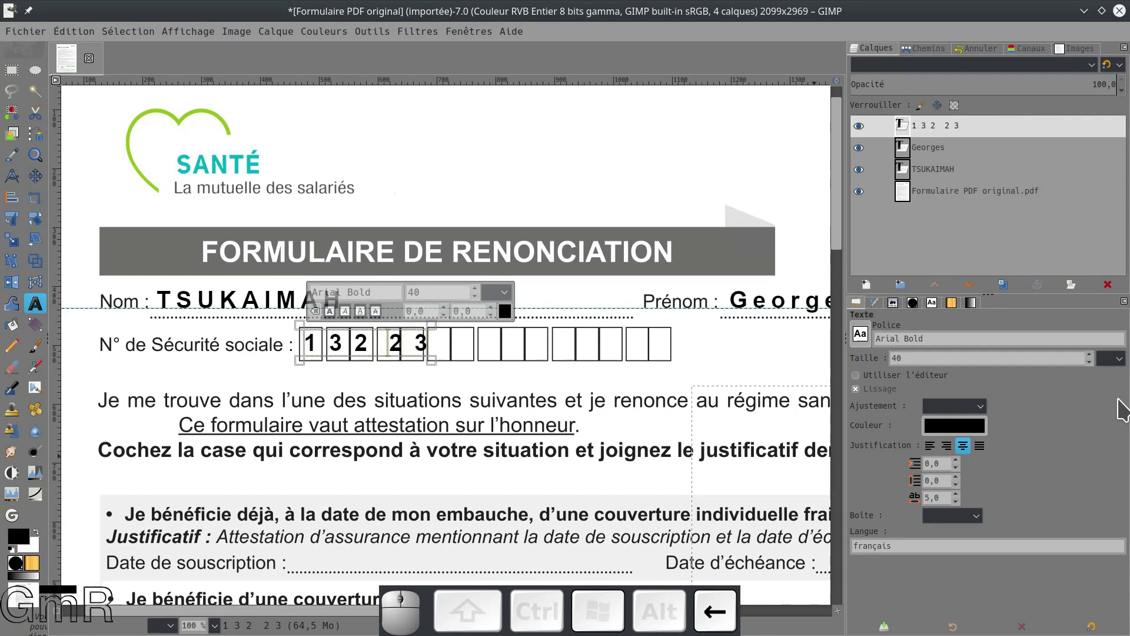
pyautogui.press('BackSpace')
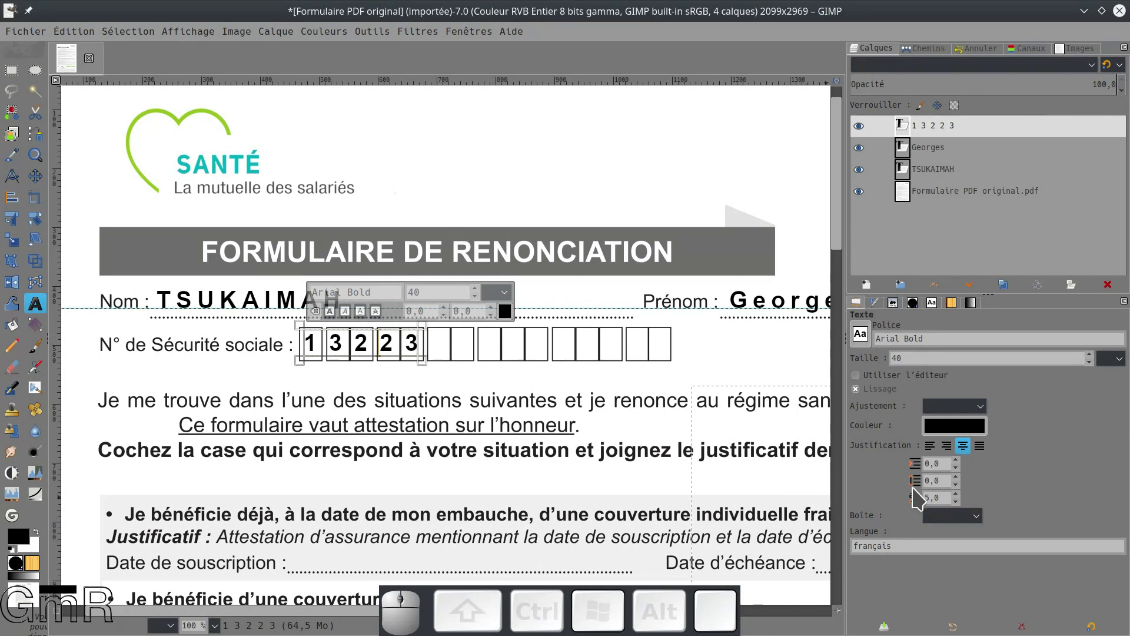
pyautogui.scroll(3)
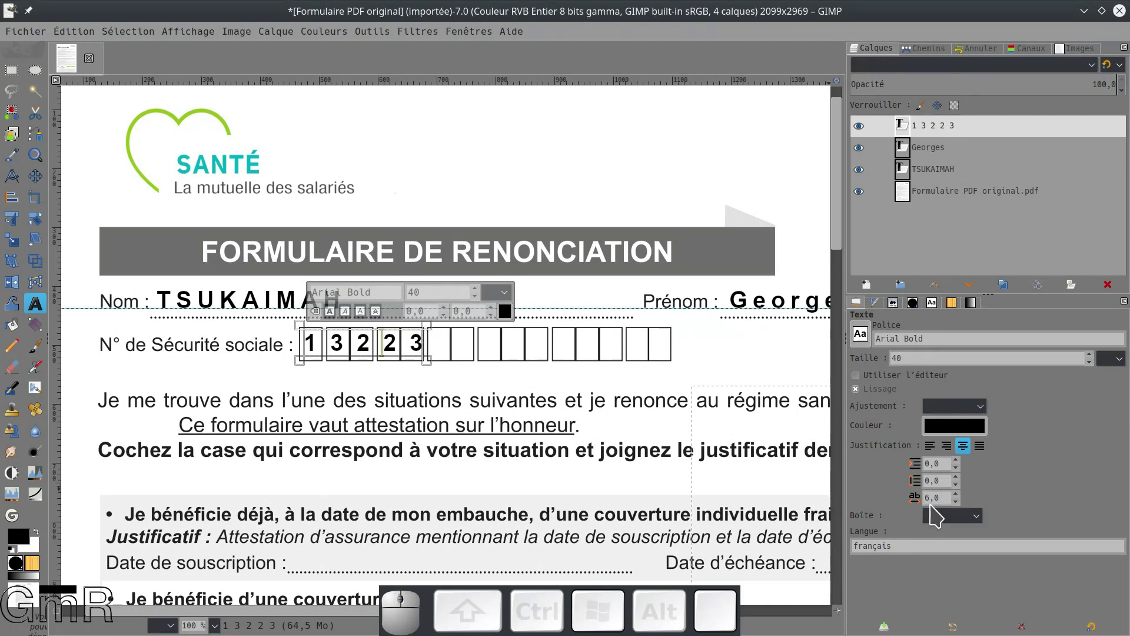
pyautogui.moveTo(977, 519); pyautogui.dragTo(978, 519)
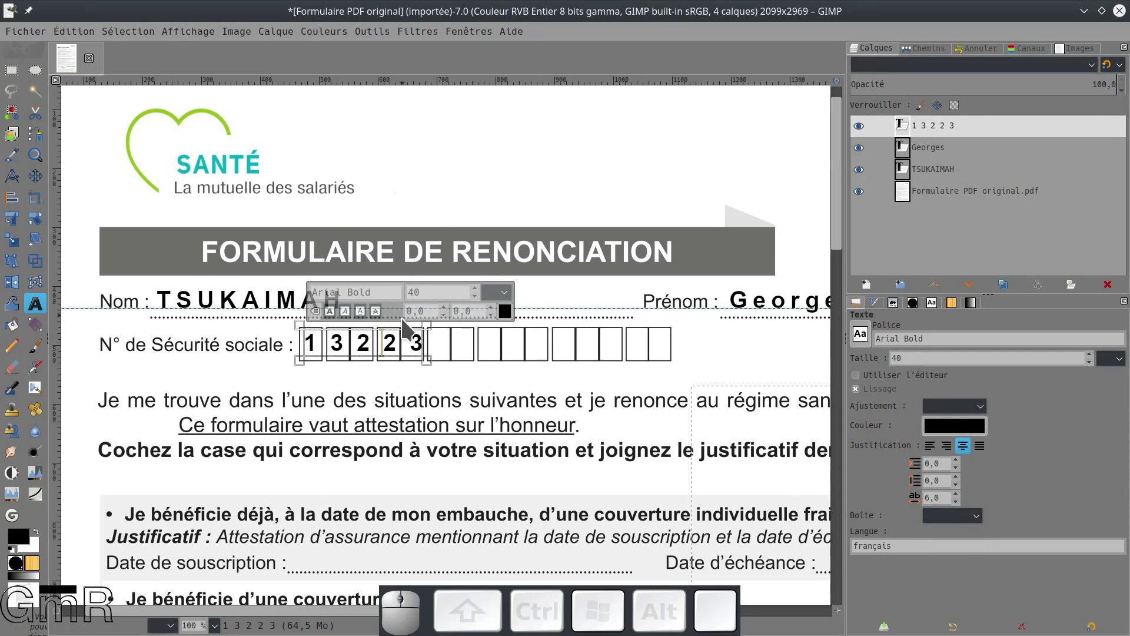
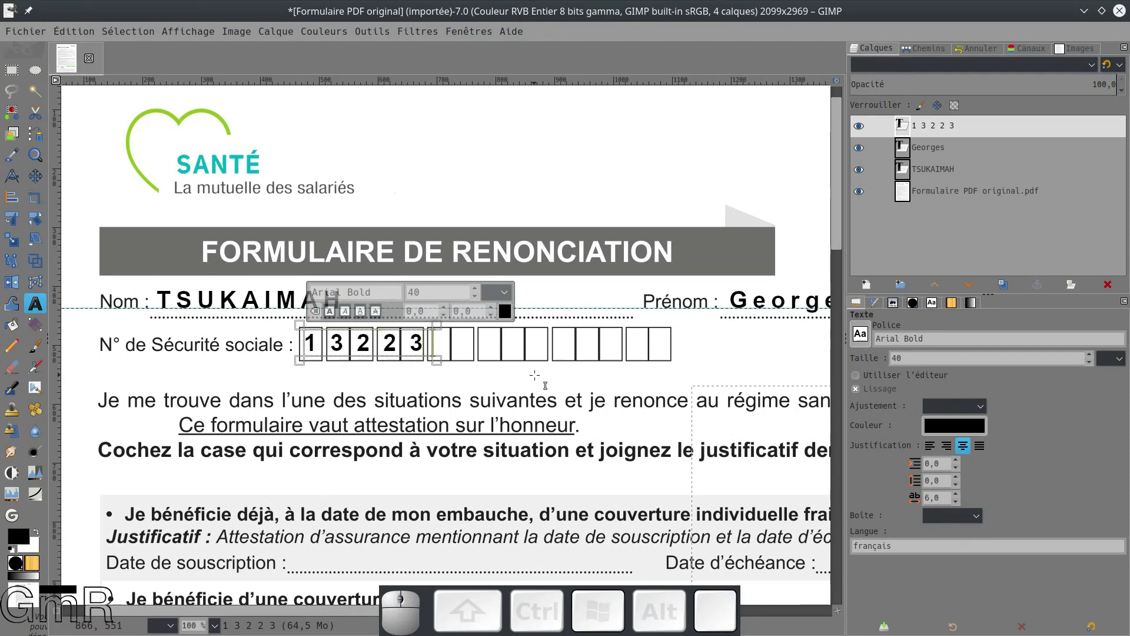
pyautogui.press('KP_2')
pyautogui.press('KP_3')
pyautogui.press('space')
pyautogui.press('BackSpace')
pyautogui.press('Right')
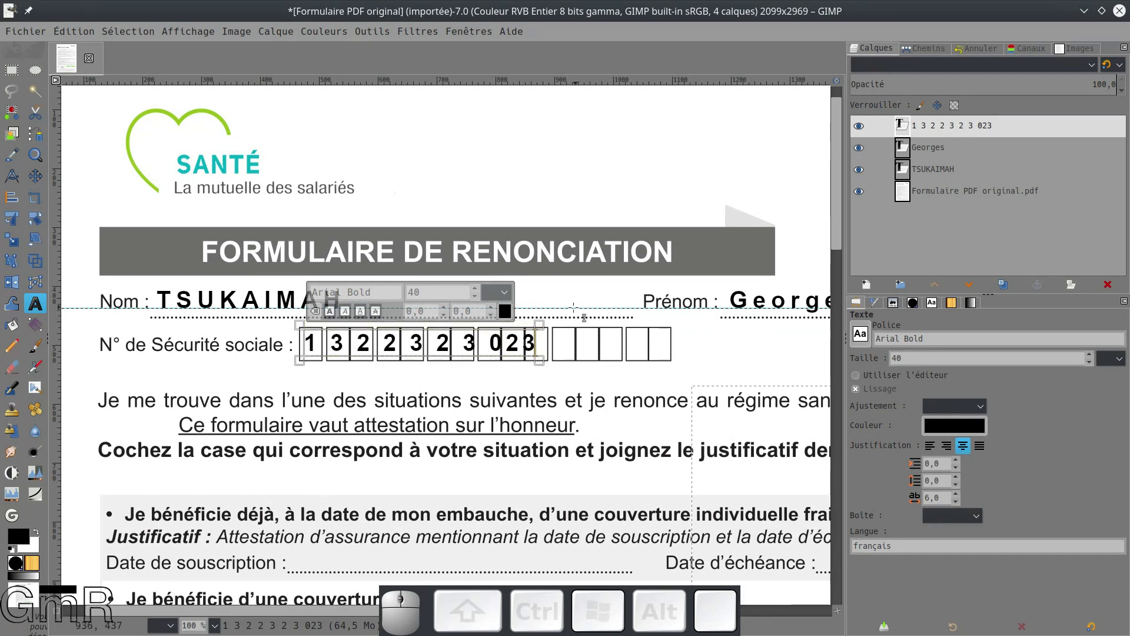
# - Fill the Date line beside the signature with 12 / 10 / 2018 as a new text layer
pyautogui.scroll(-3)
pyautogui.scroll(-3)
pyautogui.scroll(-3)
pyautogui.scroll(3)
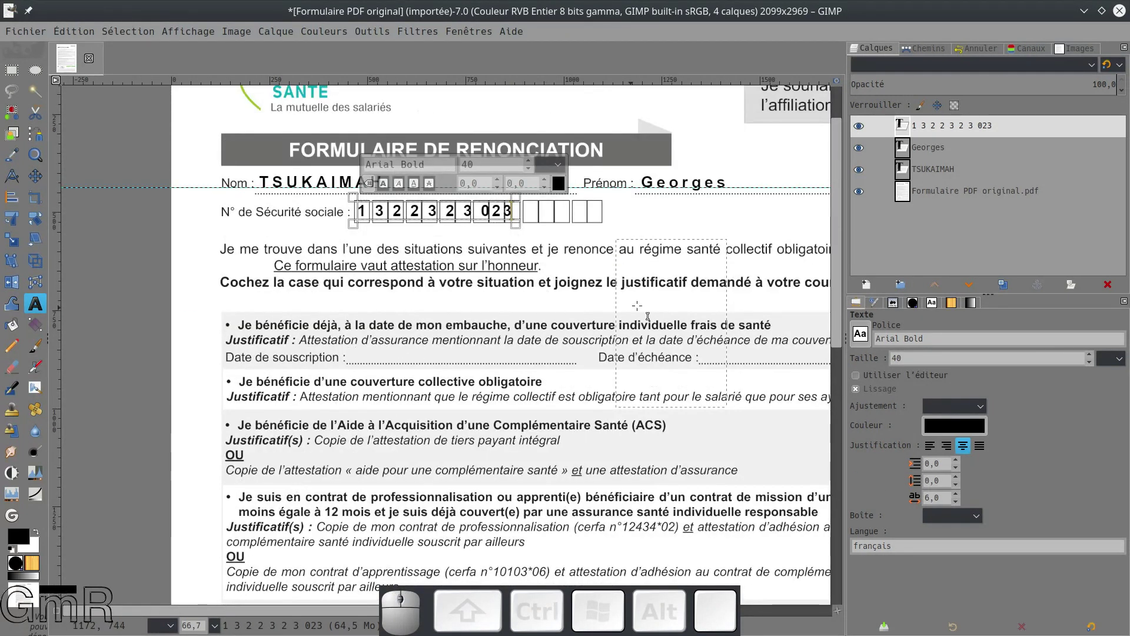
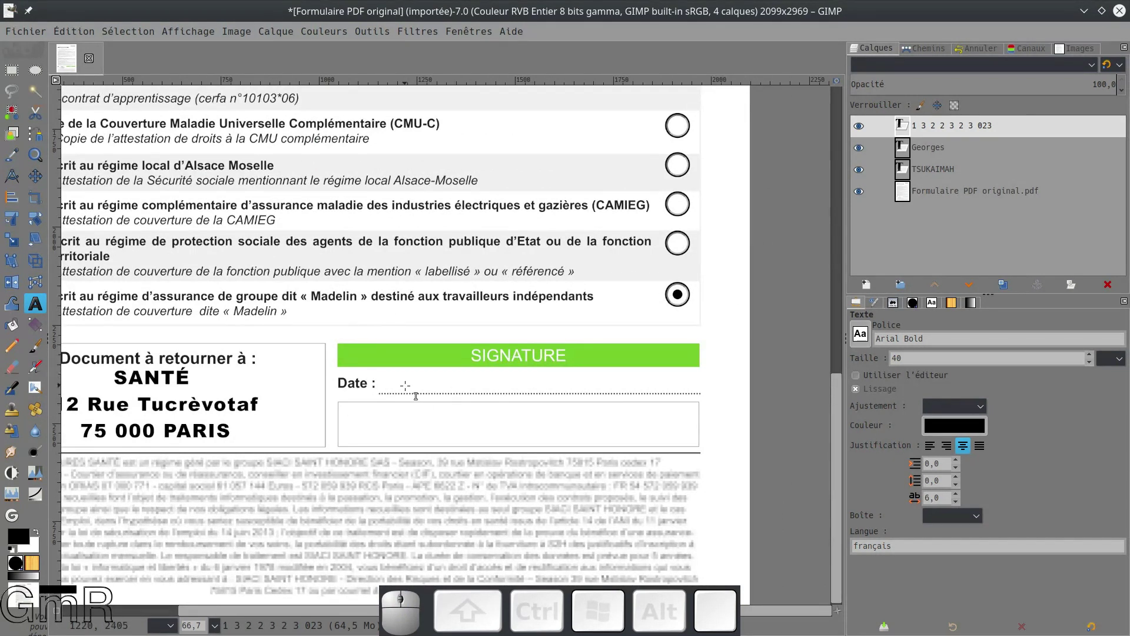
pyautogui.scroll(3)
pyautogui.scroll(-3)
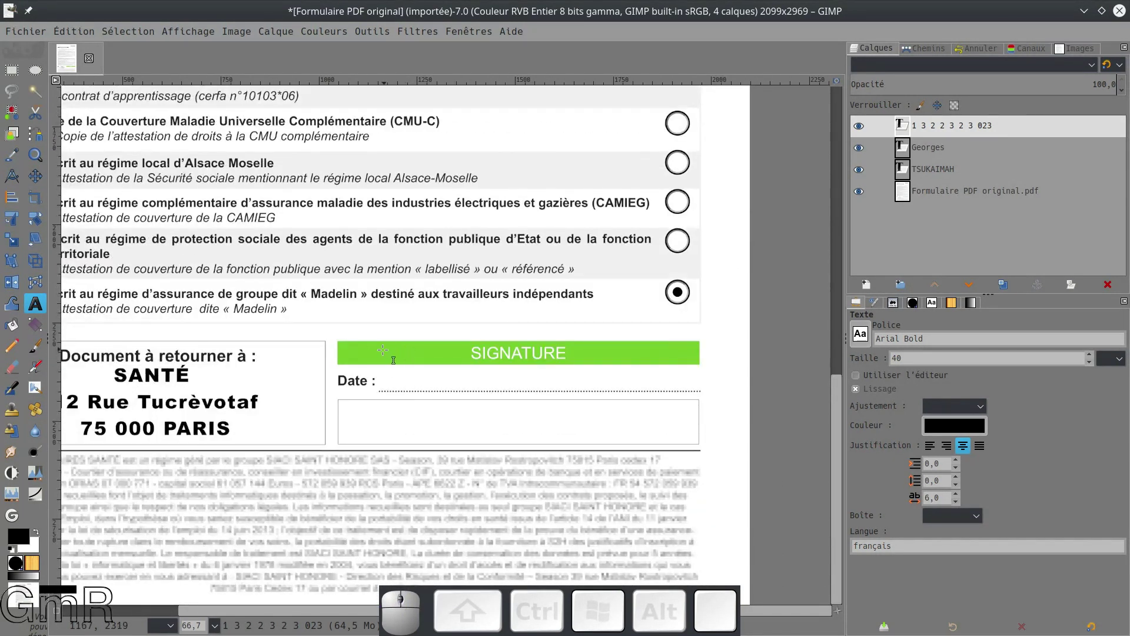
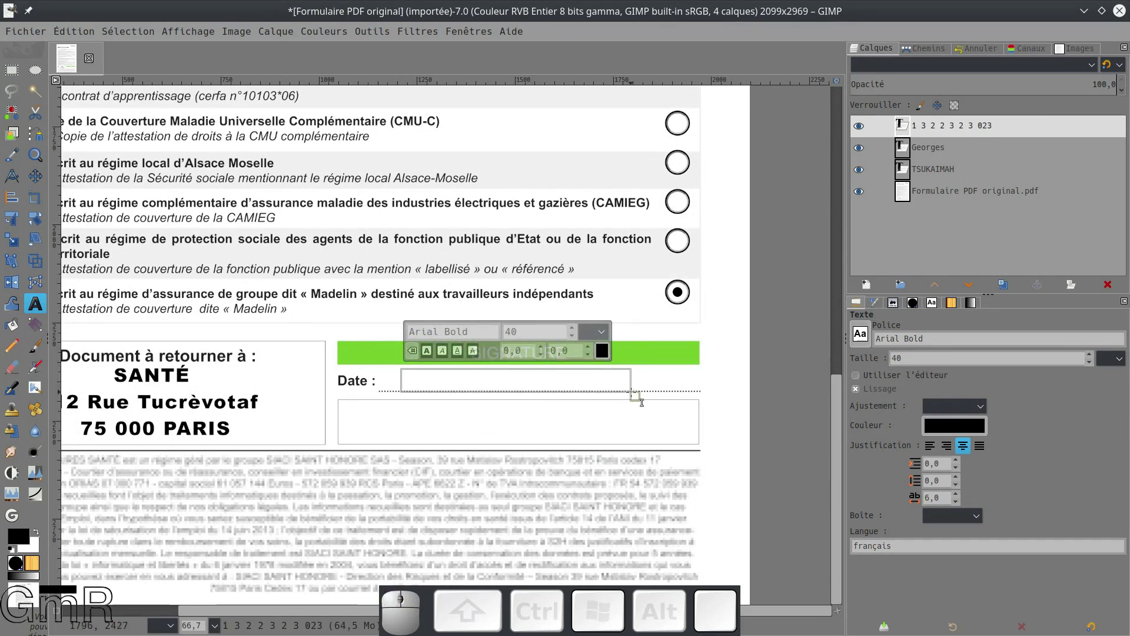
pyautogui.press('KP_1')
pyautogui.press('KP_2')
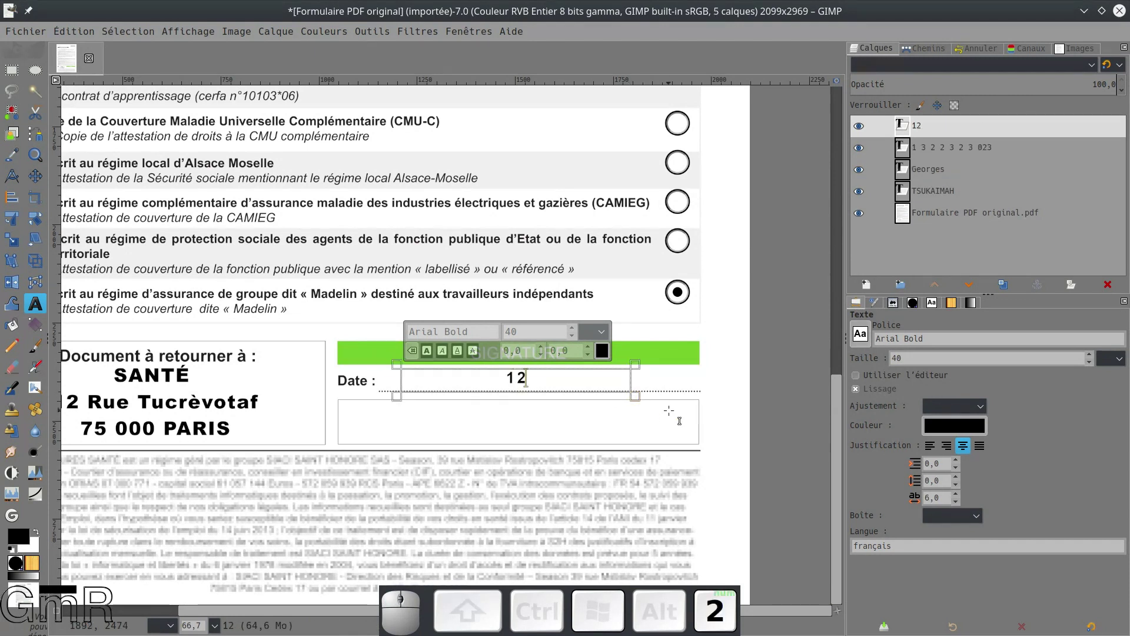
pyautogui.press('space')
pyautogui.press('KP_Divide')
pyautogui.press('space')
pyautogui.press('KP_1')
pyautogui.press('KP_0')
pyautogui.press('space')
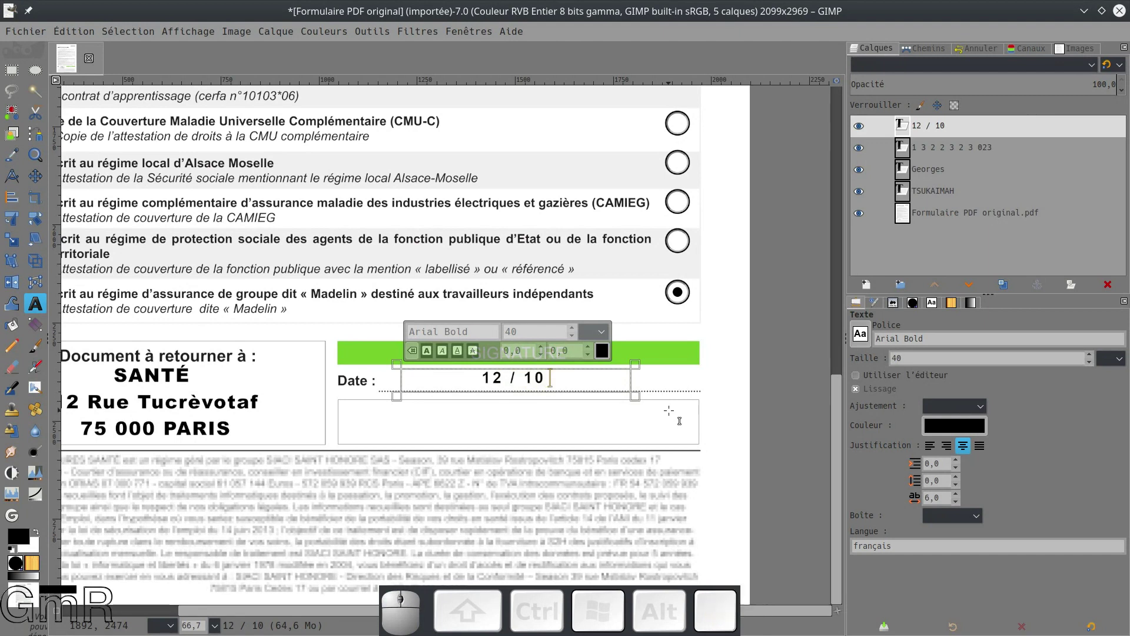
pyautogui.press('KP_Divide')
pyautogui.press('space')
pyautogui.press('KP_2')
pyautogui.press('KP_0')
pyautogui.press('KP_1')
pyautogui.press('KP_8')
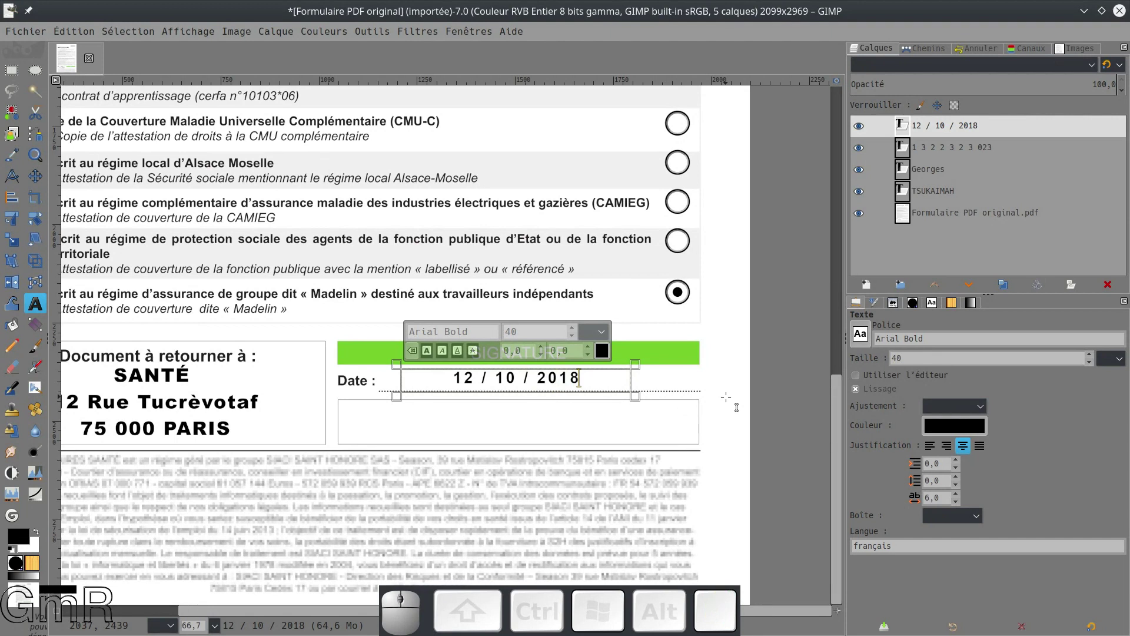
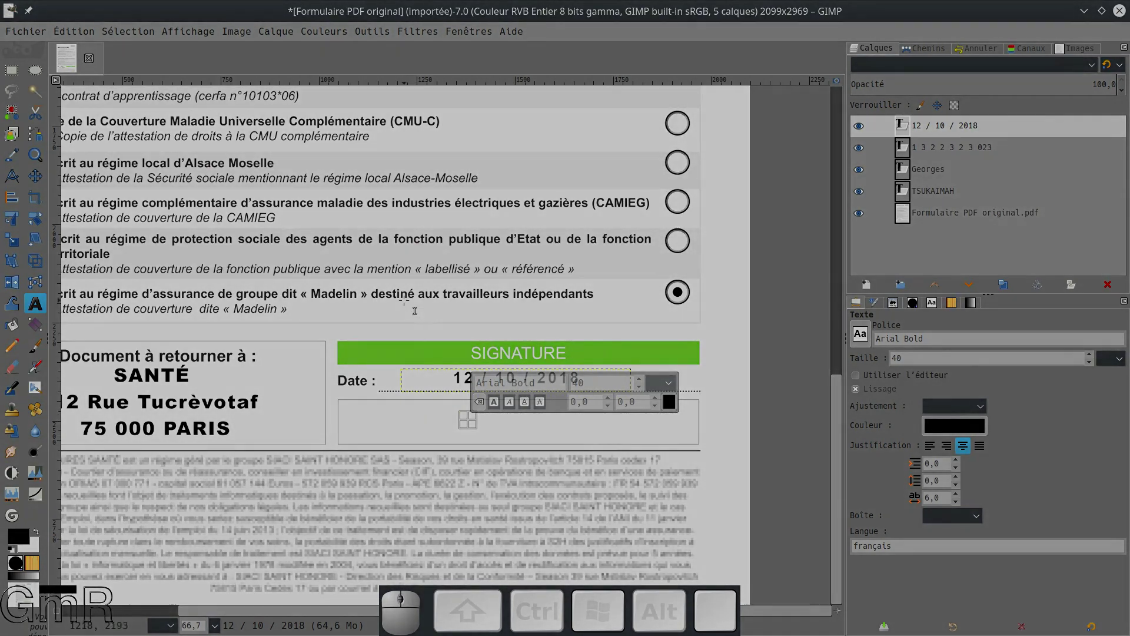
# - Make the 'Formulaire PDF original.pdf' layer active in the Layers dock
pyautogui.scroll(3)
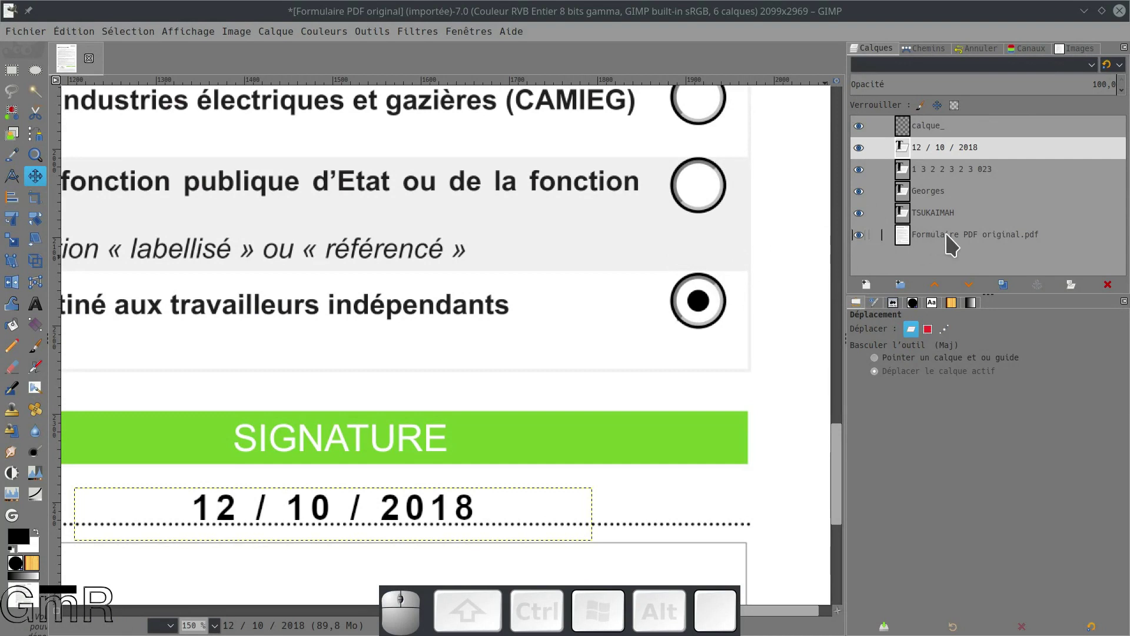
pyautogui.click(953, 241)
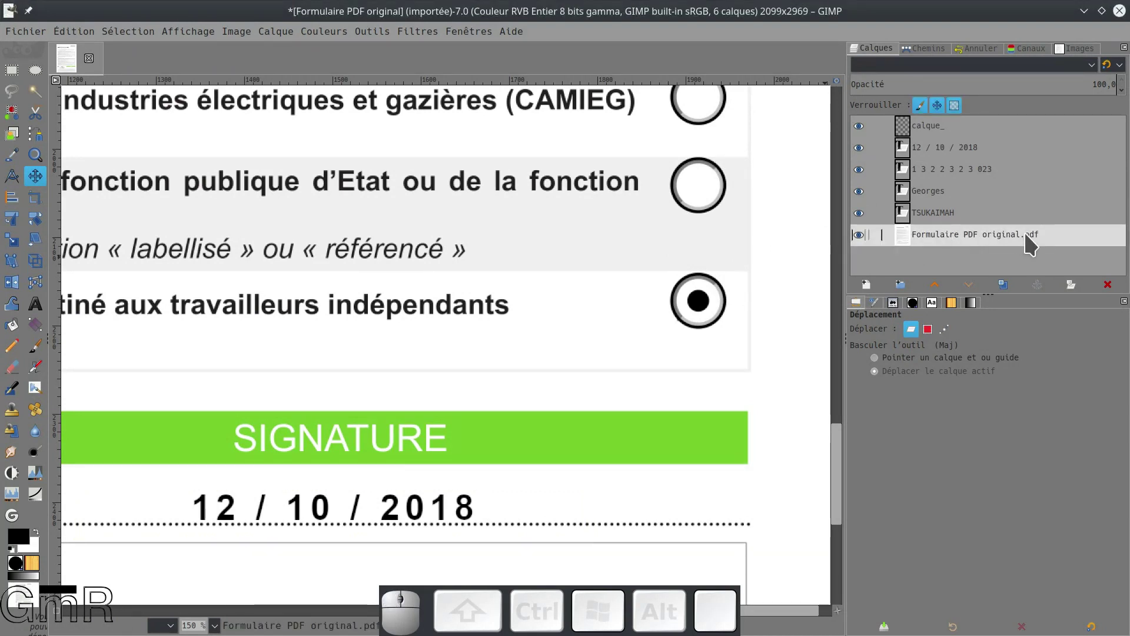
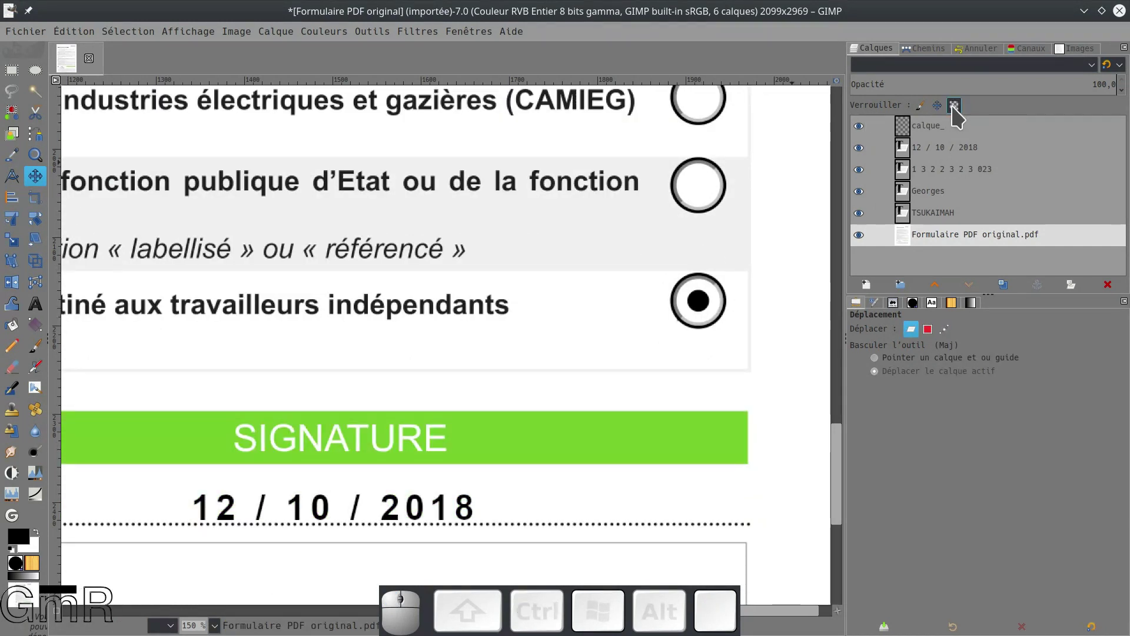
# - Release the transparency lock on the form PDF layer
pyautogui.click(948, 111)
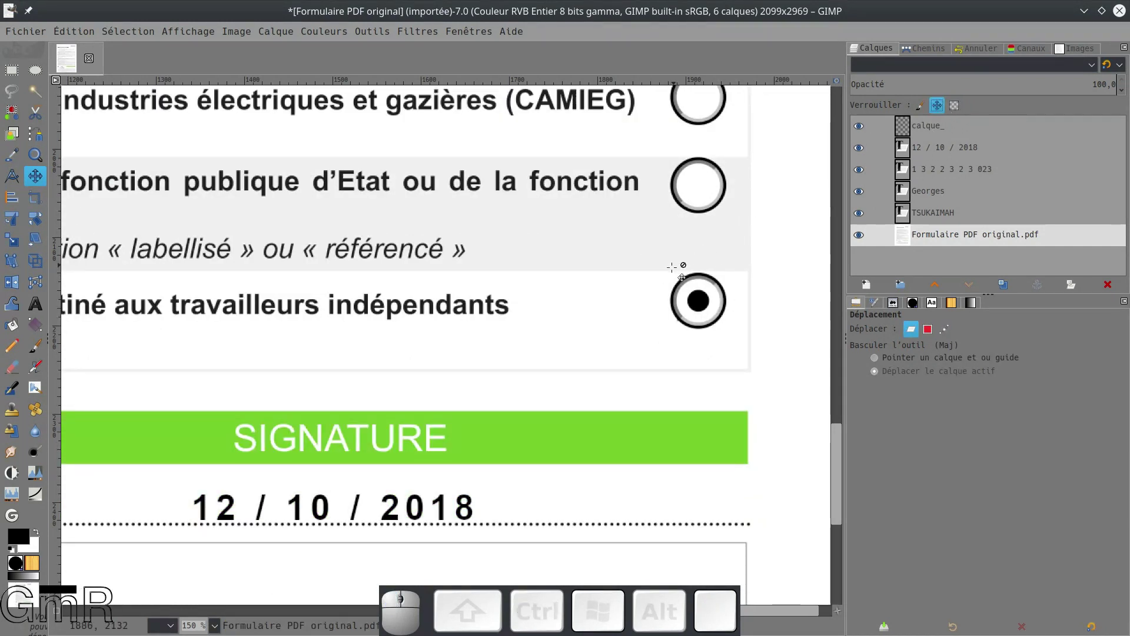
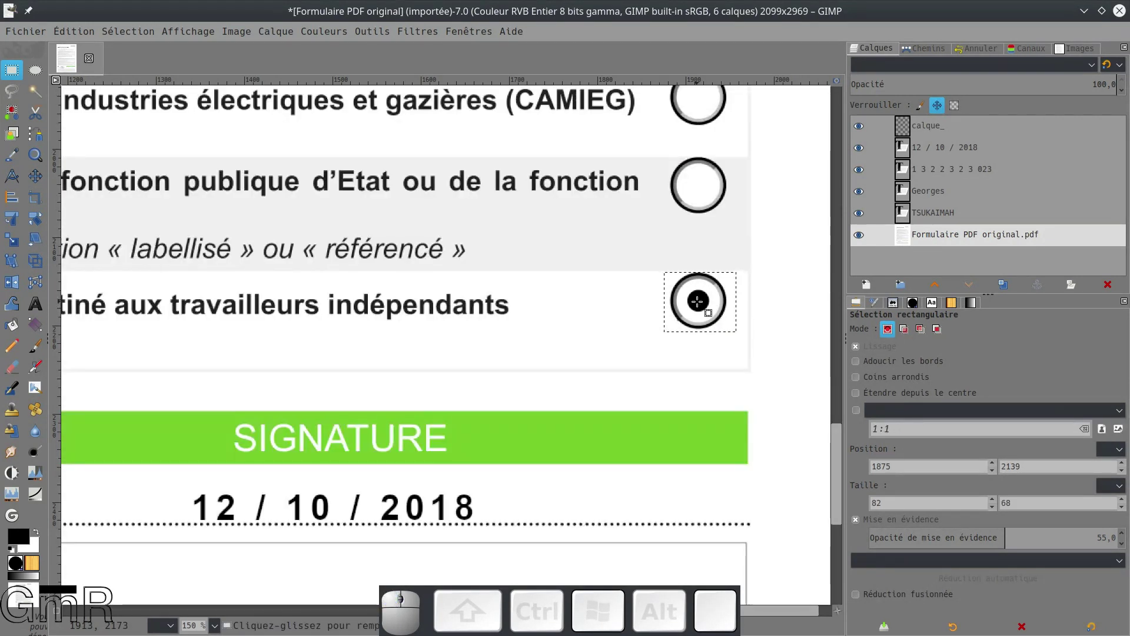
# - Copy the selected checked radio button and delete the empty calque_ layer
pyautogui.press('ctrl+c')
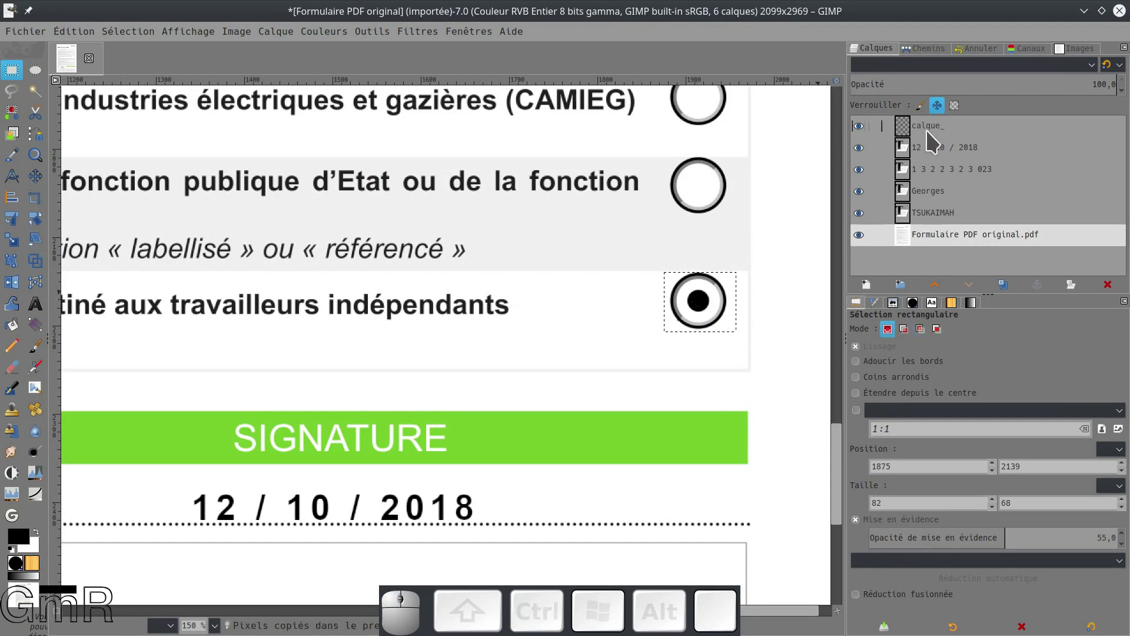
pyautogui.click(865, 136)
pyautogui.click(866, 136)
pyautogui.click(918, 139)
pyautogui.click(1114, 287)
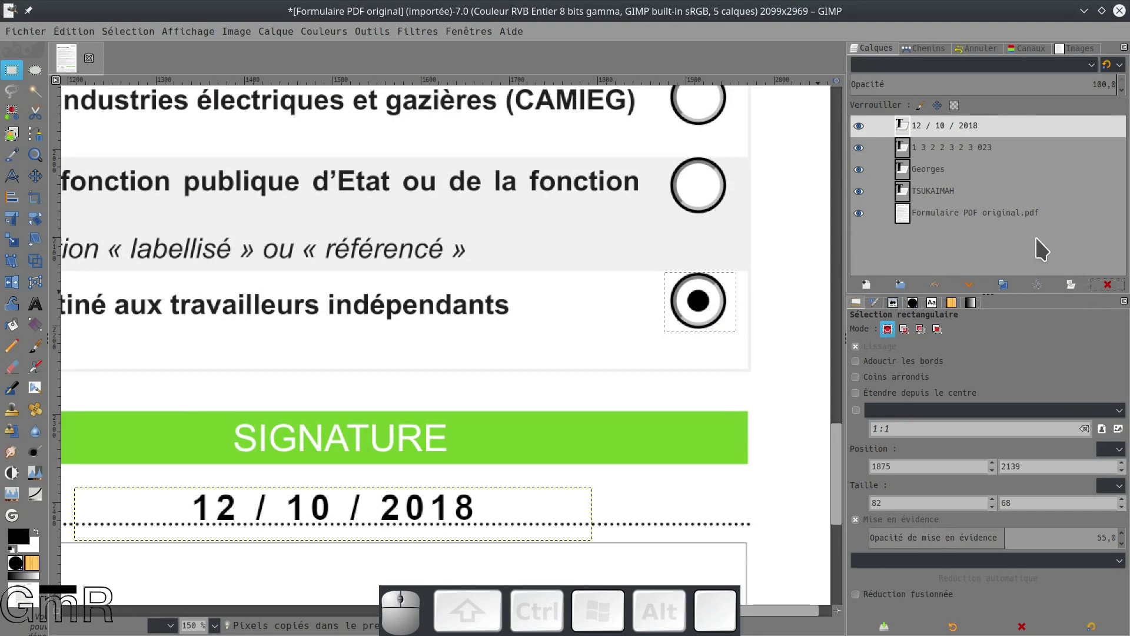
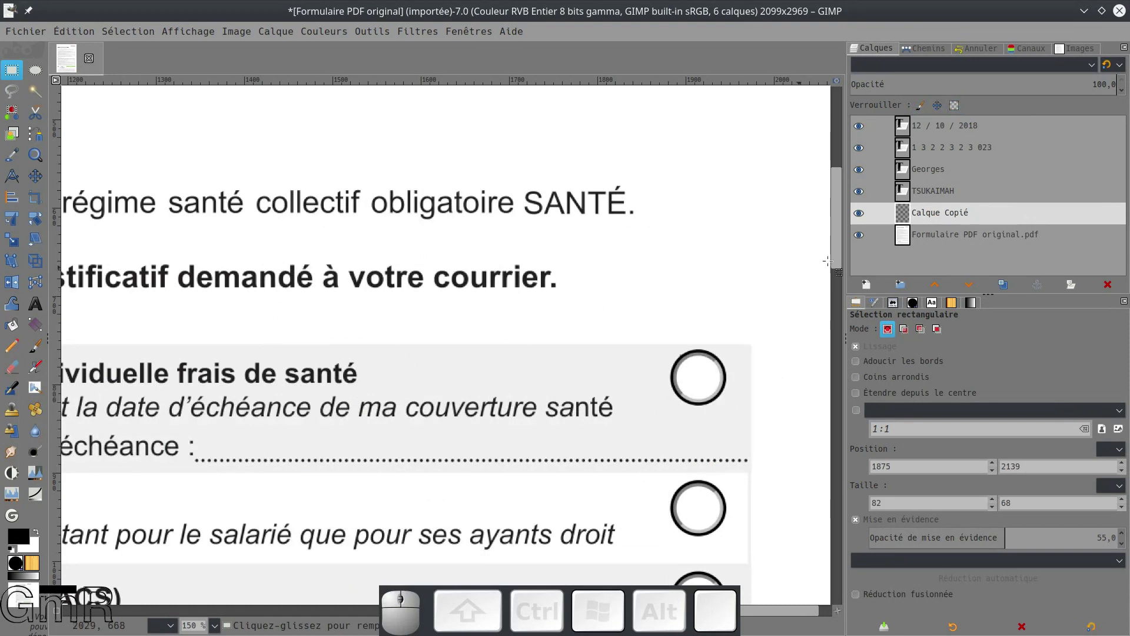
# - Activate the Calque Copié layer and switch to the Move tool to drag the button
pyautogui.scroll(-3)
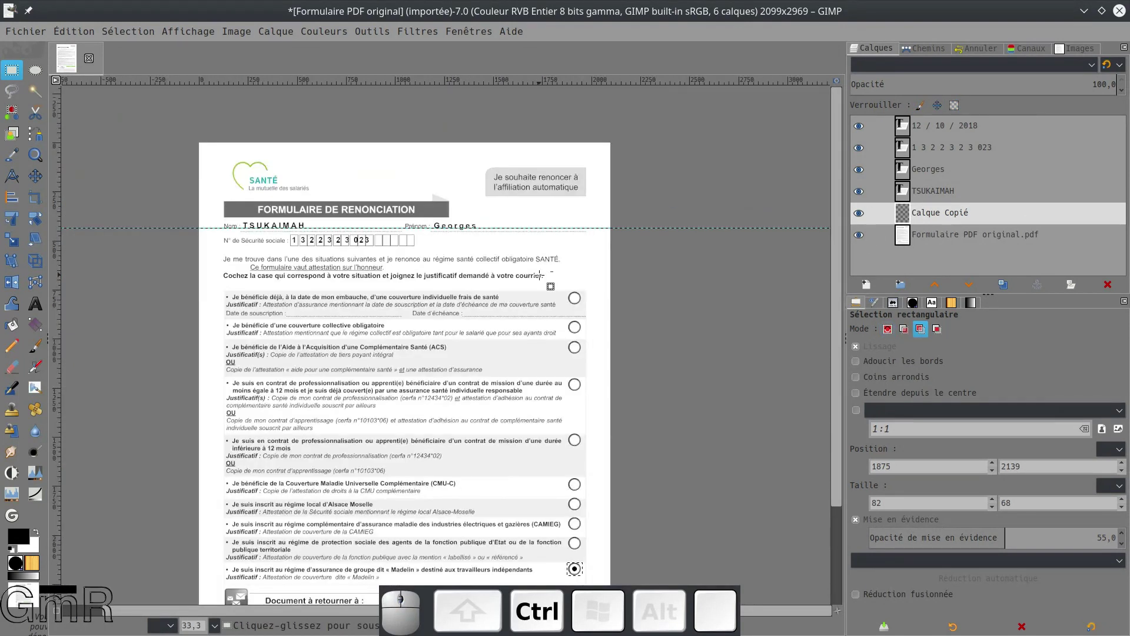
pyautogui.scroll(-3)
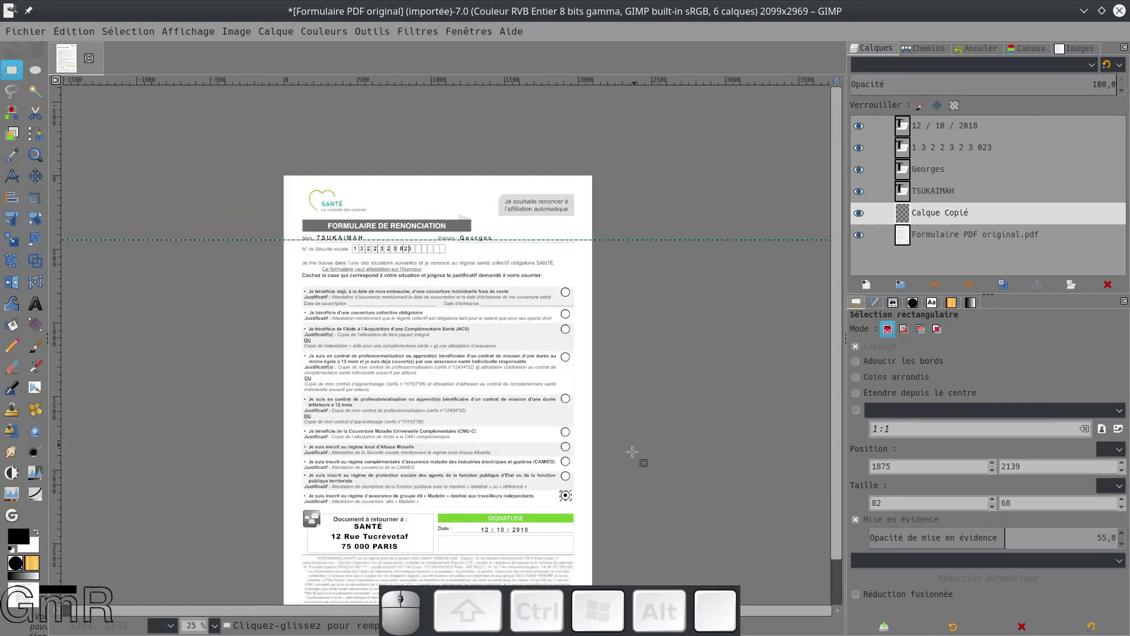
pyautogui.click(929, 224)
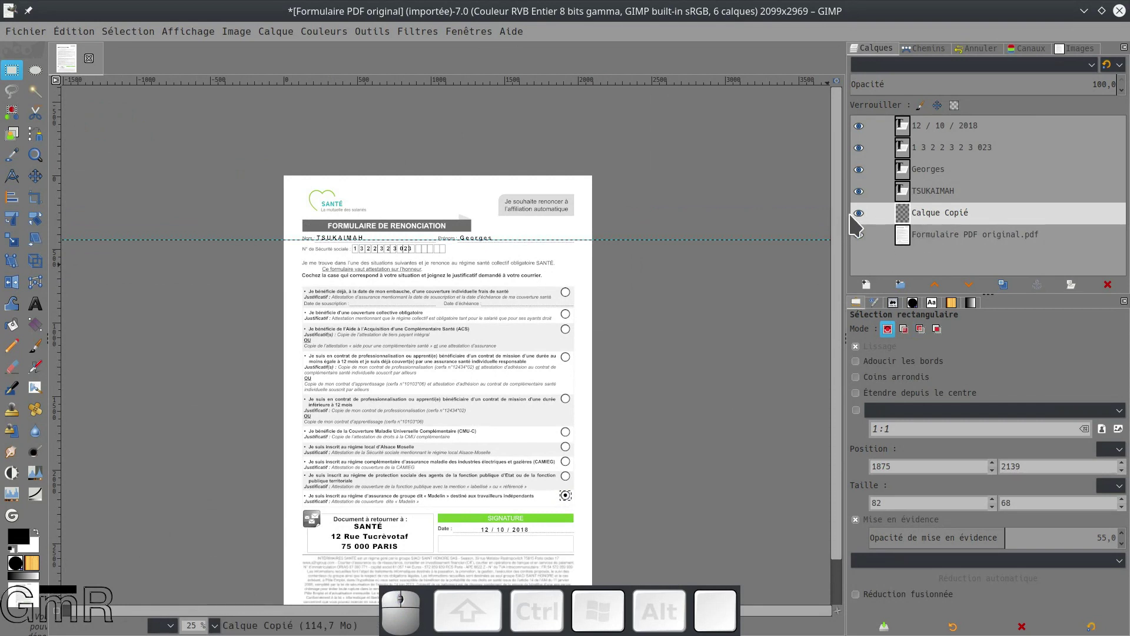
pyautogui.click(40, 191)
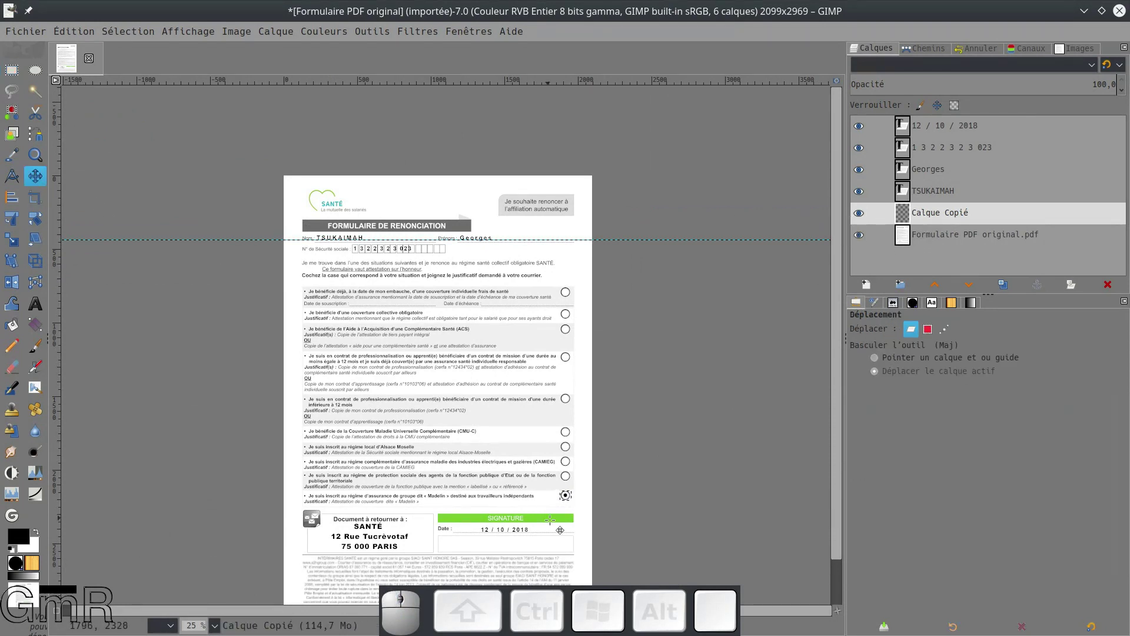
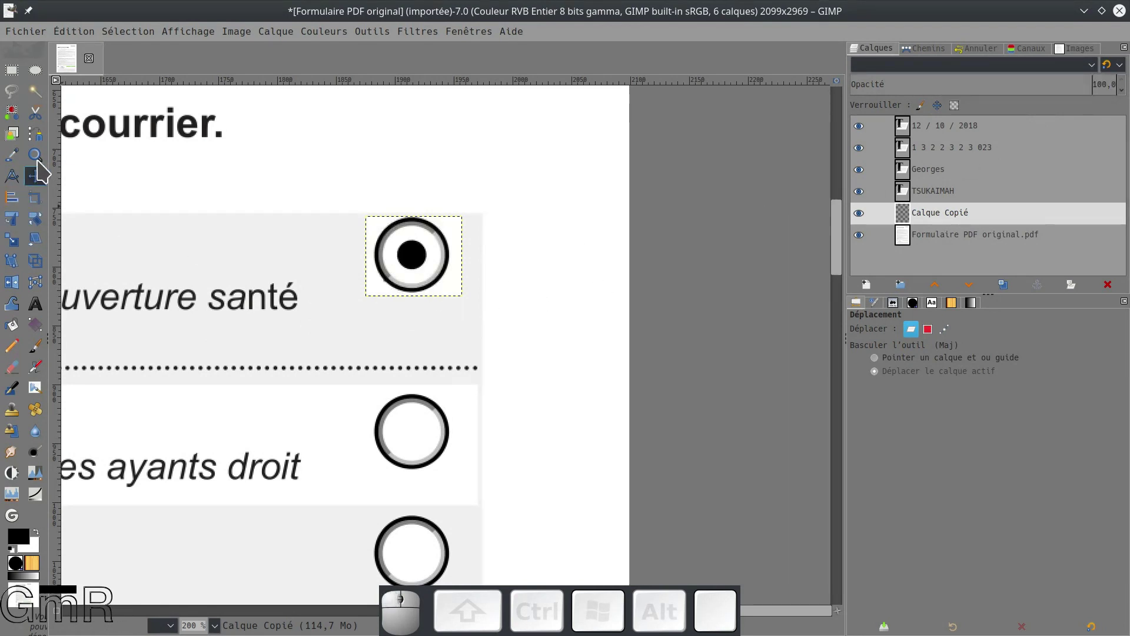
# - Switch to the Ellipse Select tool and clear the current selection
pyautogui.click(39, 77)
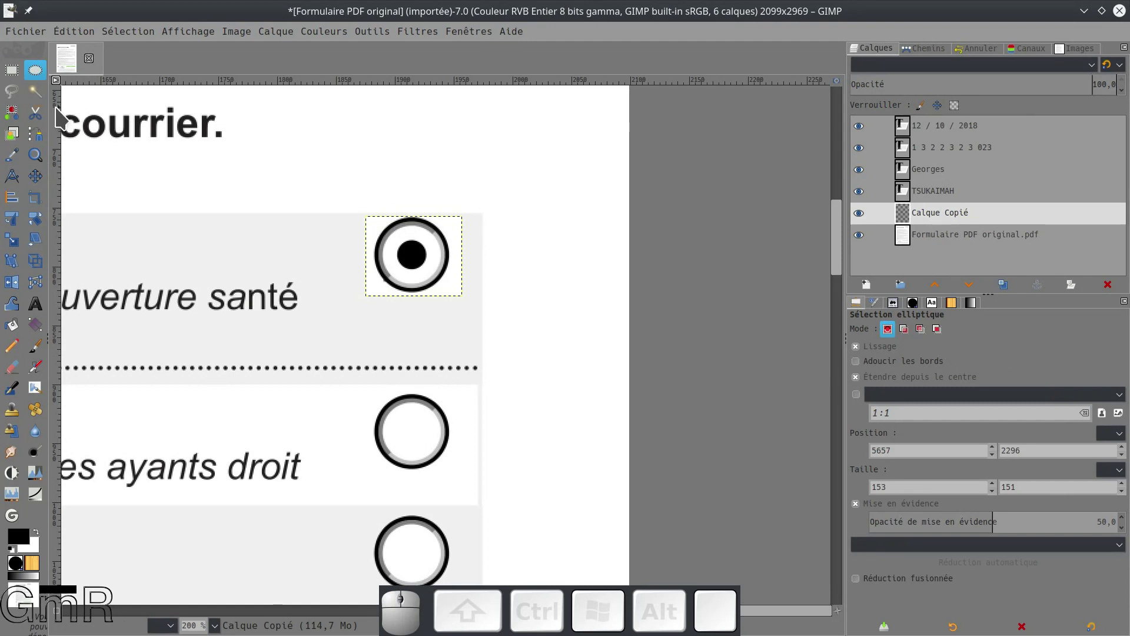
pyautogui.press('ctrl+shift+a')
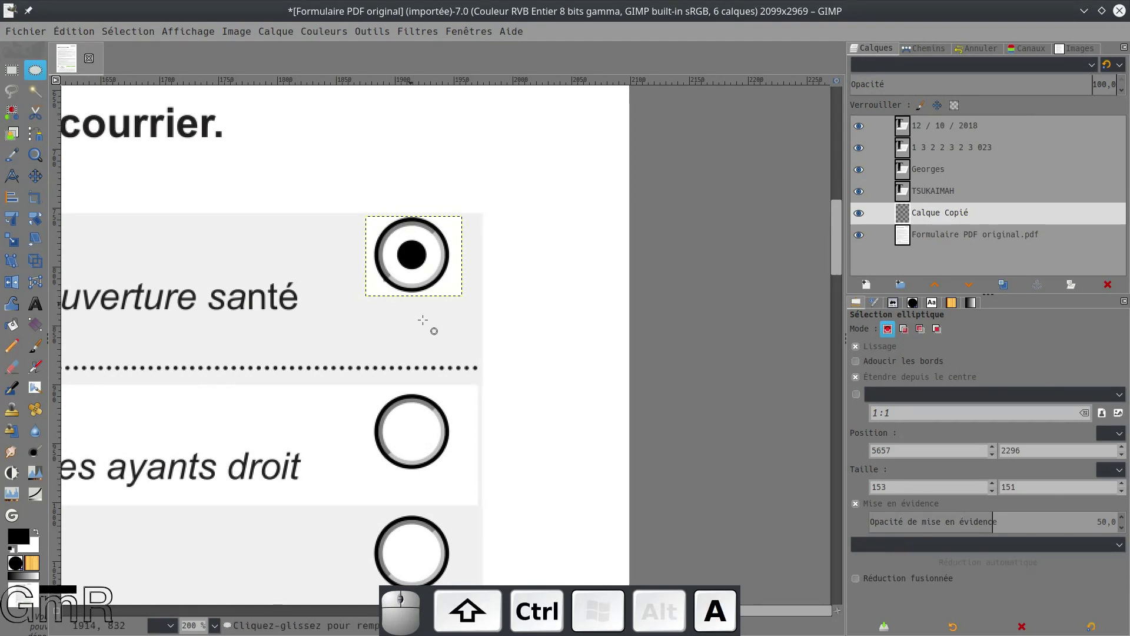
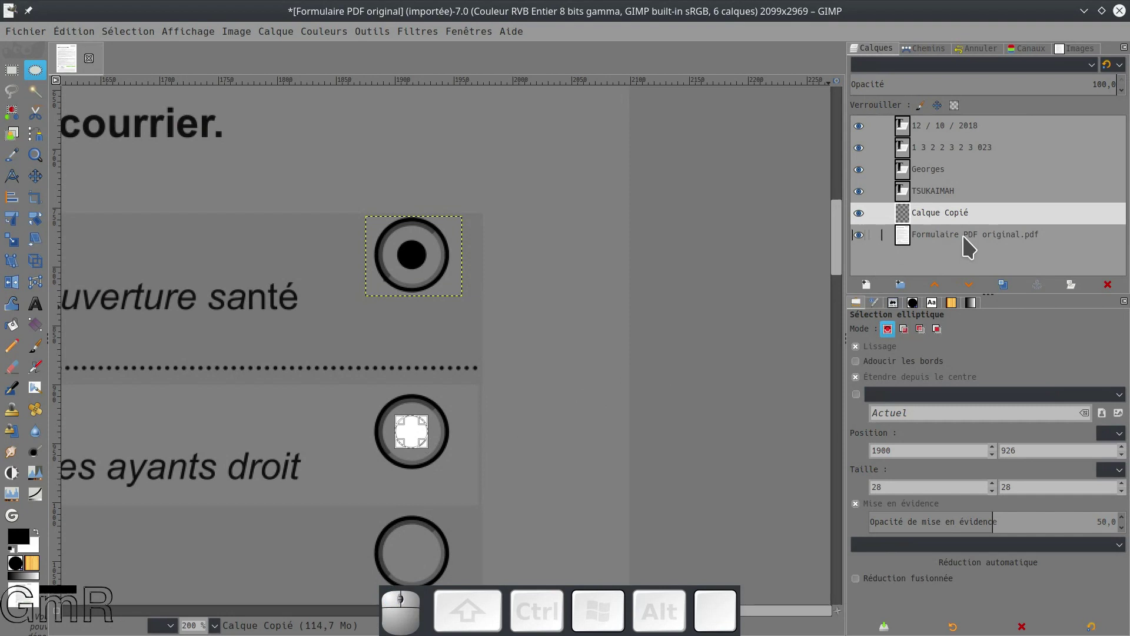
# - Add a new empty calque_ layer above the copied button layer
pyautogui.click(968, 241)
pyautogui.click(953, 221)
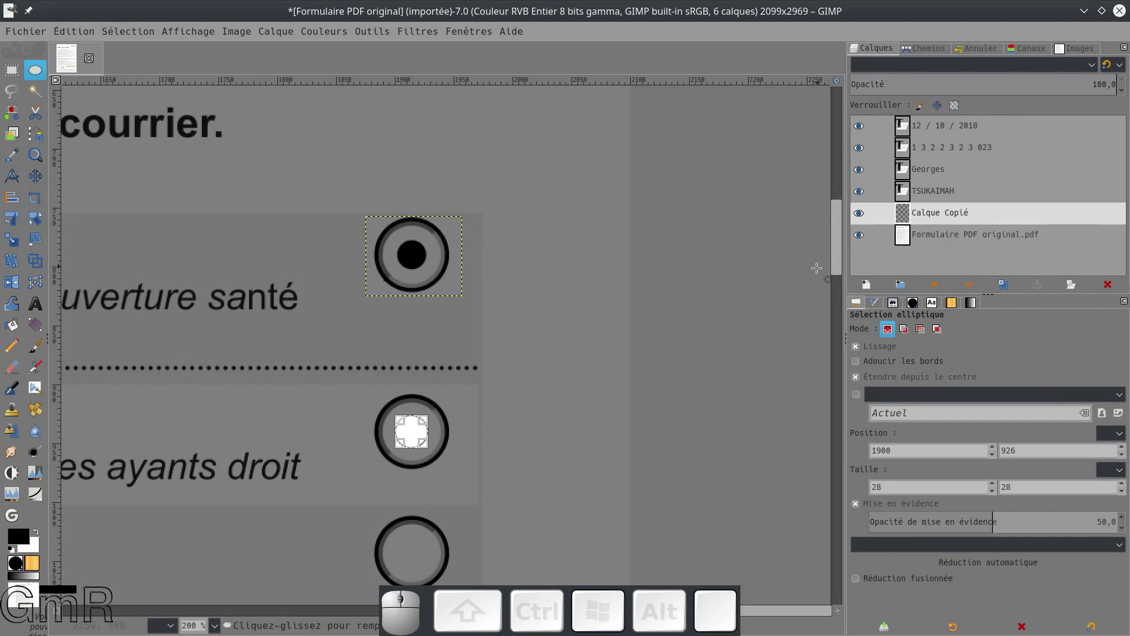
pyautogui.click(871, 293)
pyautogui.click(1053, 464)
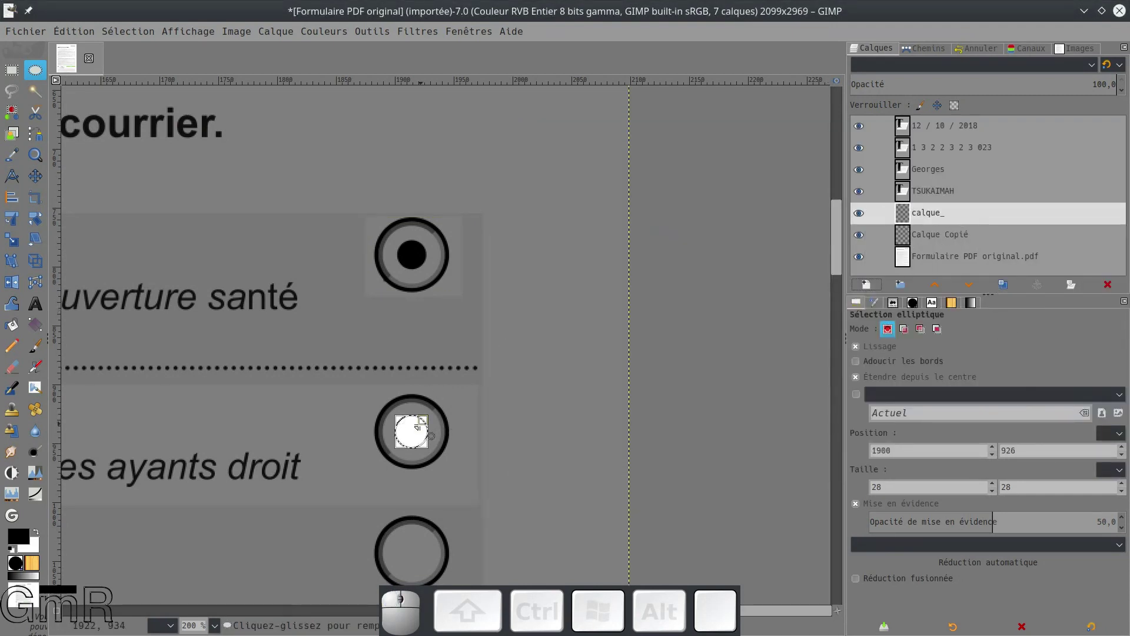
# - Clear the selection from the canvas context menu and zoom out over the form
pyautogui.rightClick(413, 438)
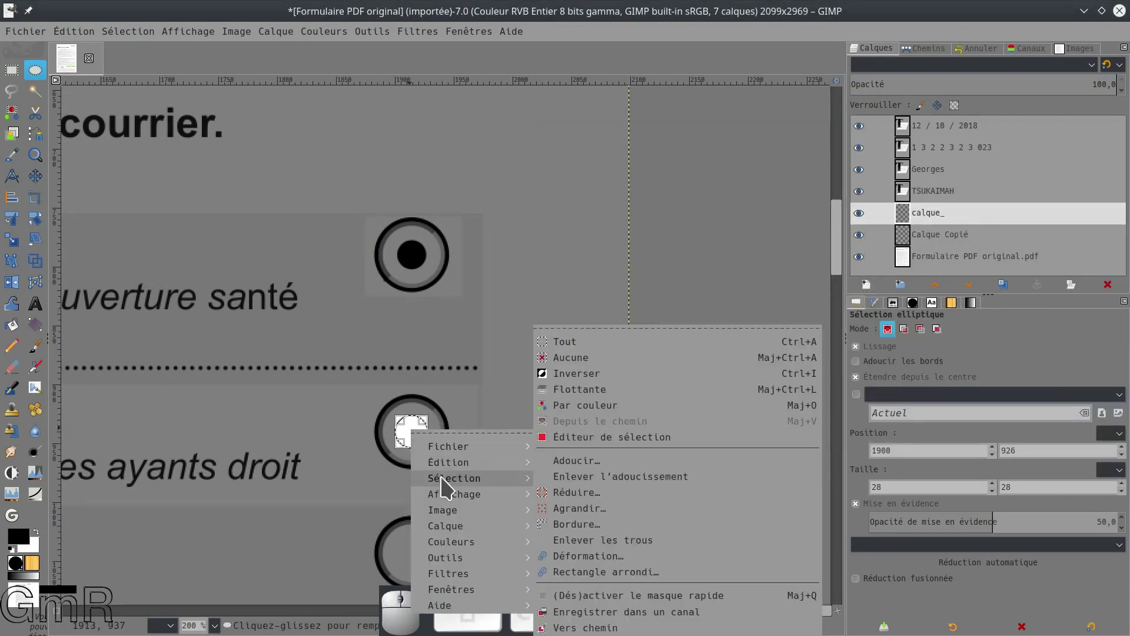
pyautogui.click(579, 447)
pyautogui.press('ctrl+shift+a')
pyautogui.scroll(-3)
pyautogui.scroll(-3)
pyautogui.scroll(-3)
pyautogui.scroll(3)
pyautogui.scroll(-3)
pyautogui.scroll(-3)
pyautogui.scroll(3)
pyautogui.scroll(-3)
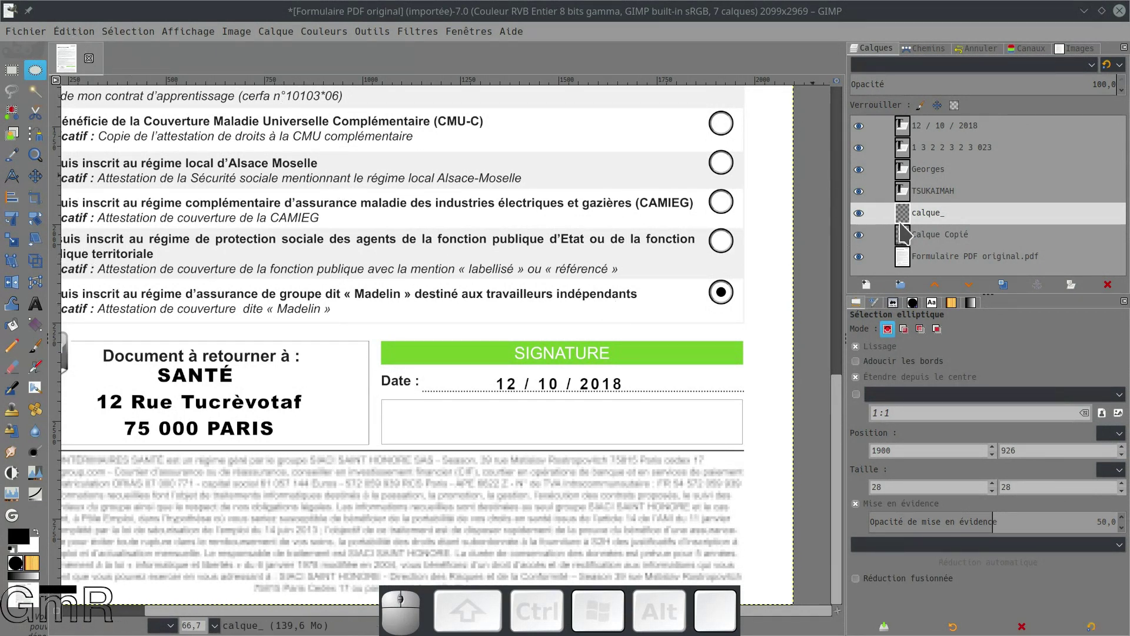
pyautogui.scroll(3)
# - Make the original form PDF layer active and set the locks down the Layers dock
pyautogui.click(943, 128)
pyautogui.click(939, 150)
pyautogui.click(941, 173)
pyautogui.click(947, 193)
pyautogui.click(937, 221)
pyautogui.click(939, 241)
pyautogui.click(941, 265)
pyautogui.scroll(3)
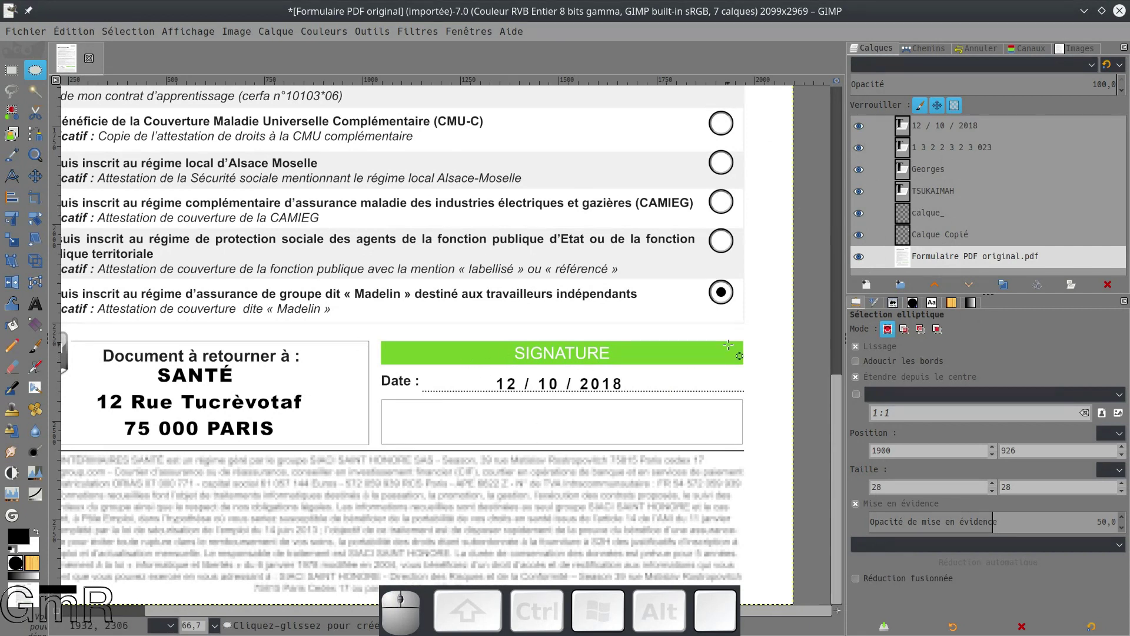
# - Save the seven-layer form as Formulaire PDF original.xcf in the tutorial folder
pyautogui.click(39, 39)
pyautogui.click(65, 164)
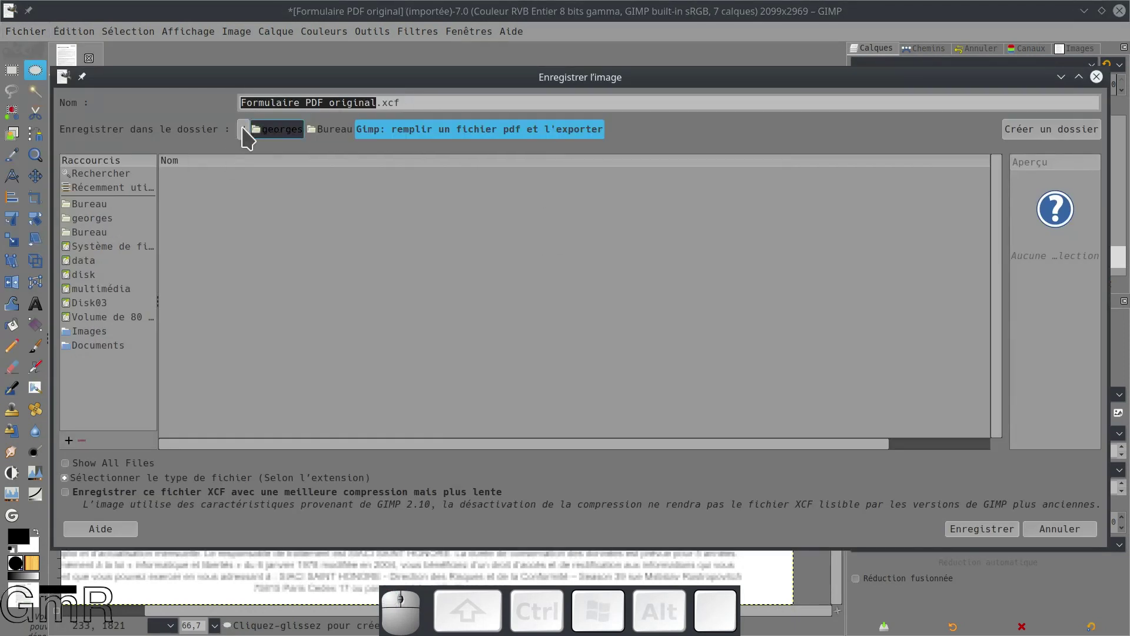
pyautogui.click(988, 535)
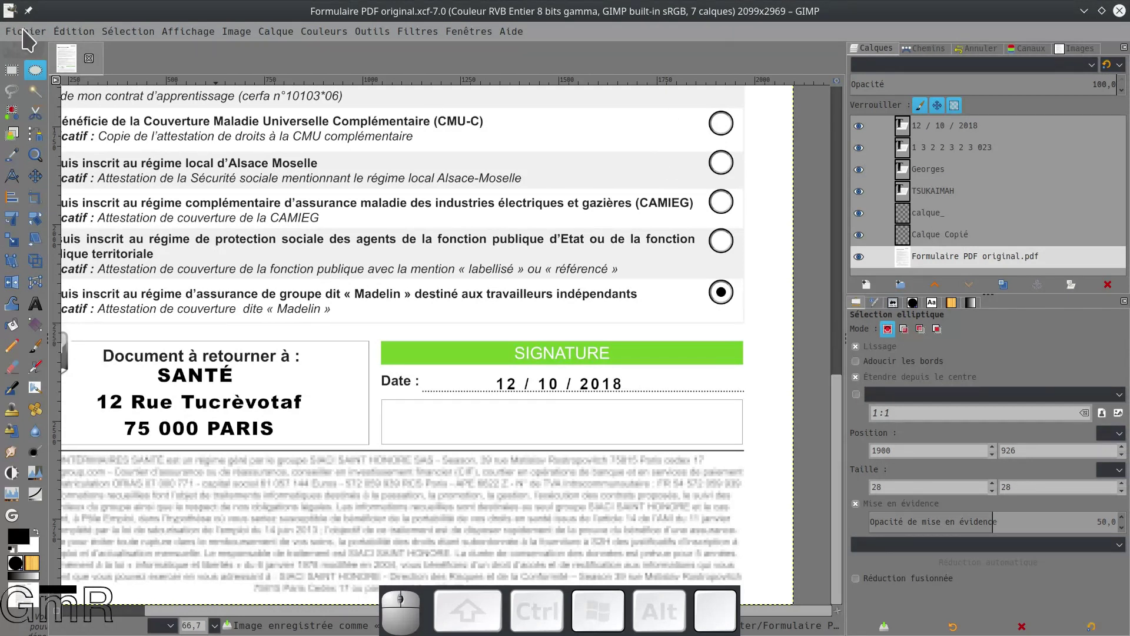
# - Start exporting, rename the file to Formulaire PDF rempli and toggle the all-files filter
pyautogui.click(29, 37)
pyautogui.click(43, 229)
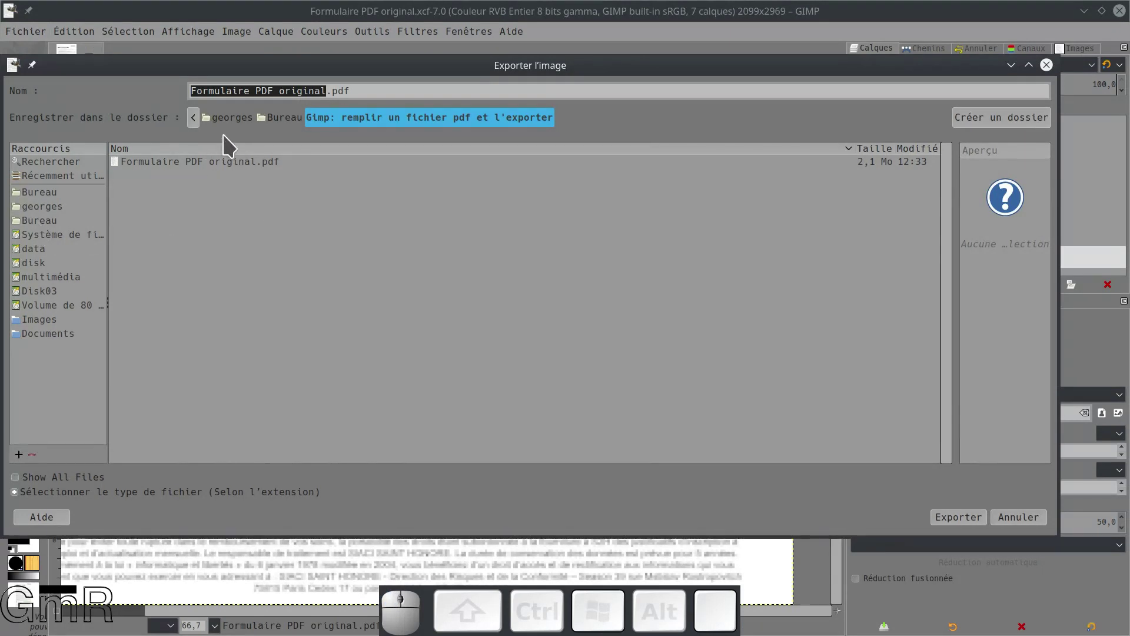
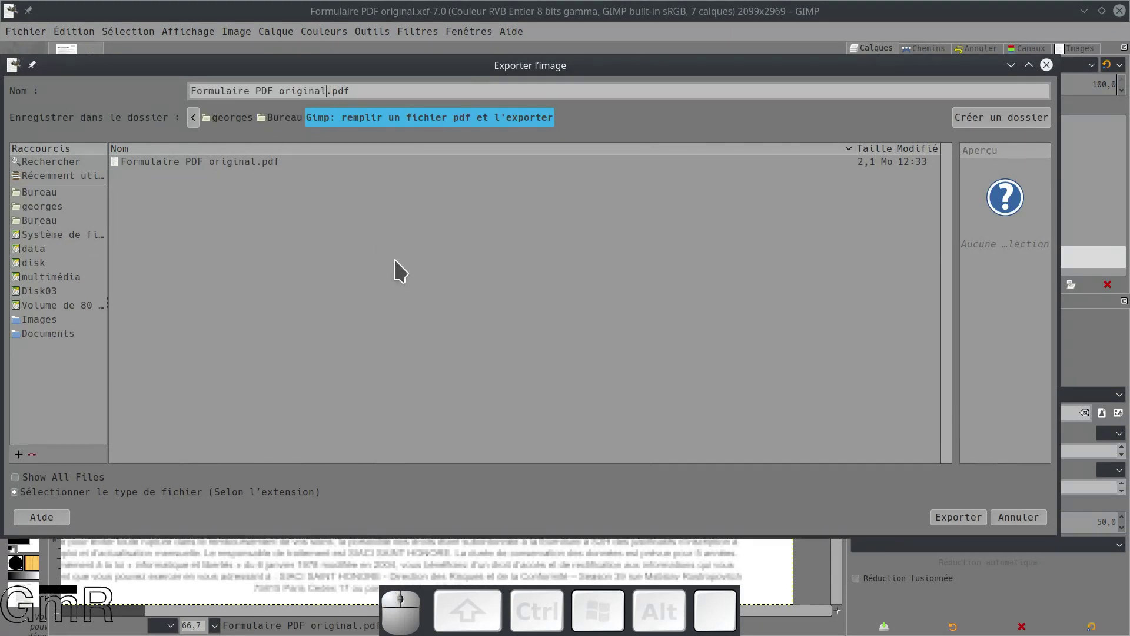
pyautogui.press('BackSpace')
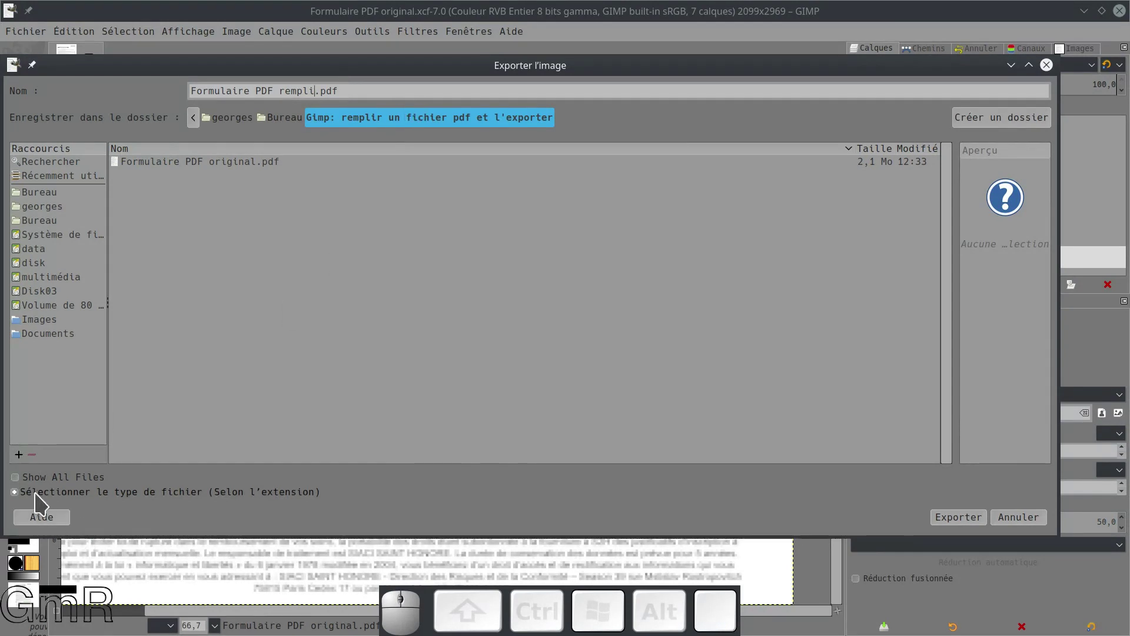
pyautogui.click(22, 489)
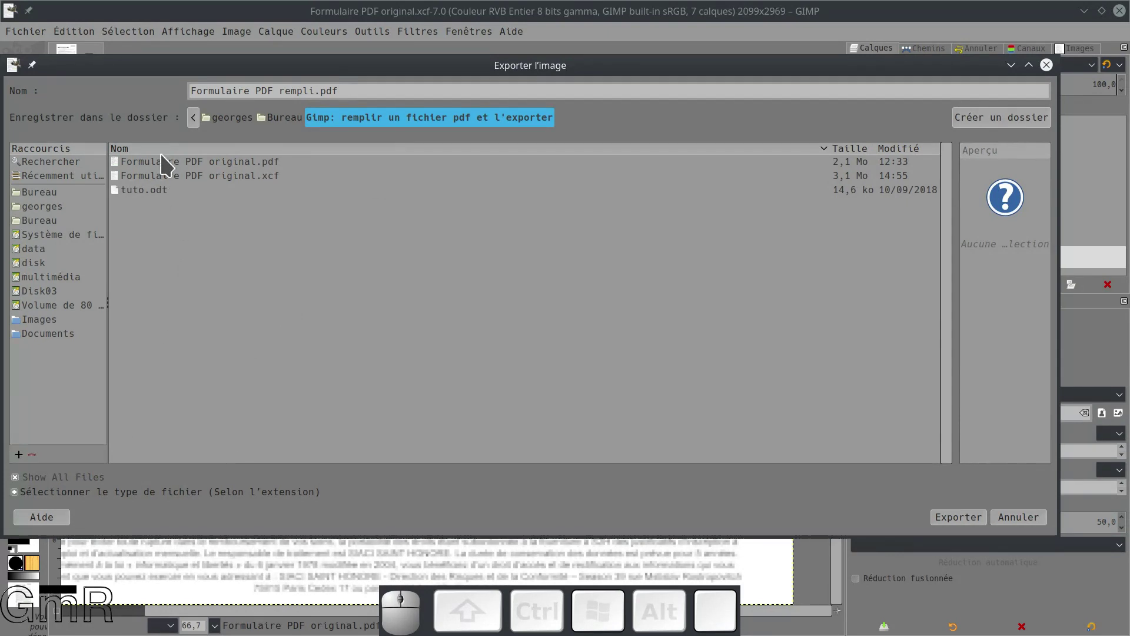
pyautogui.click(20, 488)
pyautogui.click(20, 488)
pyautogui.click(20, 488)
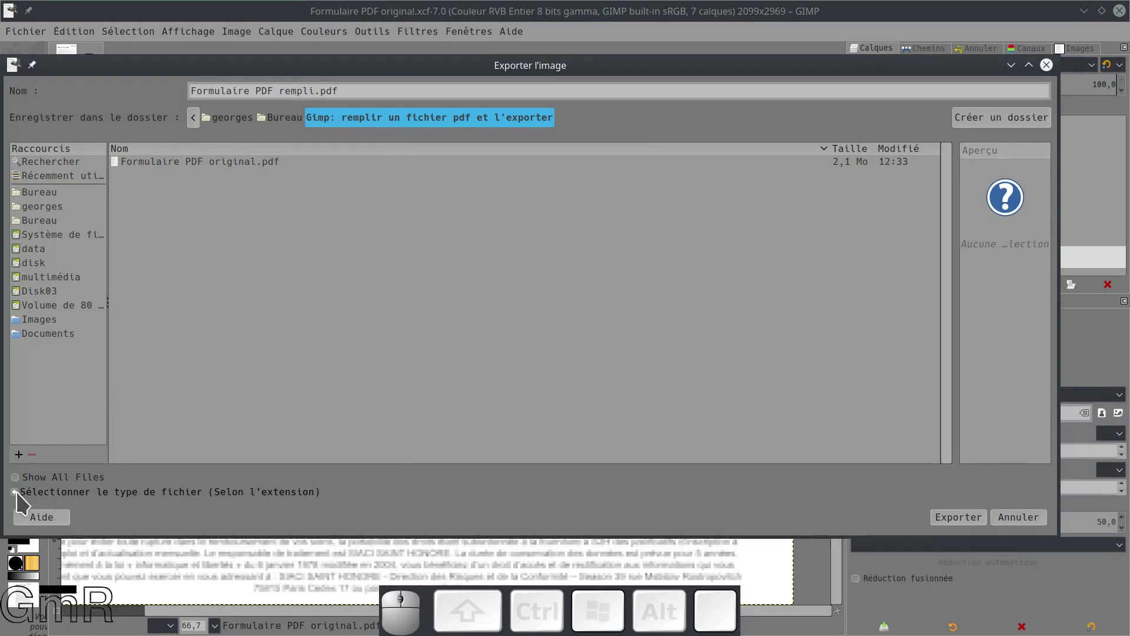
# - Expand the file-type list and scroll it down to the PDF format
pyautogui.click(22, 498)
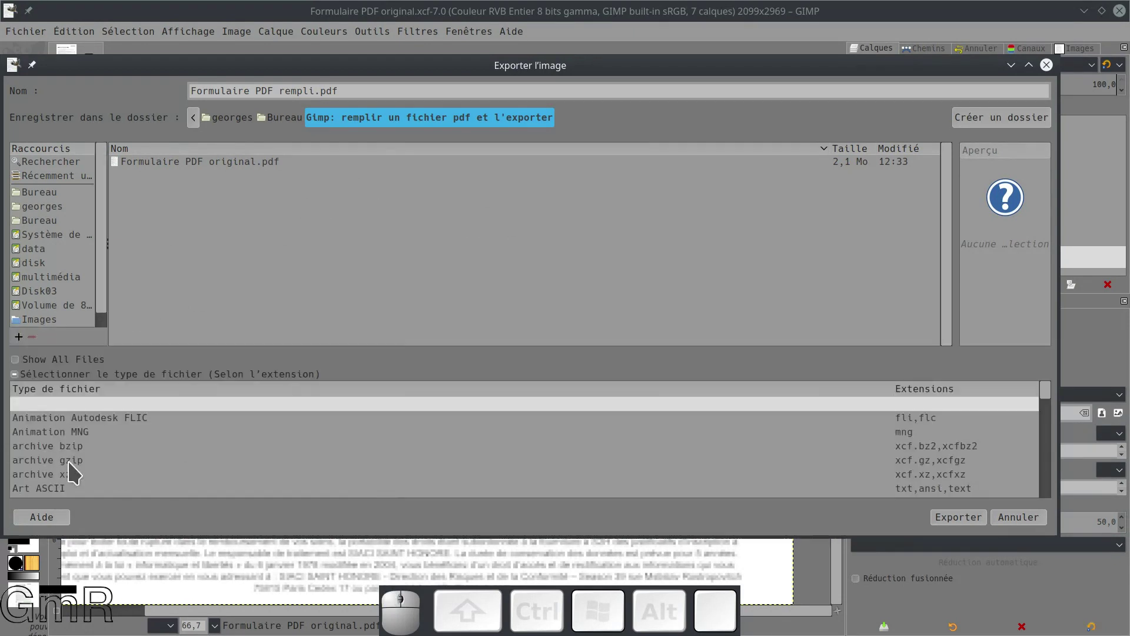
pyautogui.scroll(-3)
pyautogui.scroll(-3)
pyautogui.scroll(-3)
pyautogui.scroll(-3)
pyautogui.scroll(-3)
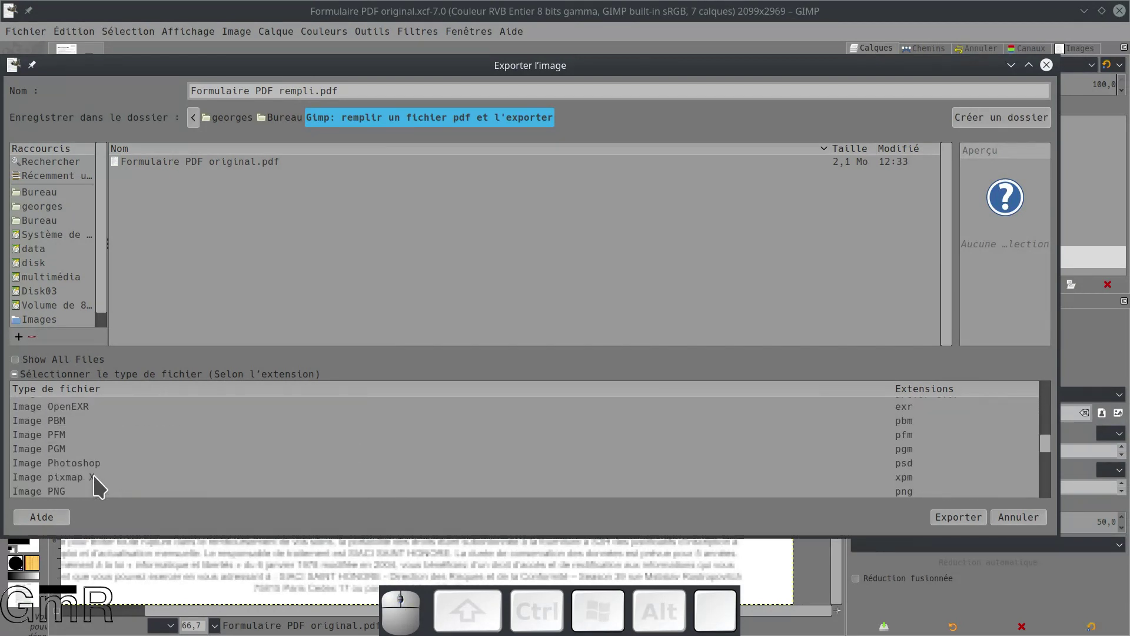
pyautogui.scroll(-3)
pyautogui.scroll(-3)
pyautogui.scroll(-3)
pyautogui.scroll(-3)
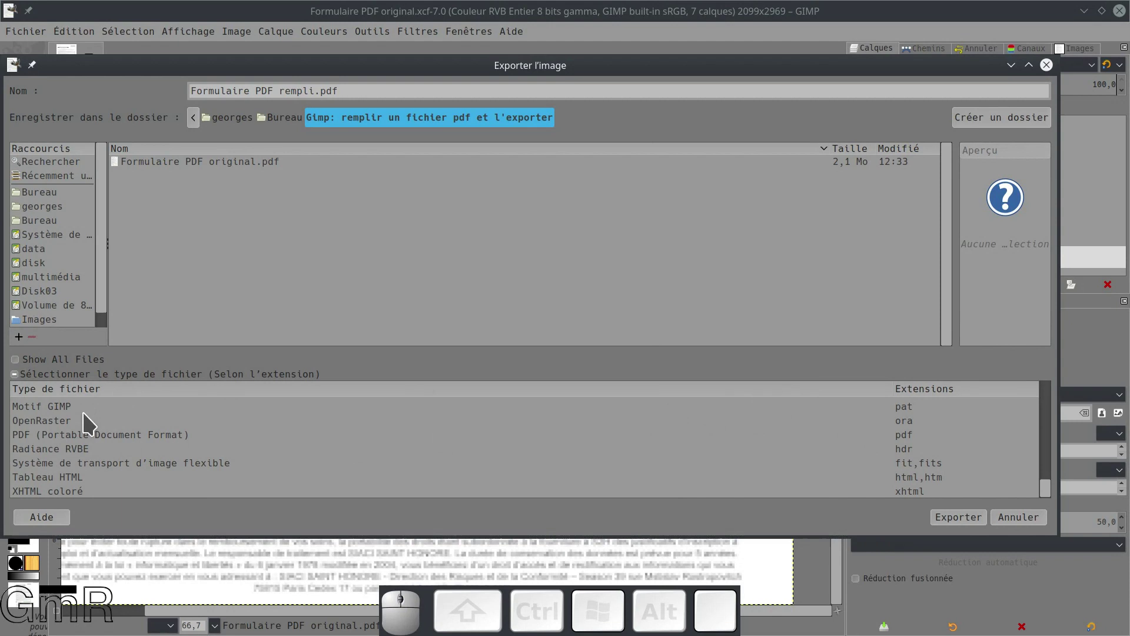
pyautogui.scroll(-3)
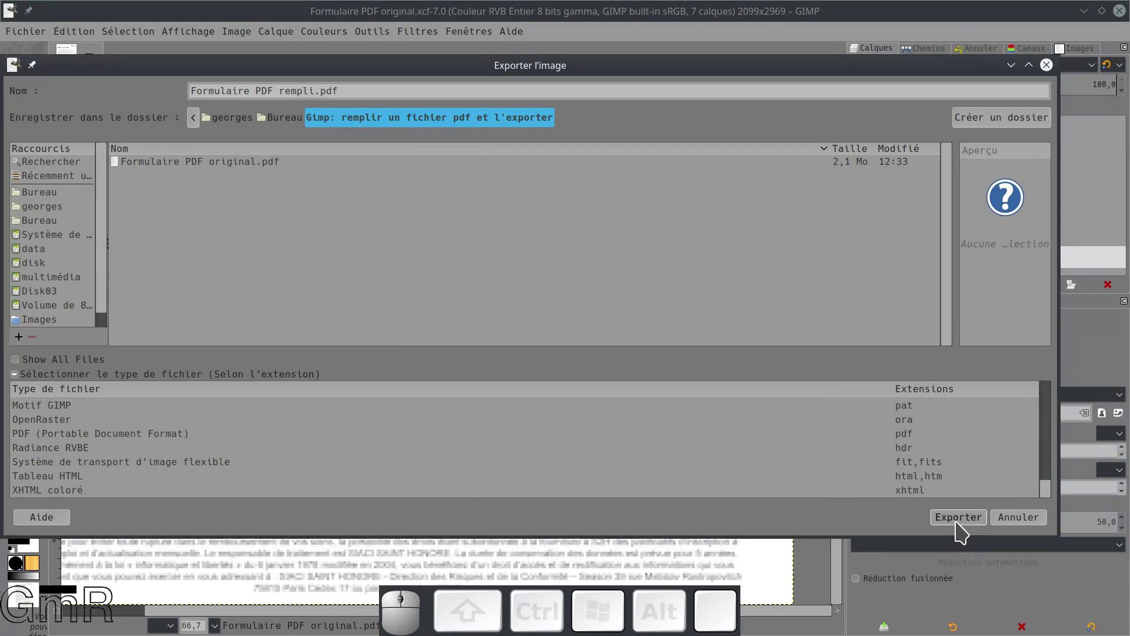
# - Export Formulaire PDF rempli.pdf with 'Layers as pages' left unchecked in the PDF options
pyautogui.click(959, 525)
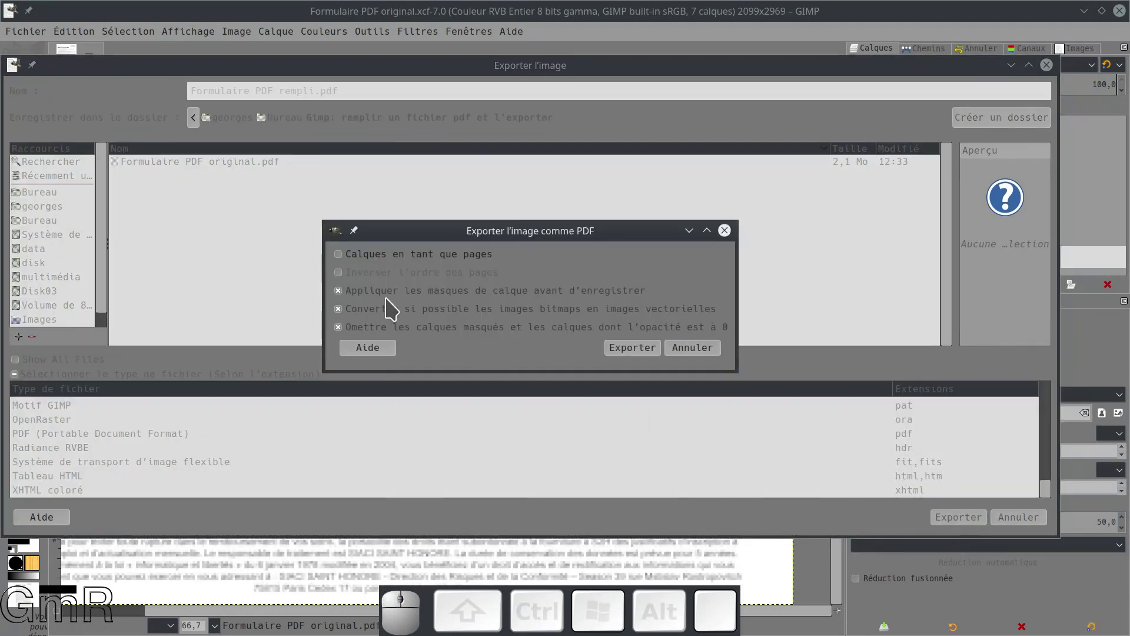
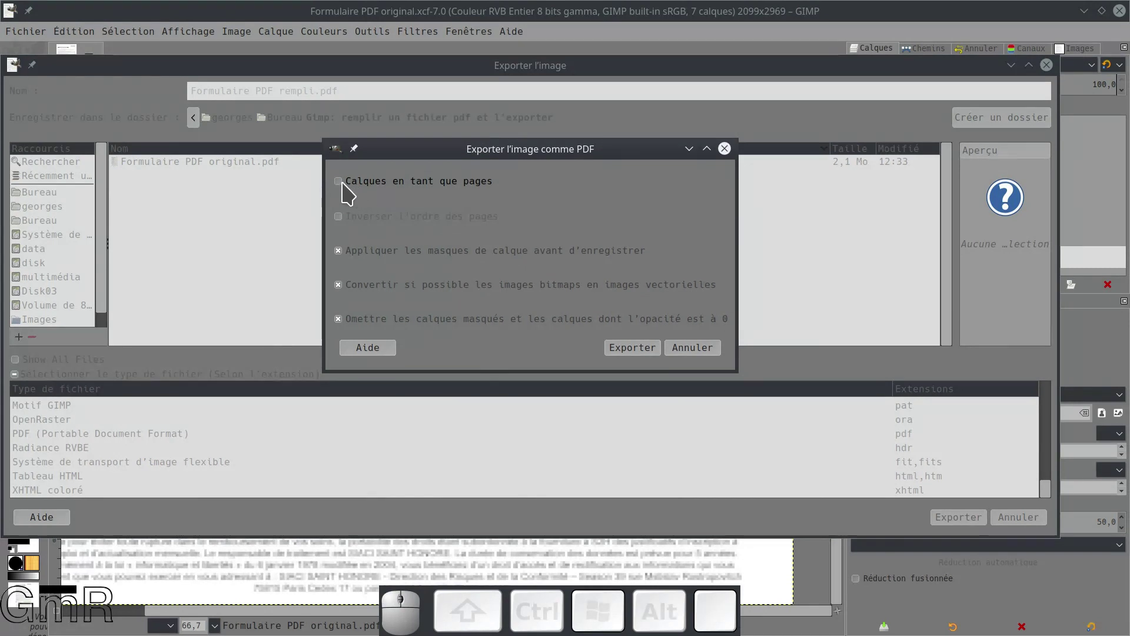
pyautogui.click(345, 186)
pyautogui.click(345, 187)
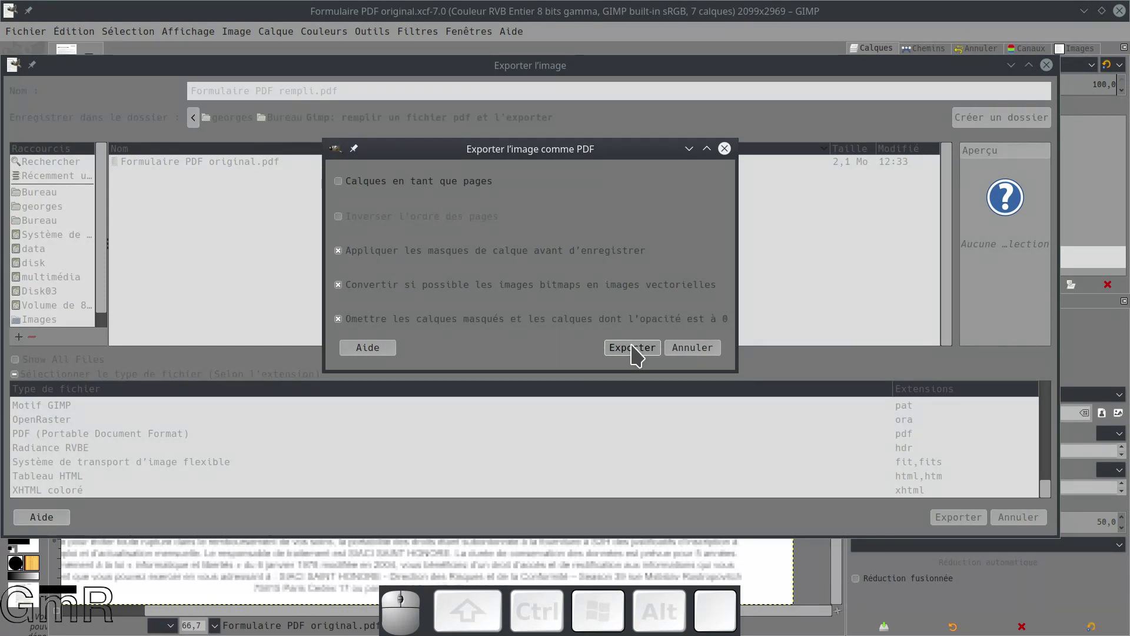
pyautogui.click(638, 353)
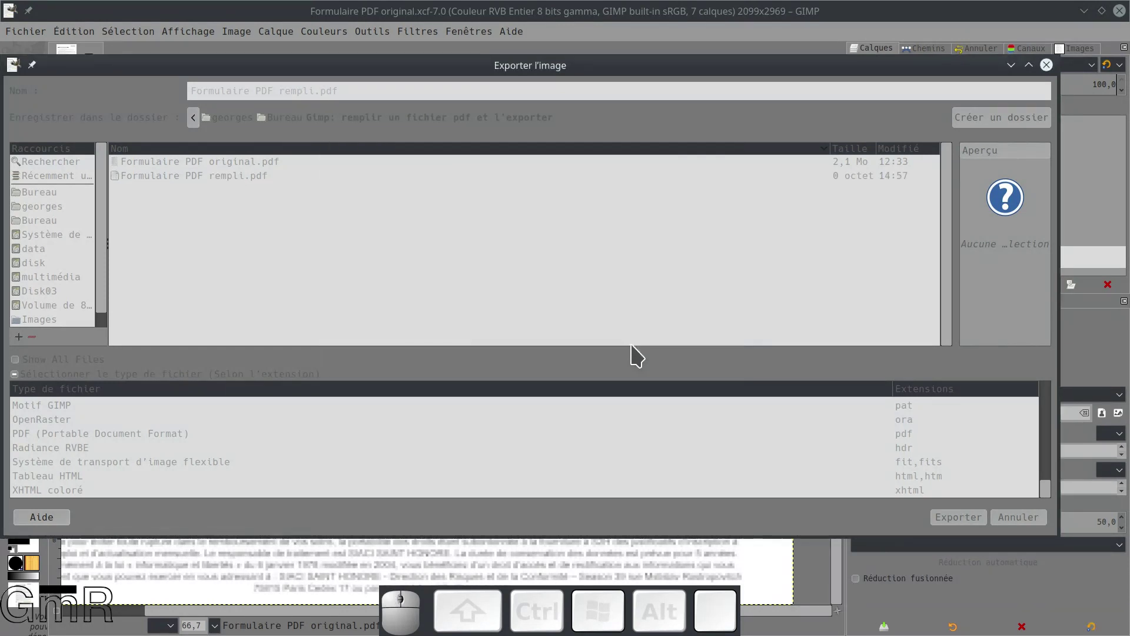
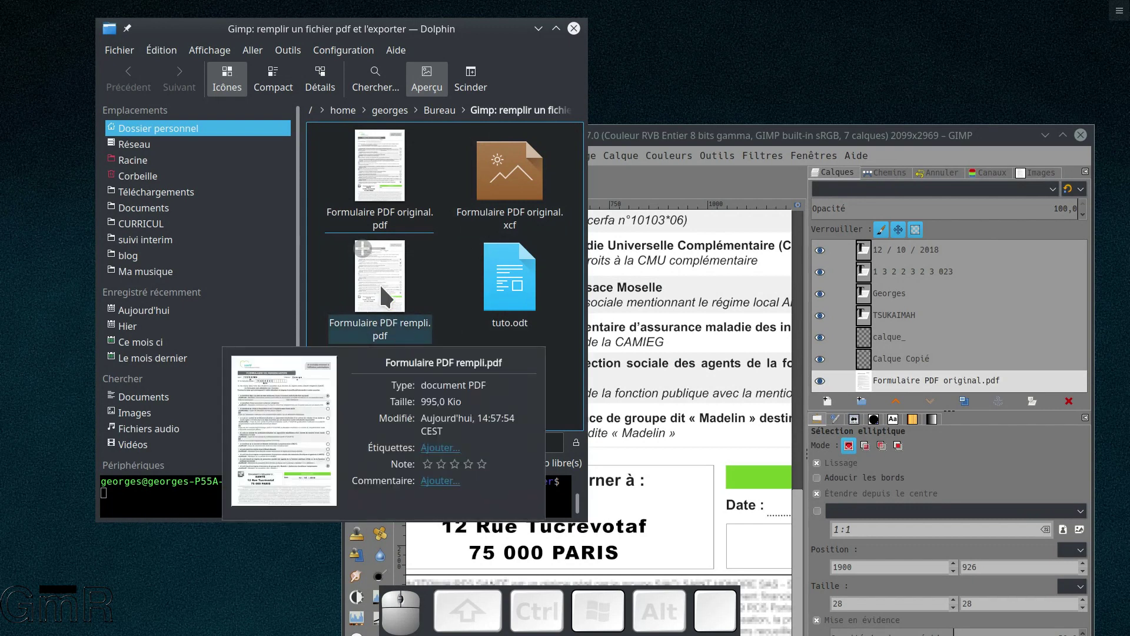
# - Open the exported Formulaire PDF rempli.pdf from Dolphin to check it in Okular
pyautogui.click(384, 295)
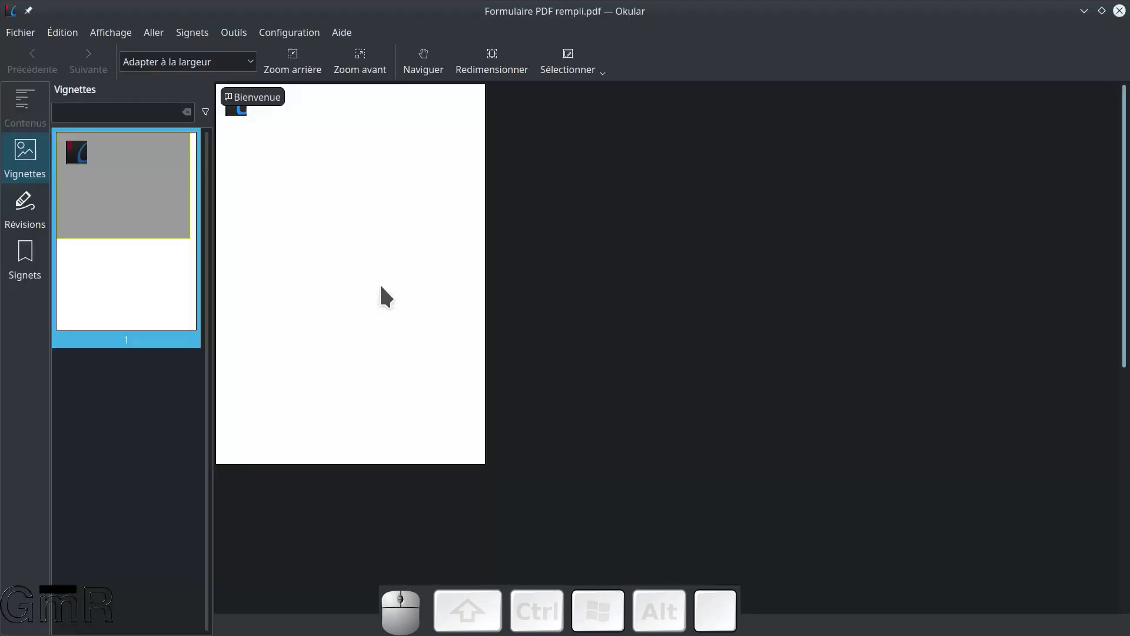
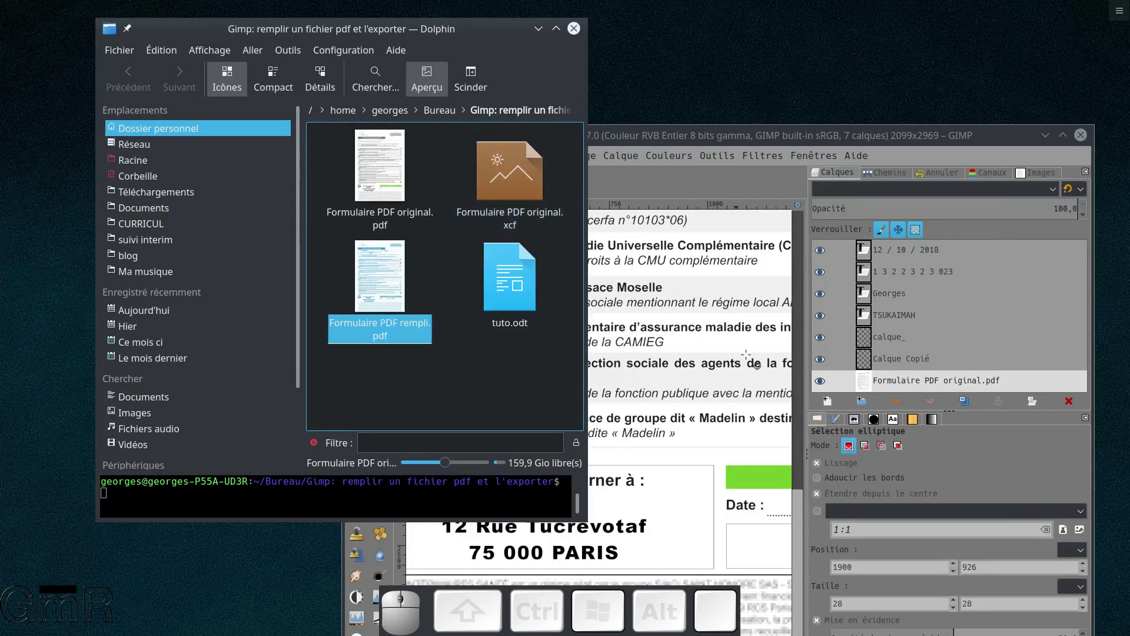
pyautogui.click(751, 133)
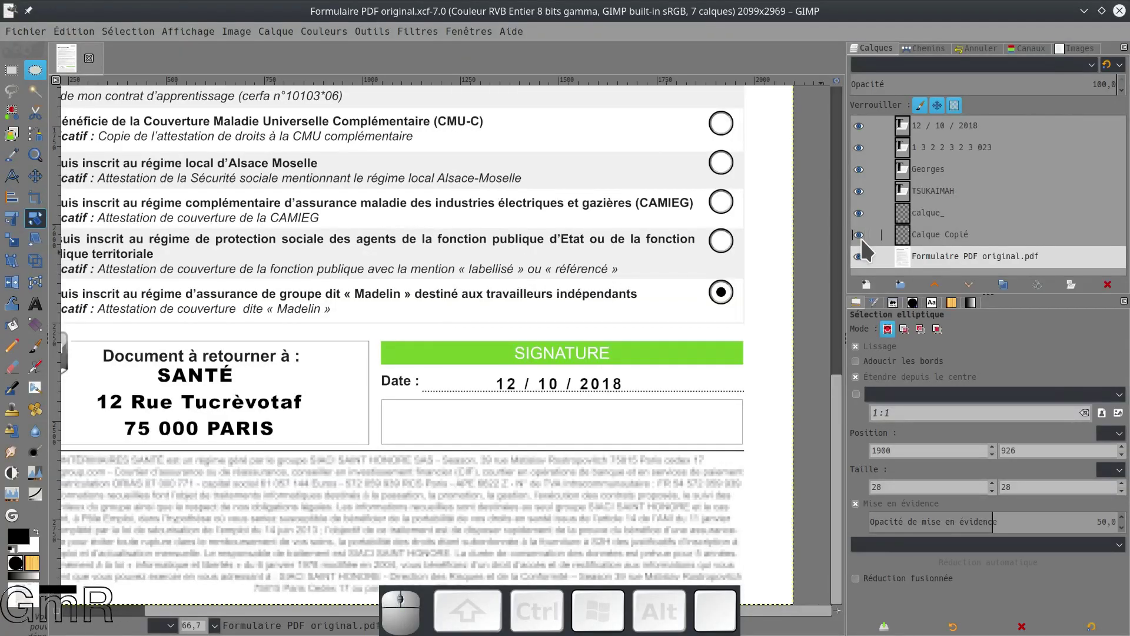
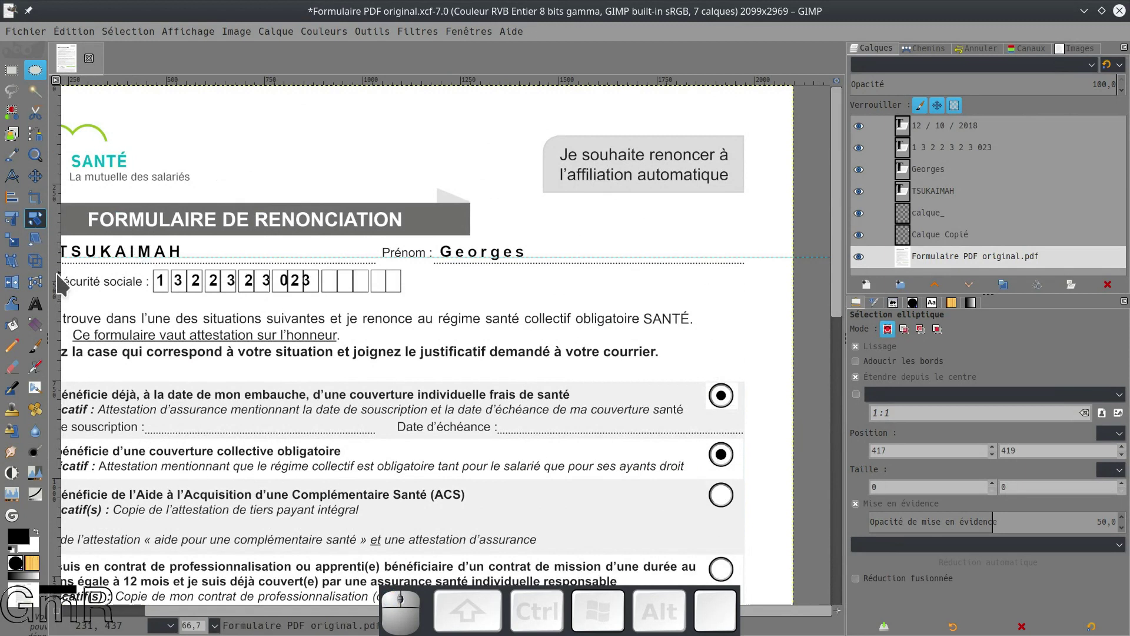
pyautogui.click(44, 308)
pyautogui.click(932, 202)
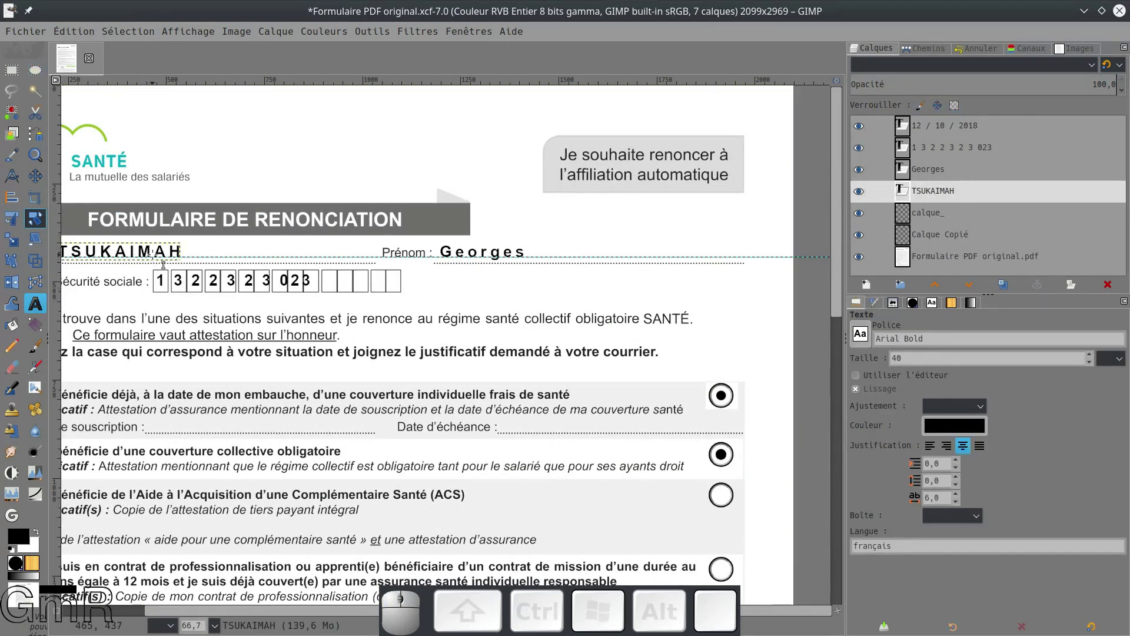
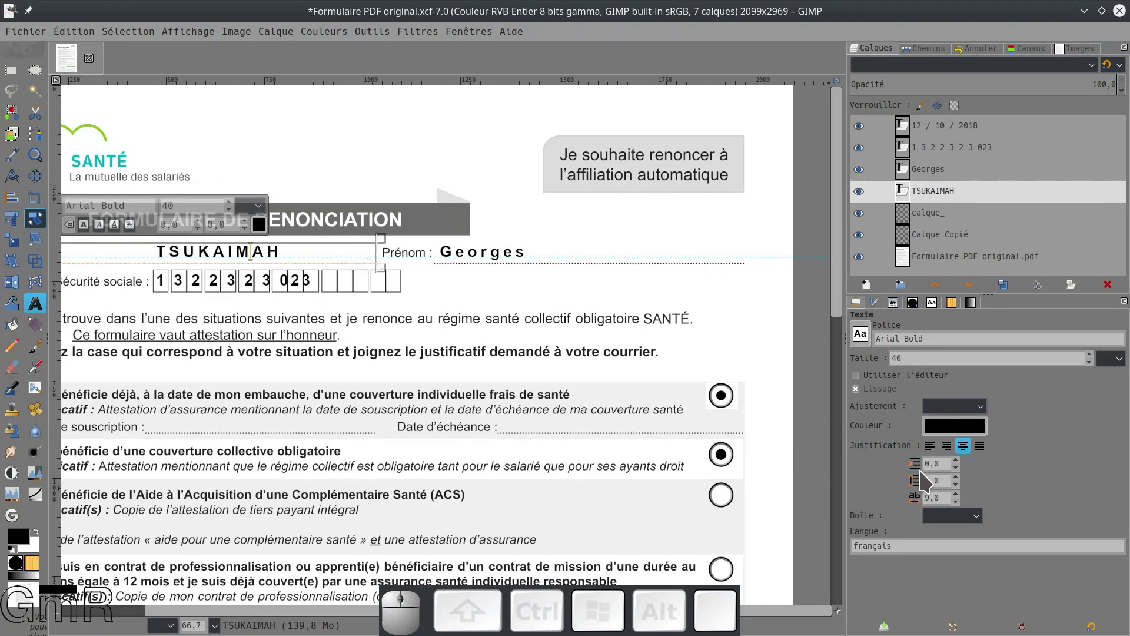
pyautogui.click(937, 455)
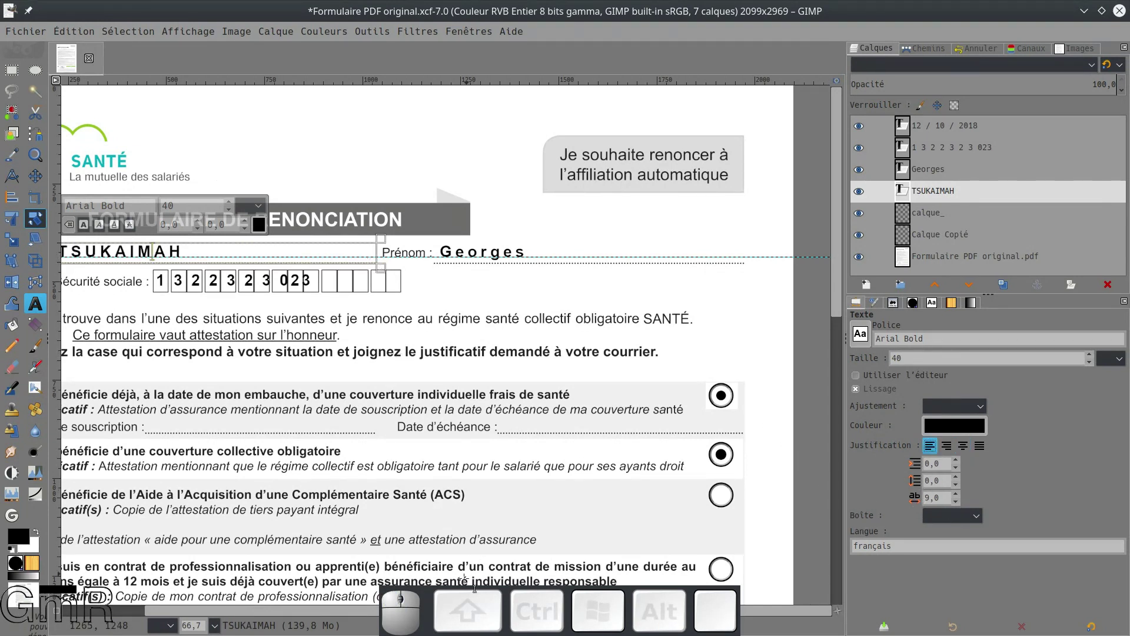
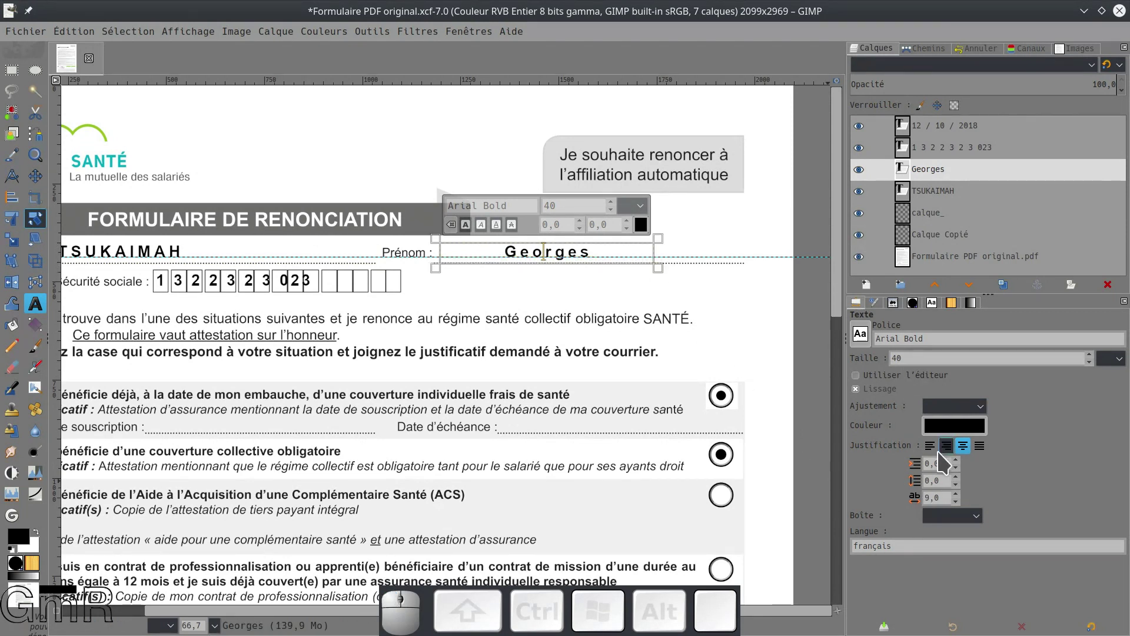
pyautogui.click(938, 454)
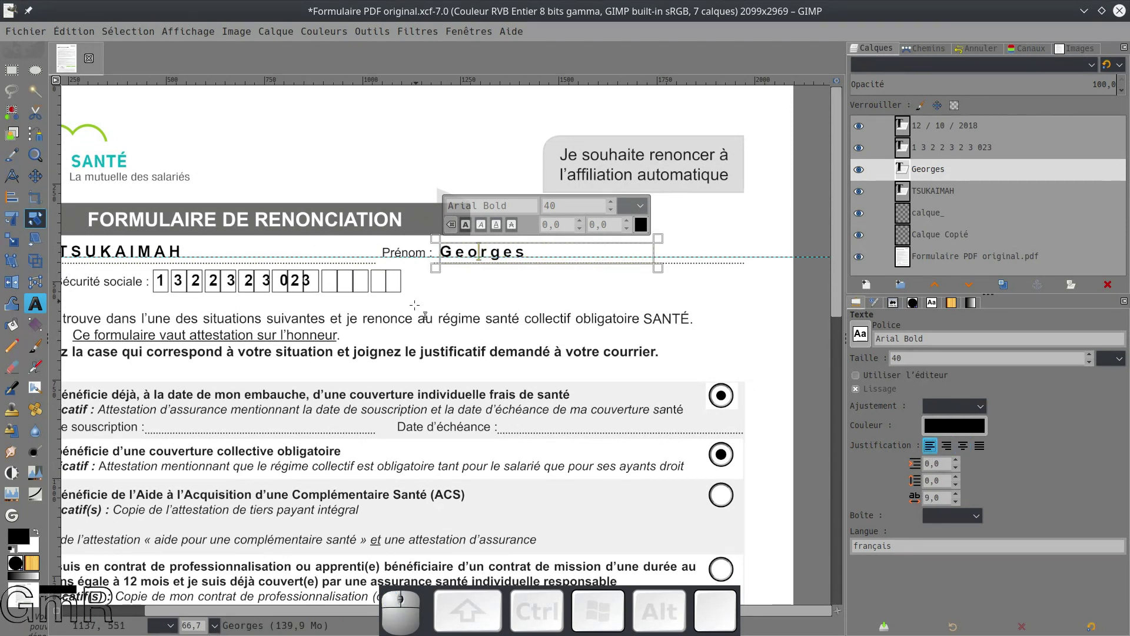
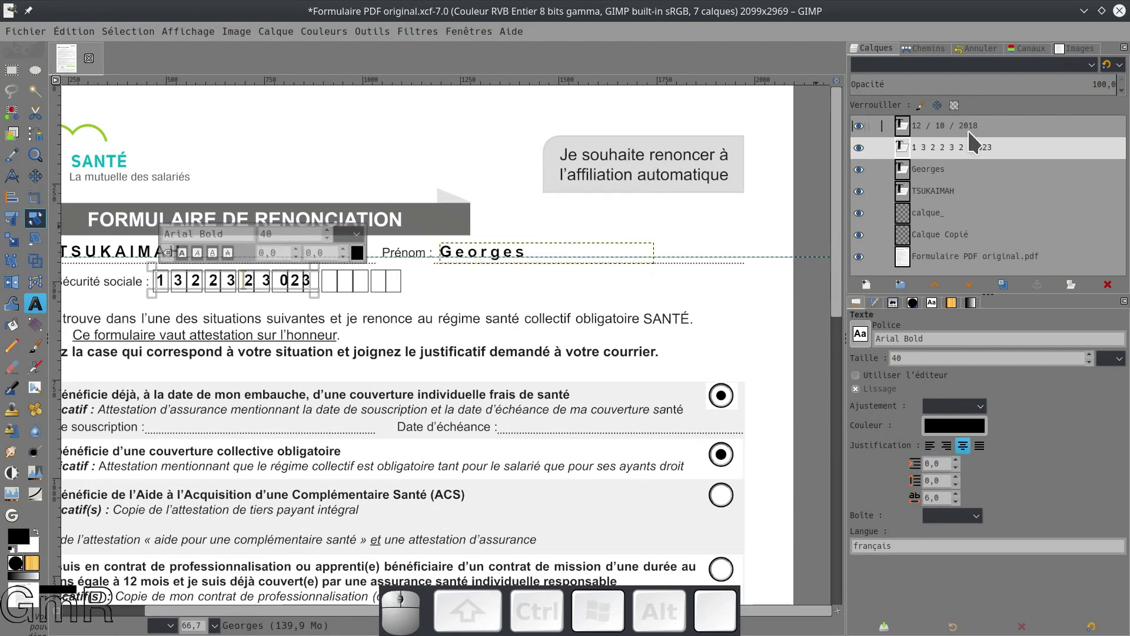
pyautogui.scroll(-3)
pyautogui.scroll(-3)
pyautogui.scroll(3)
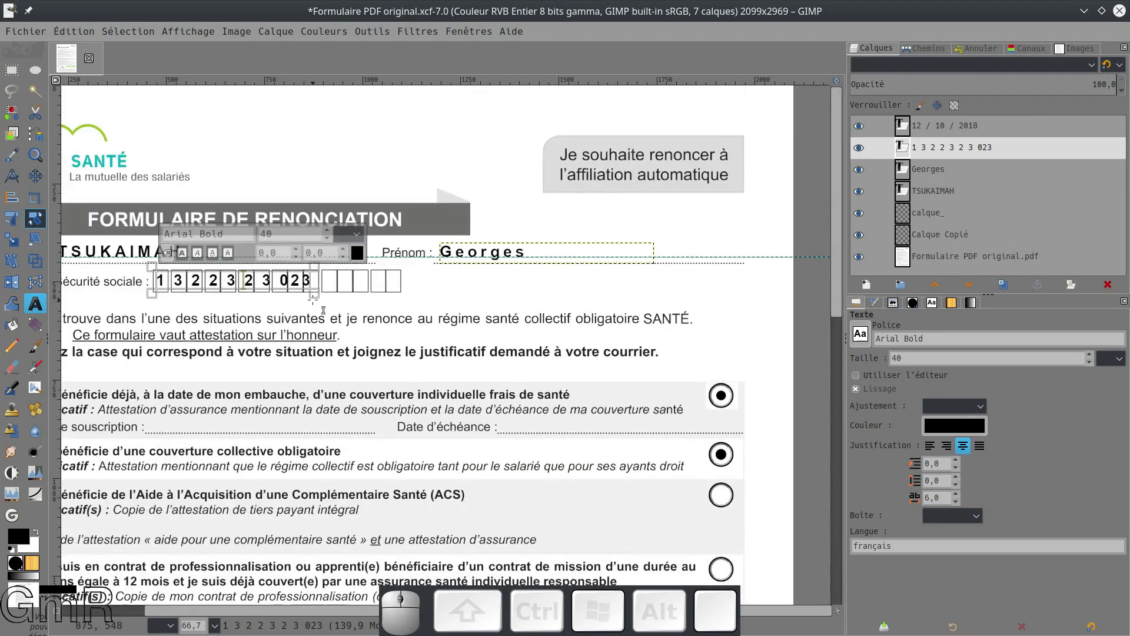
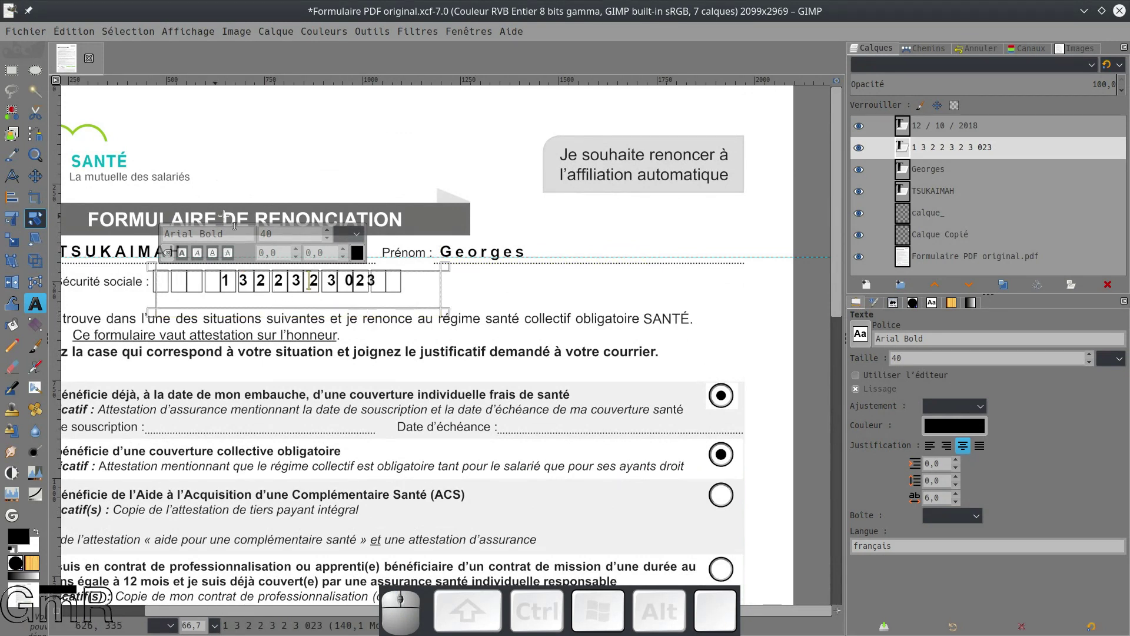
pyautogui.click(932, 450)
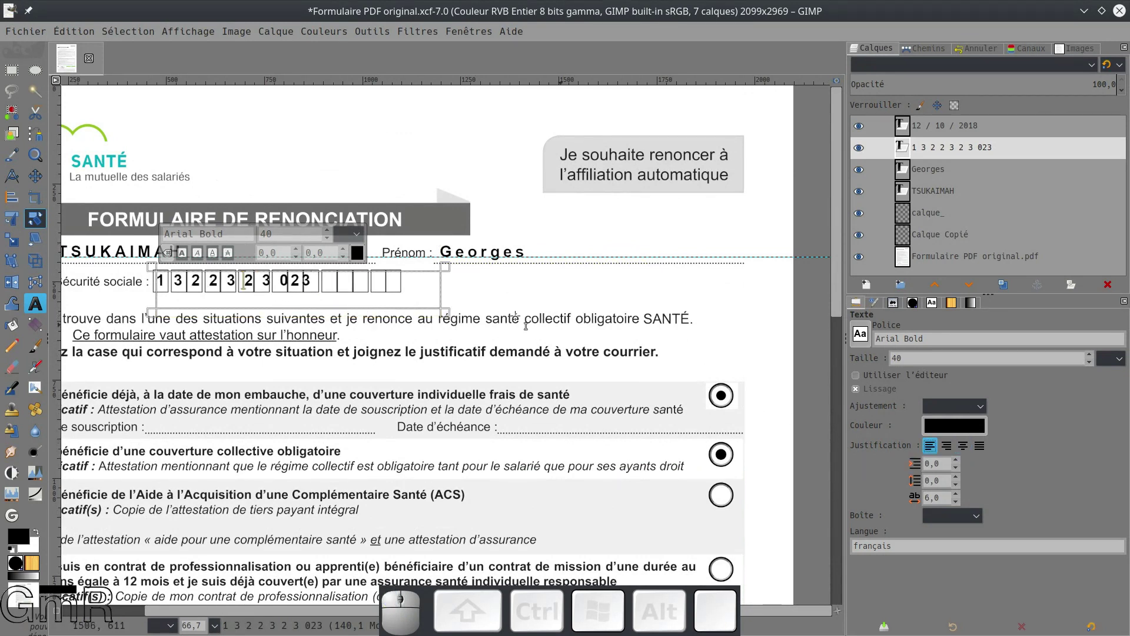
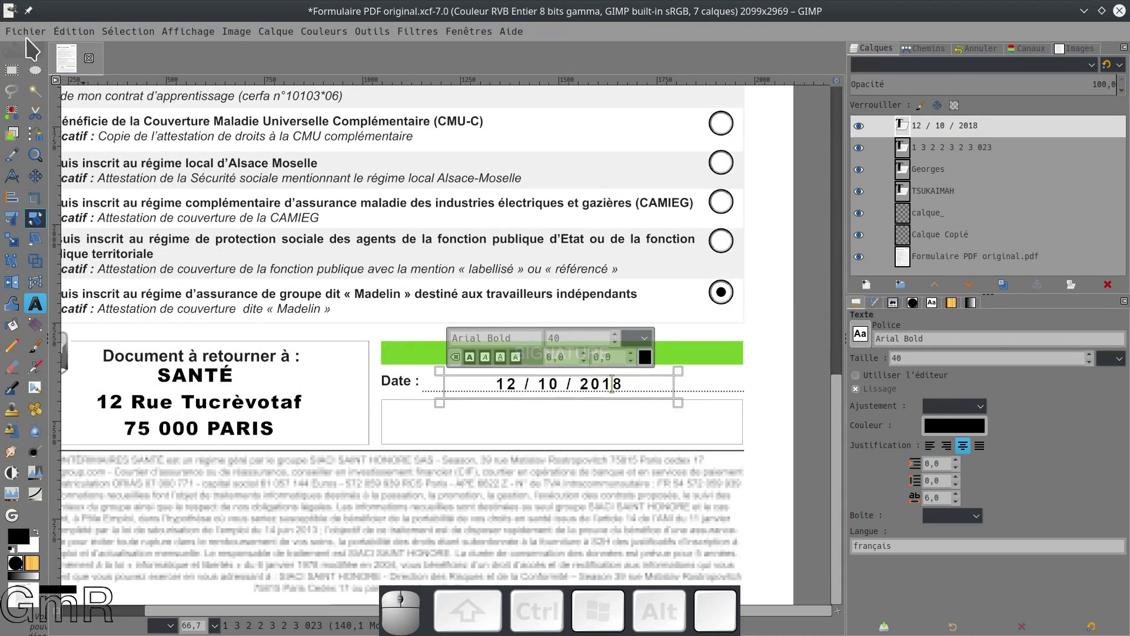
# - Save the XCF again and re-export, overwriting Formulaire PDF rempli.pdf
pyautogui.click(30, 38)
pyautogui.click(62, 159)
pyautogui.click(35, 37)
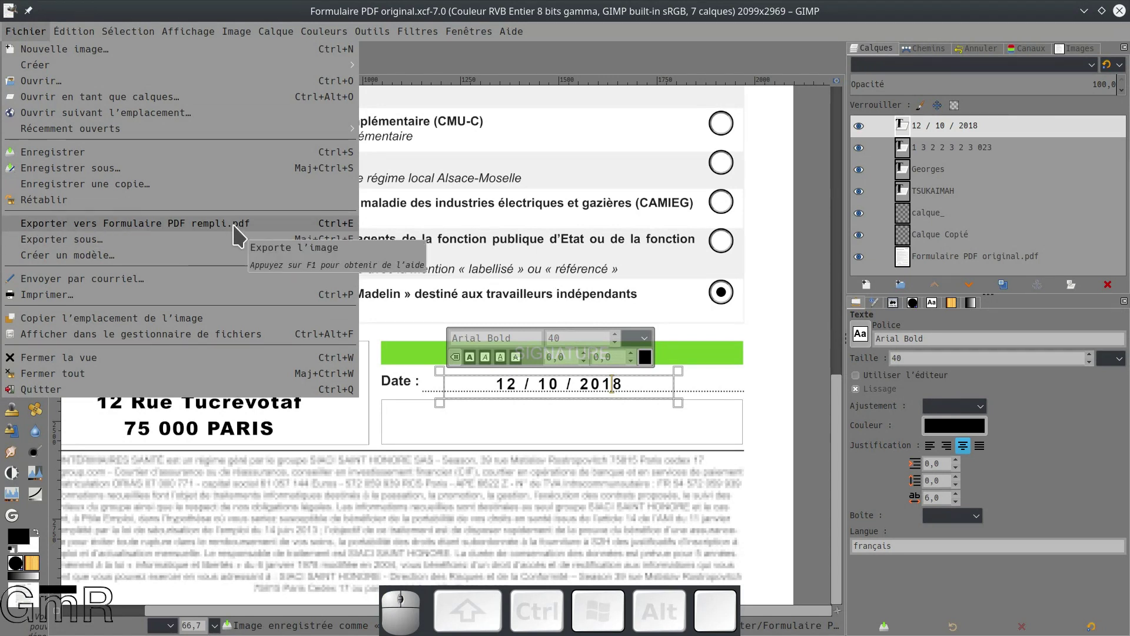
pyautogui.click(230, 238)
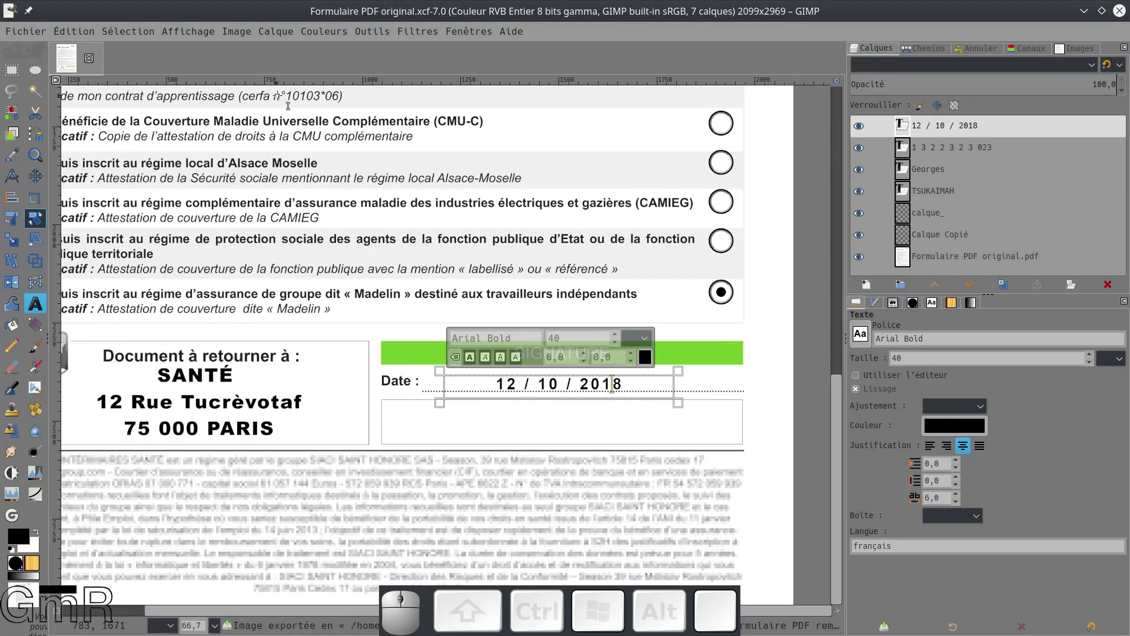
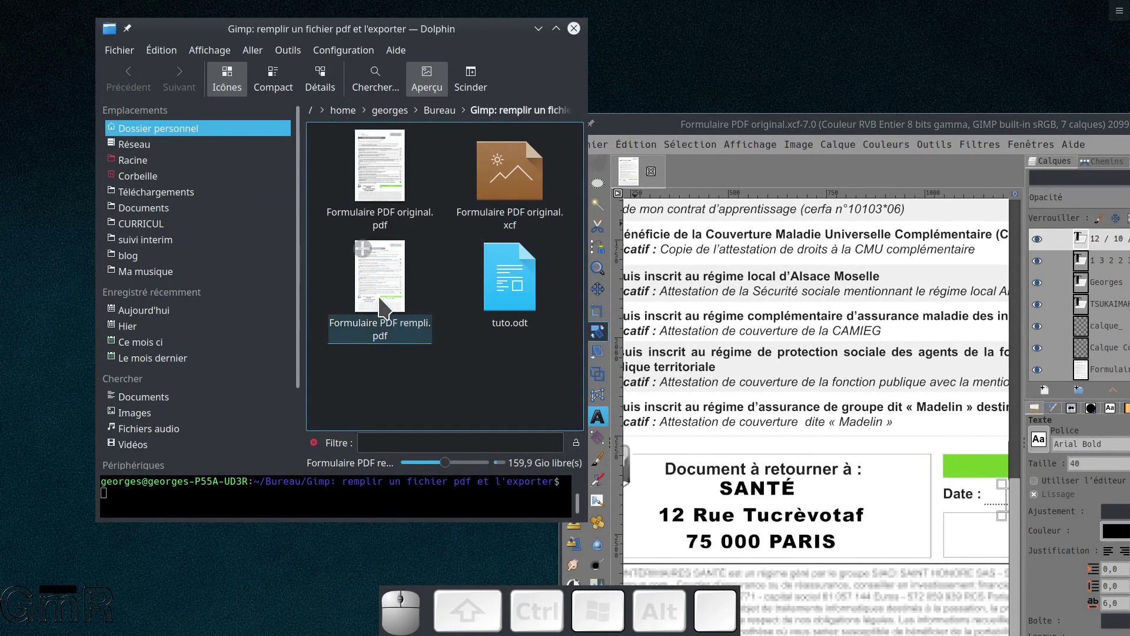
pyautogui.click(383, 304)
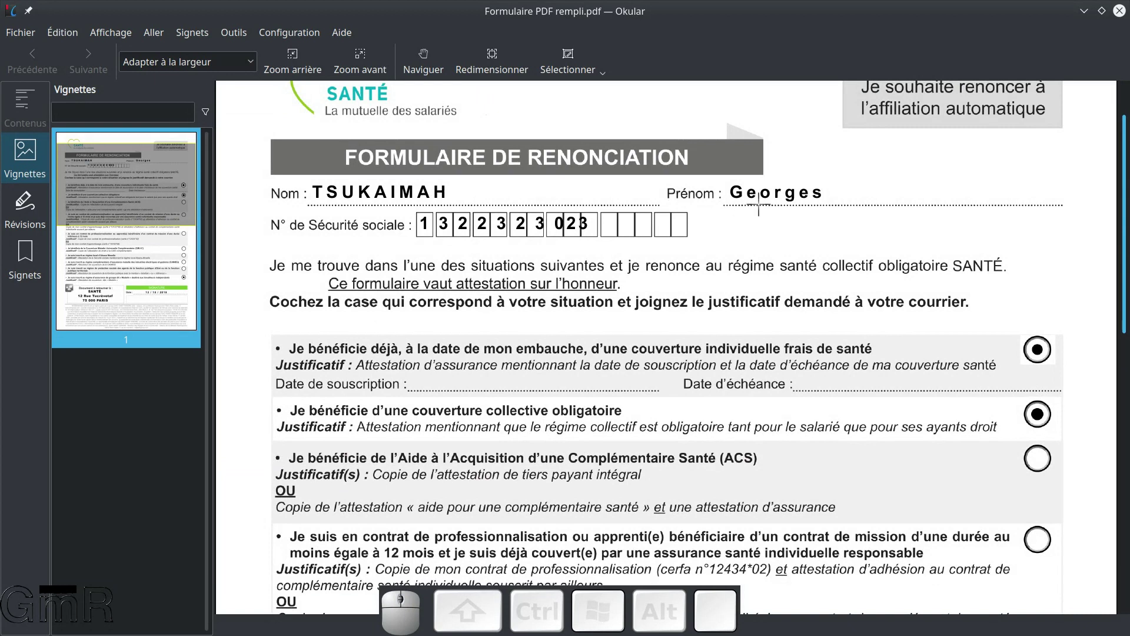
pyautogui.scroll(-3)
pyautogui.scroll(-3)
pyautogui.scroll(3)
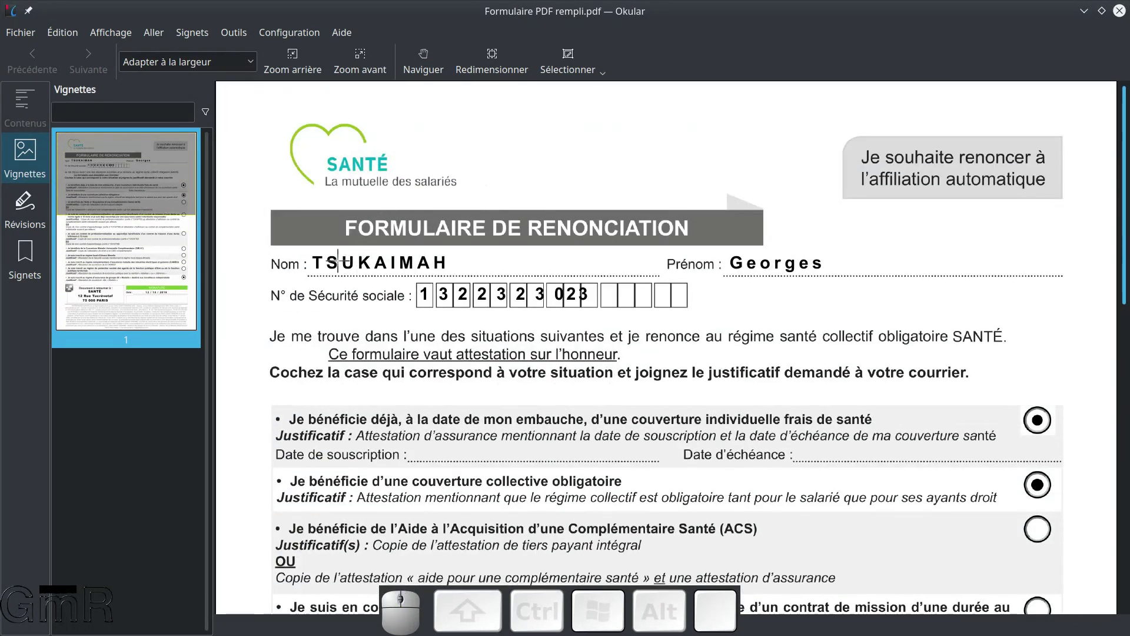